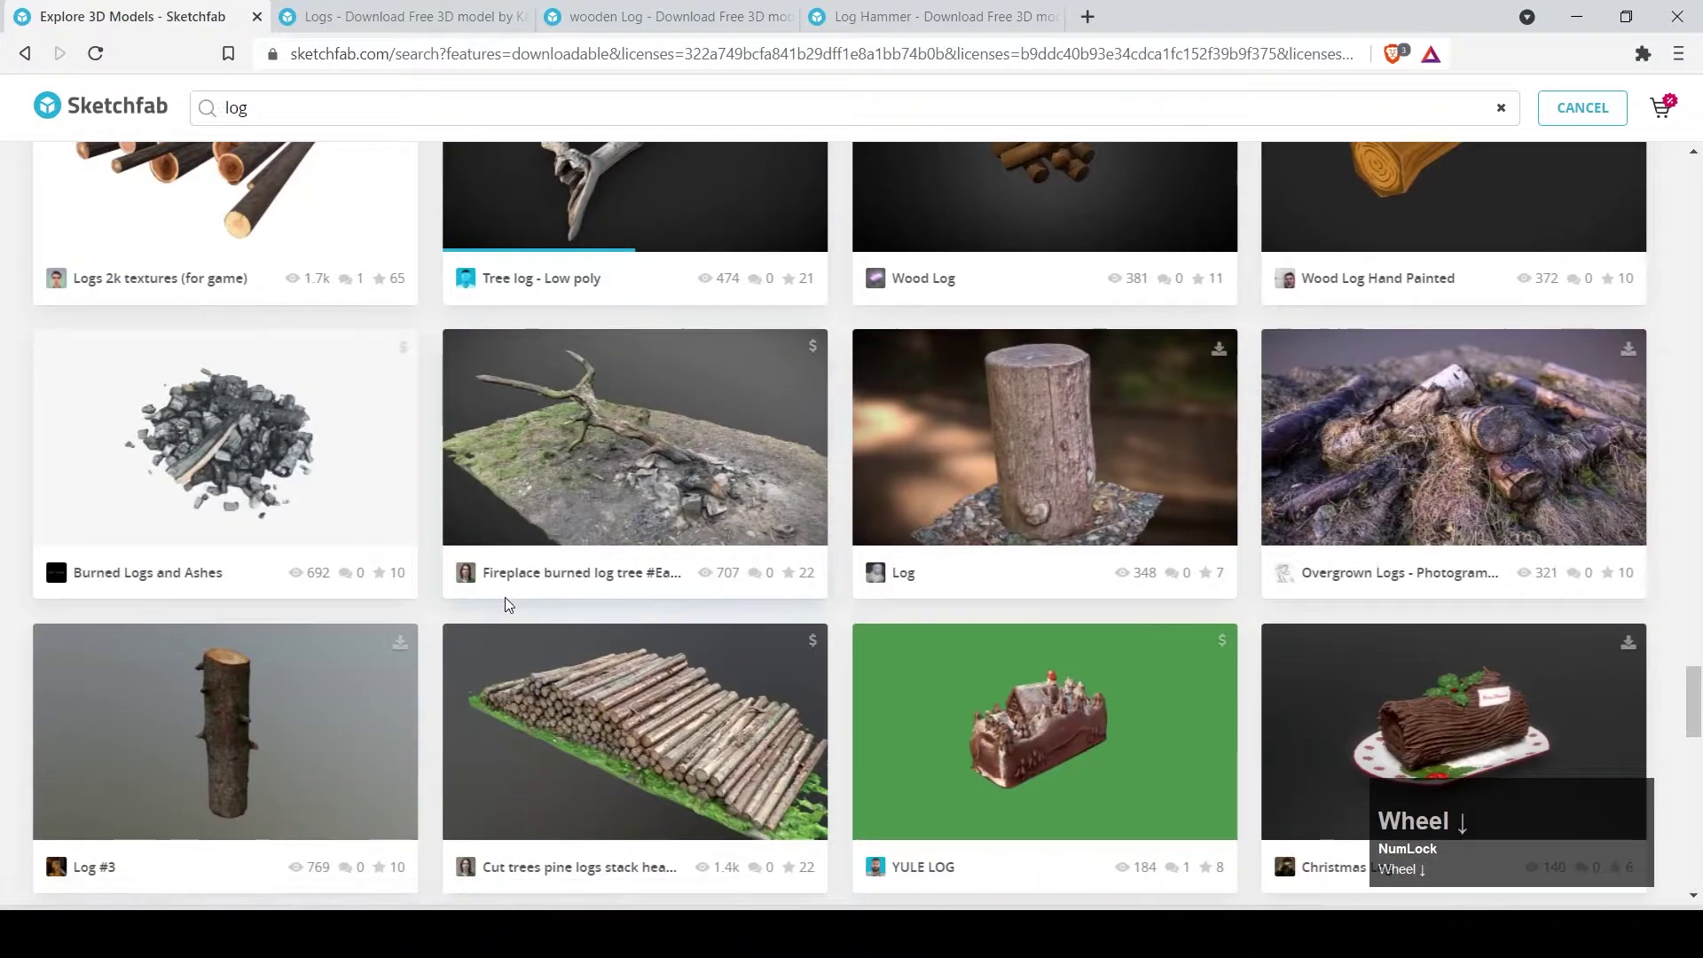
Open the Christmas Log model from the log search results in a new tab.
{"action": "scroll", "scroll_direction": "down", "scroll_amount": 3}
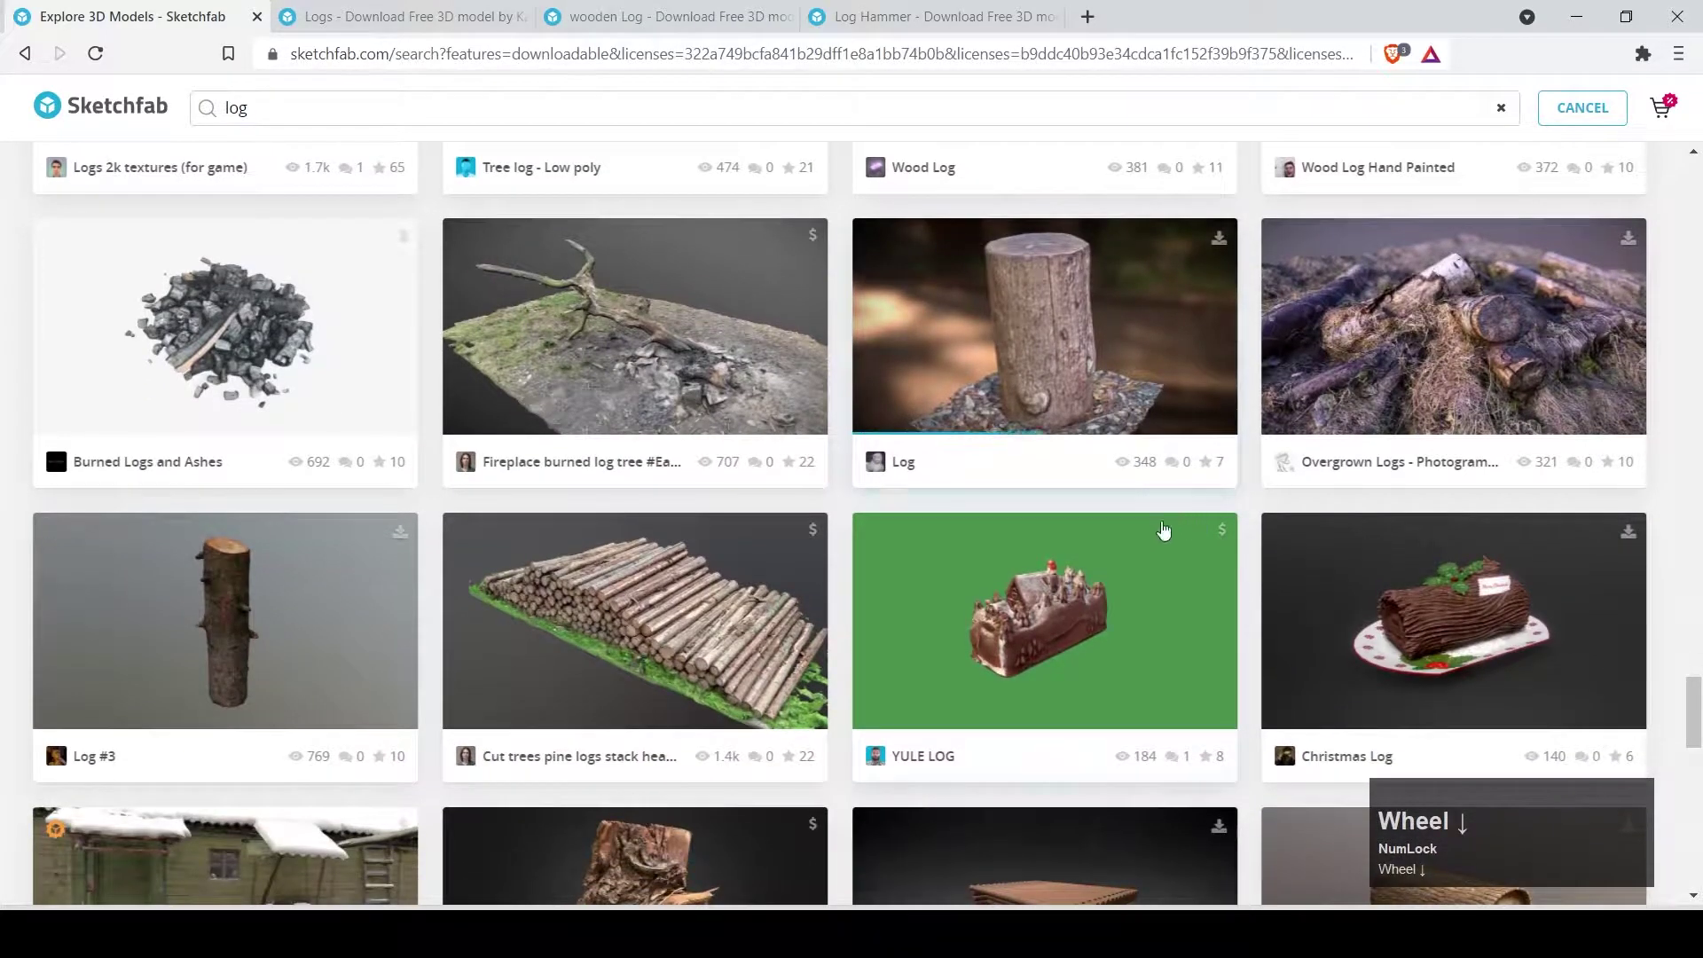
{"action": "scroll", "scroll_direction": "down", "scroll_amount": 3}
{"action": "middle_click", "coordinate": [1458, 647]}
Open the Black Raven Log Splitter Axe model from the results in a new tab.
{"action": "scroll", "scroll_direction": "down", "scroll_amount": 3}
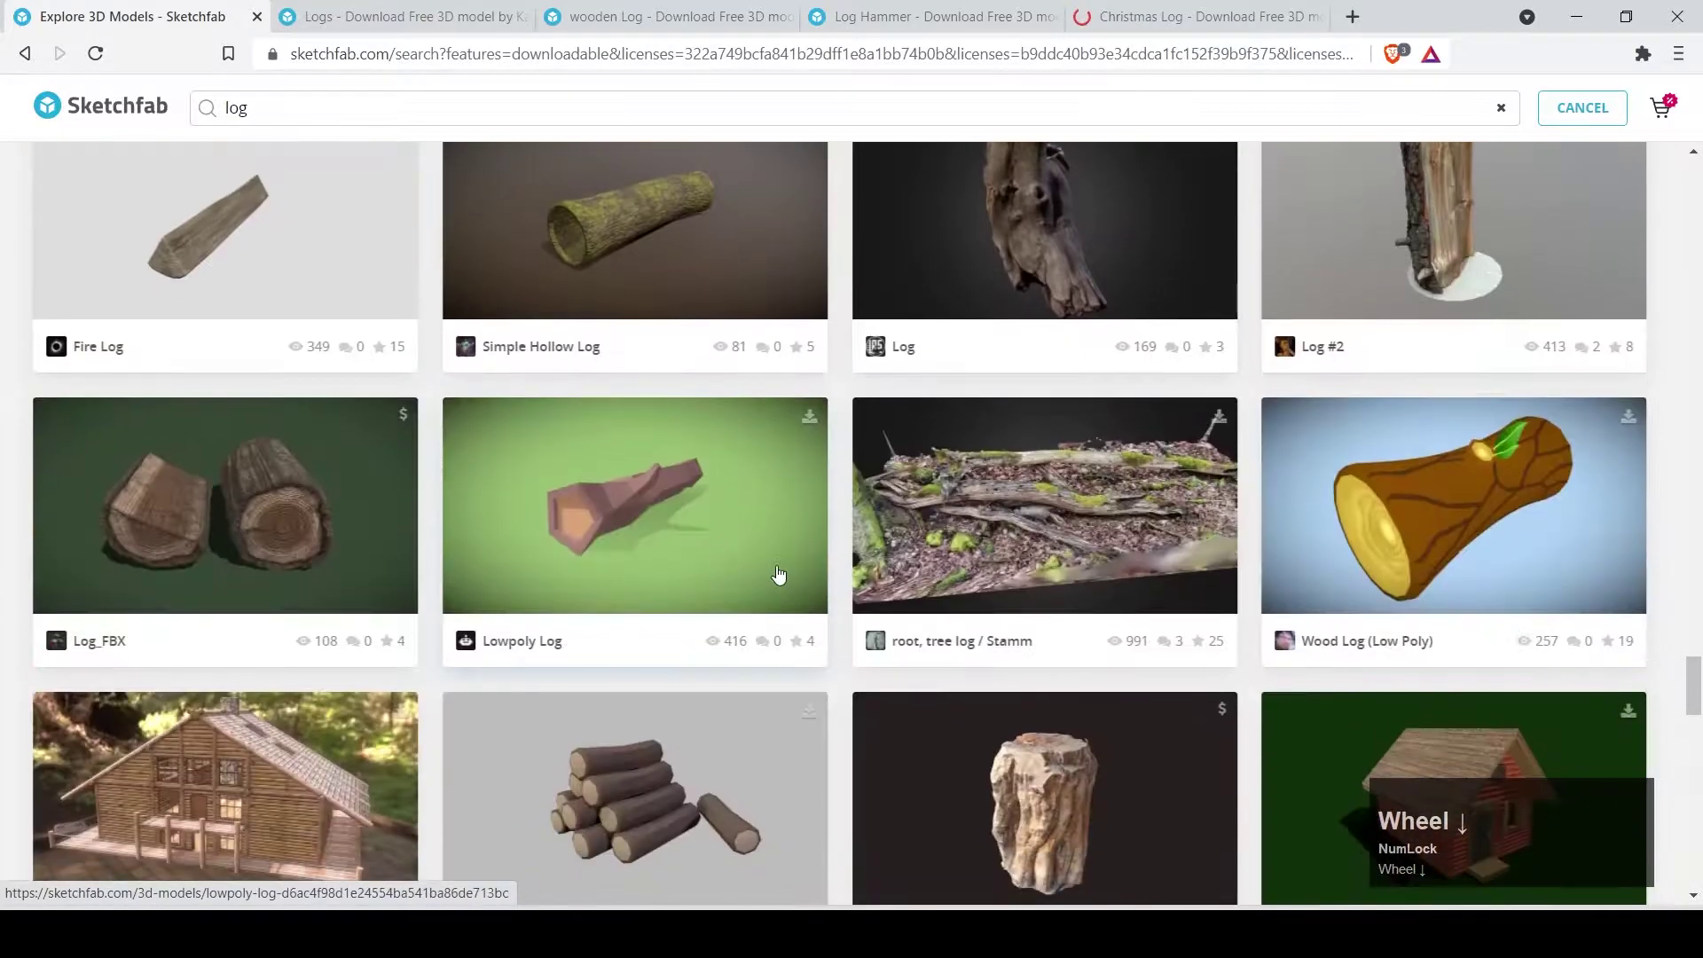
{"action": "scroll", "scroll_direction": "down", "scroll_amount": 3}
{"action": "scroll", "scroll_direction": "down", "scroll_amount": 3}
{"action": "scroll", "scroll_direction": "down", "scroll_amount": 3}
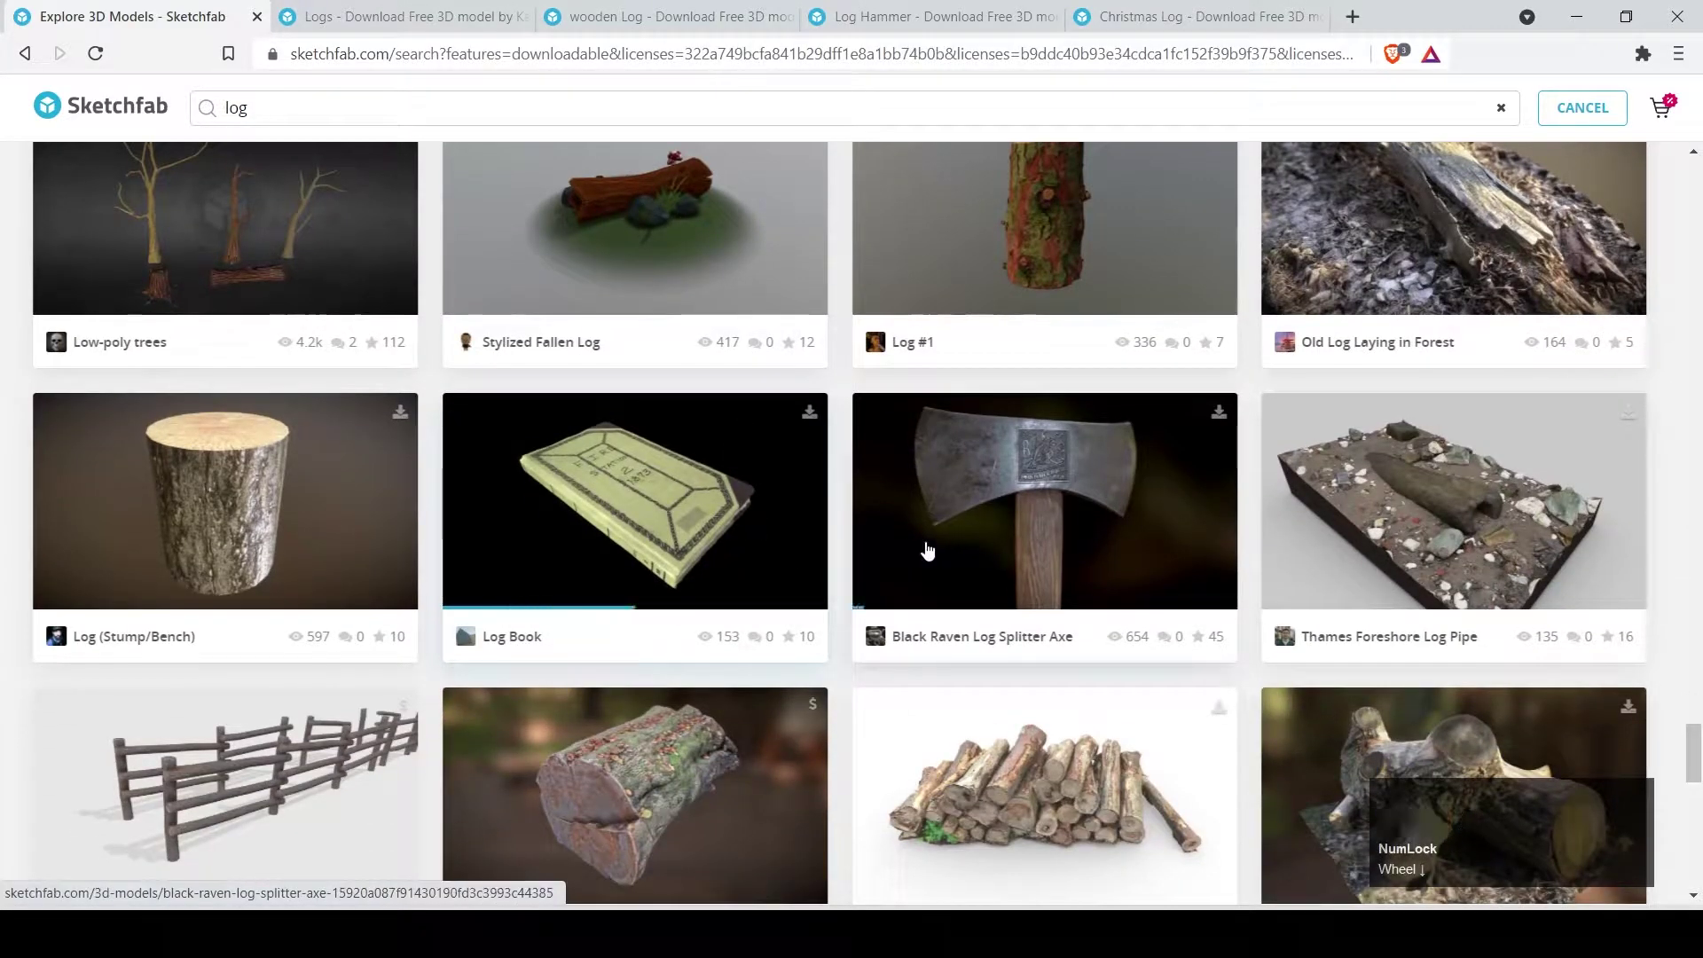
{"action": "scroll", "scroll_direction": "down", "scroll_amount": 3}
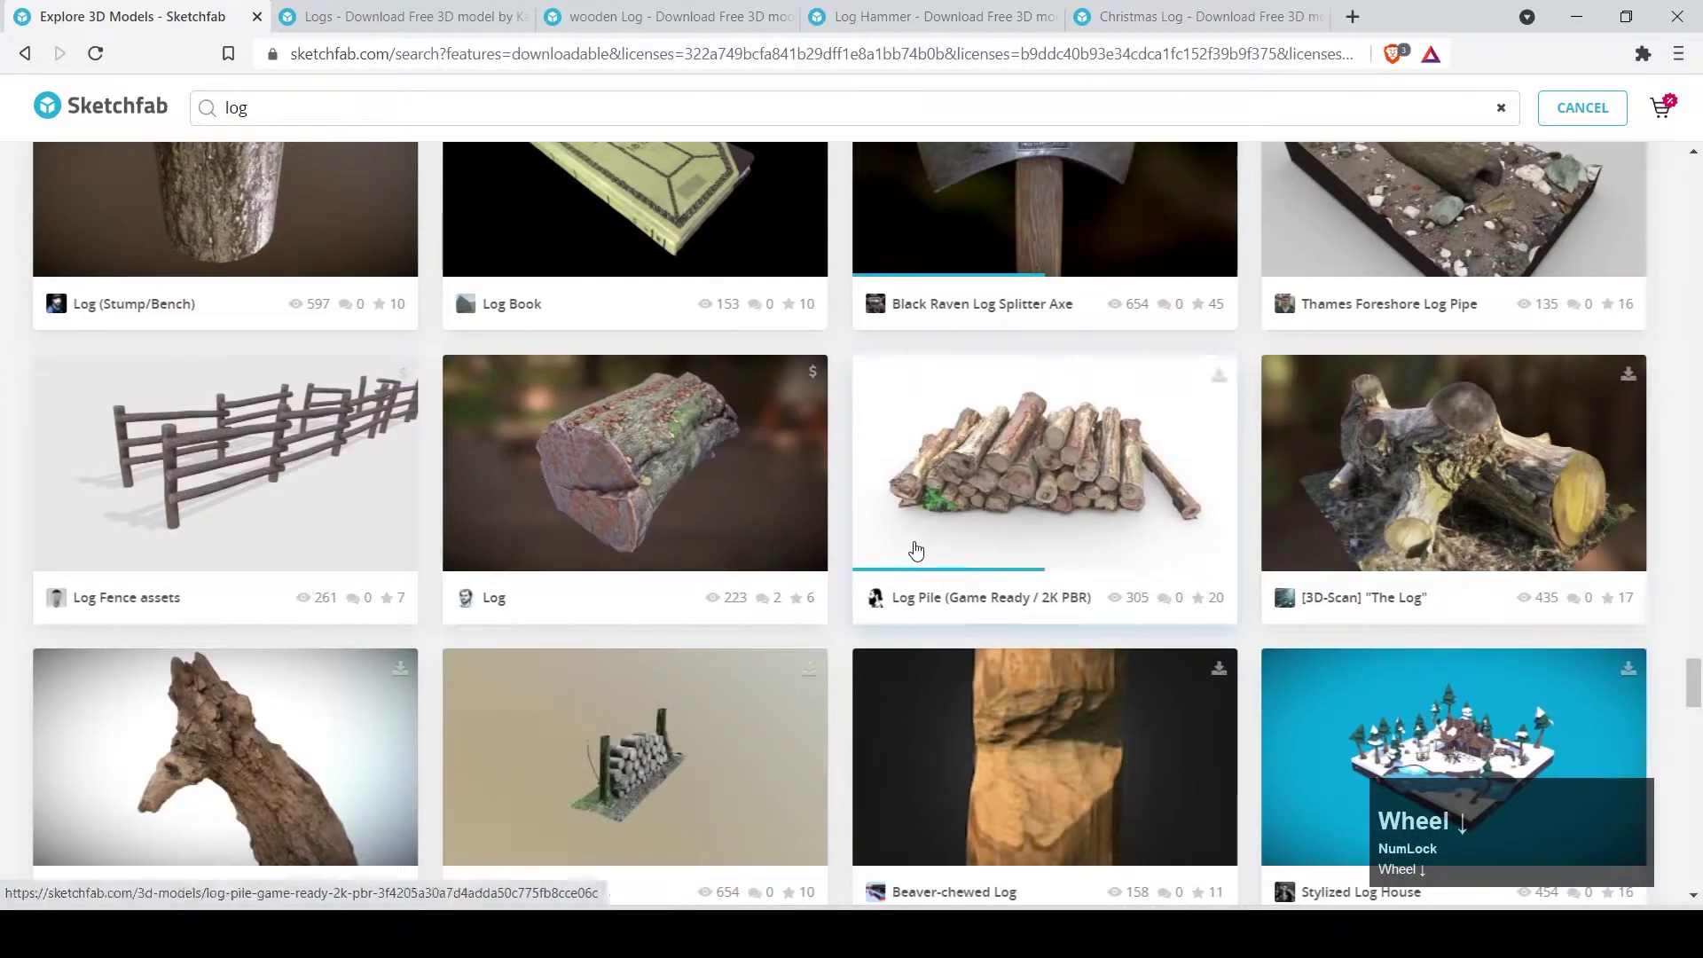
{"action": "scroll", "scroll_direction": "up", "scroll_amount": 3}
{"action": "middle_click", "coordinate": [1003, 504]}
Preview the Logs and wooden Log pages, close the wooden Log tab and view Log Hammer.
{"action": "left_click", "coordinate": [324, 7]}
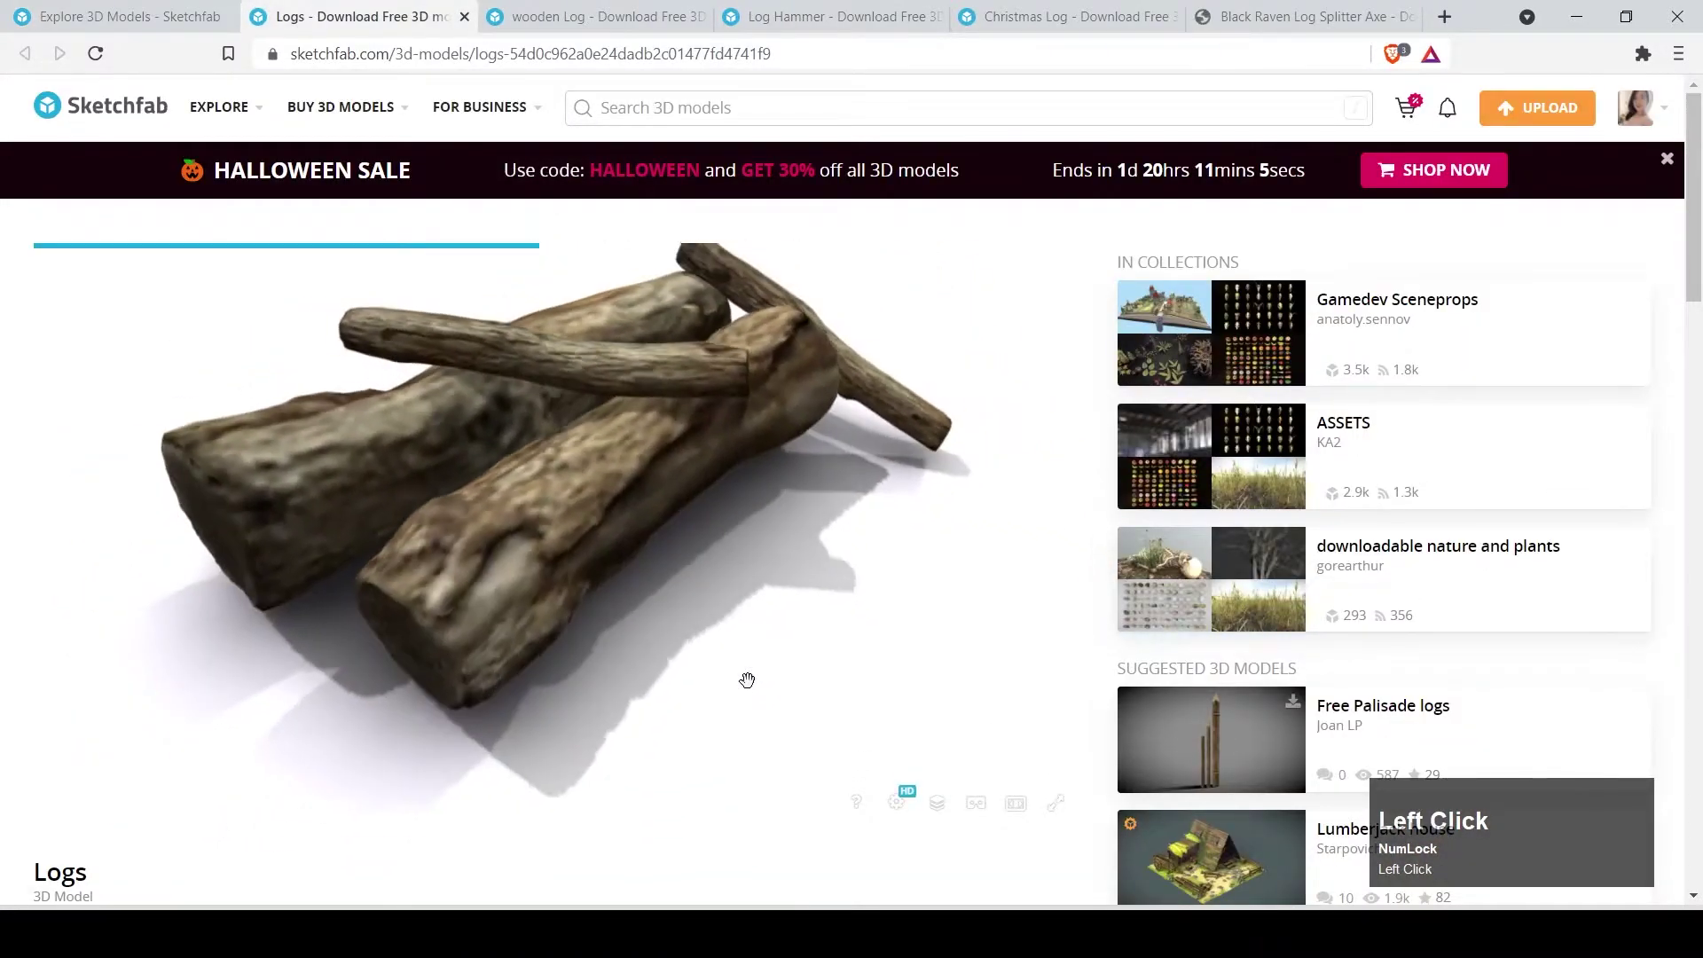
{"action": "double_click", "coordinate": [582, 7]}
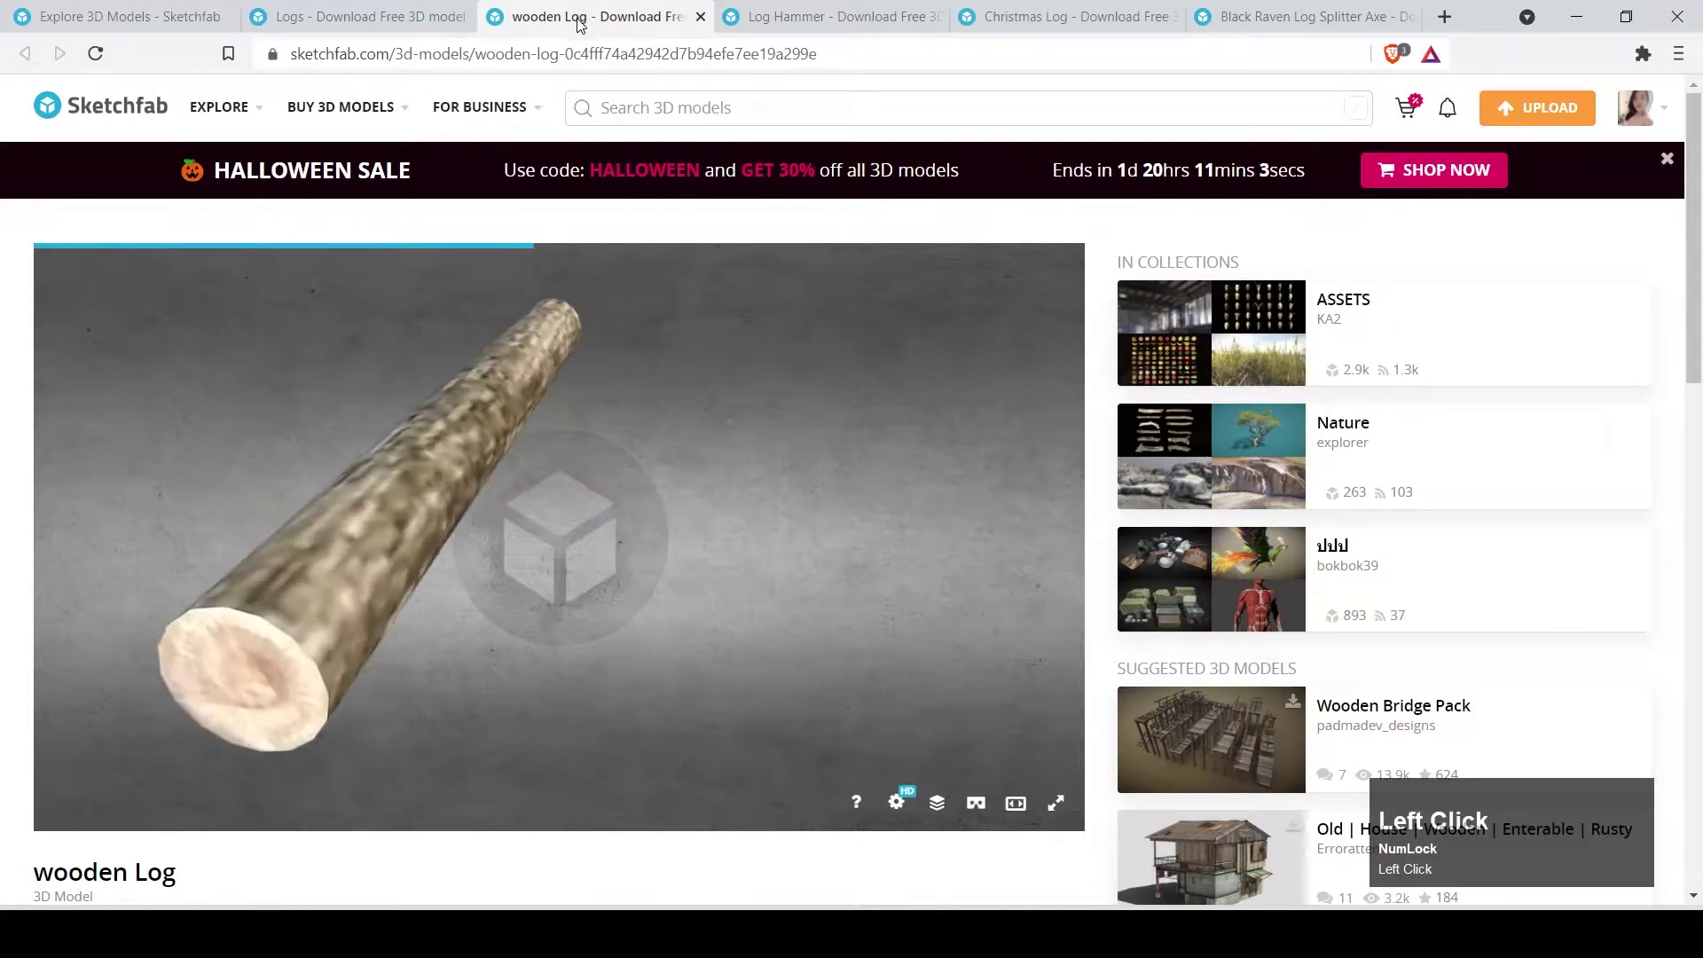
{"action": "left_click", "coordinate": [327, 7]}
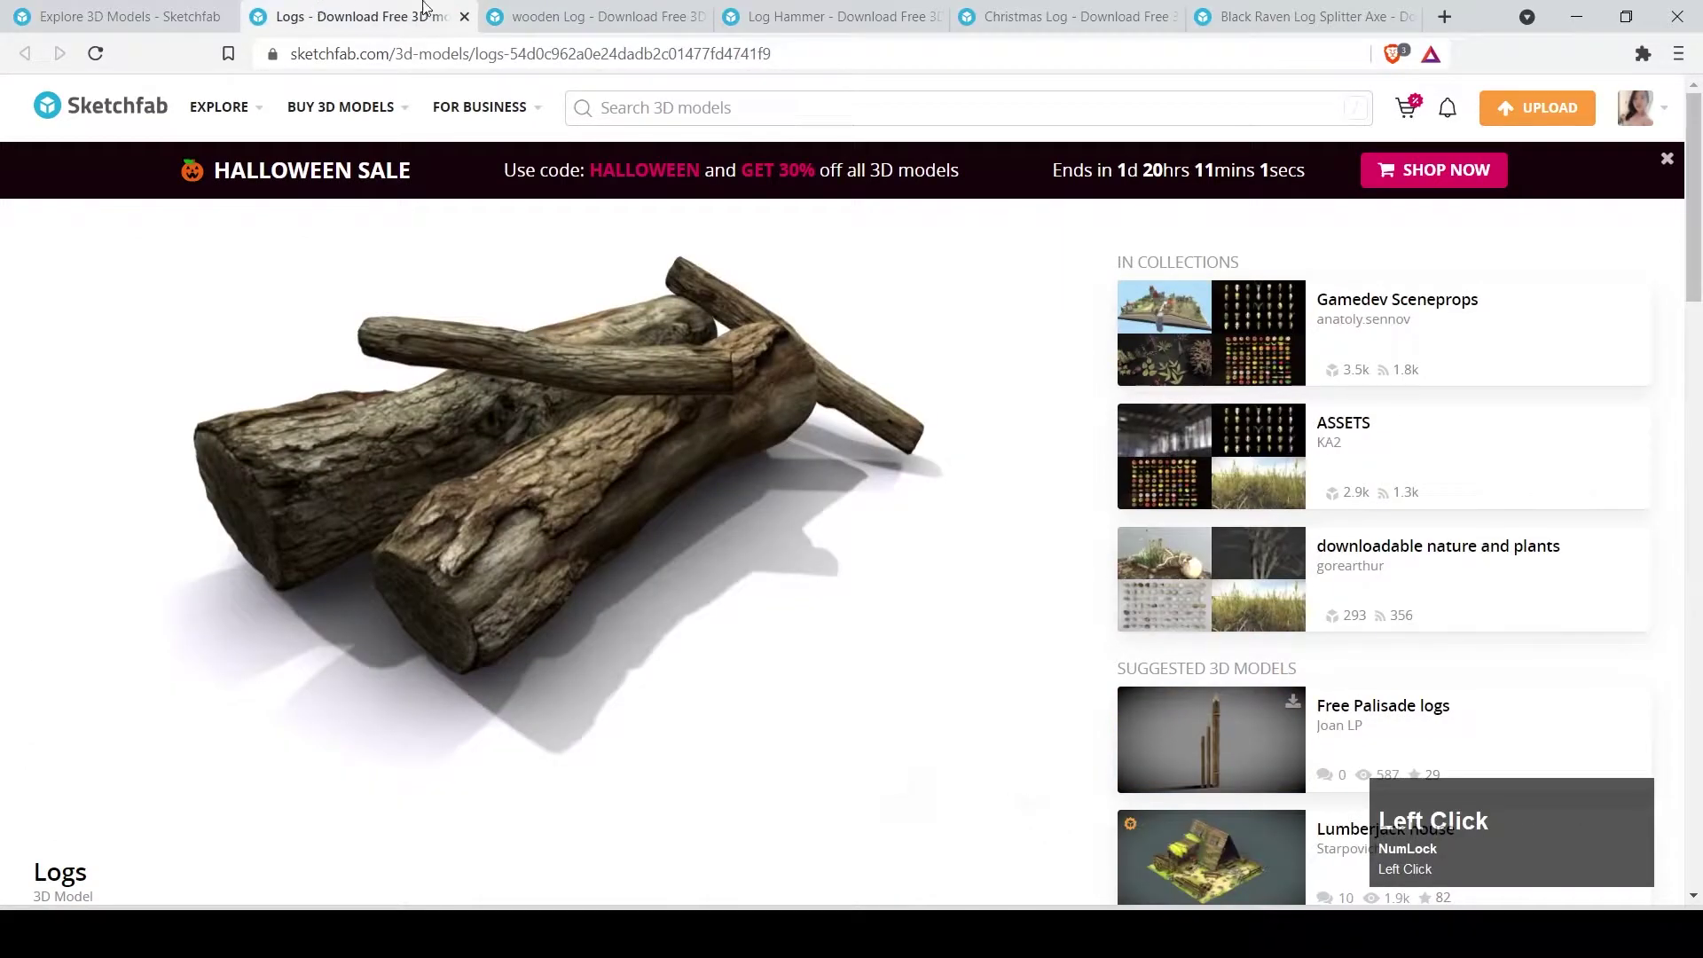
{"action": "middle_click", "coordinate": [564, 7]}
{"action": "left_click", "coordinate": [606, 7]}
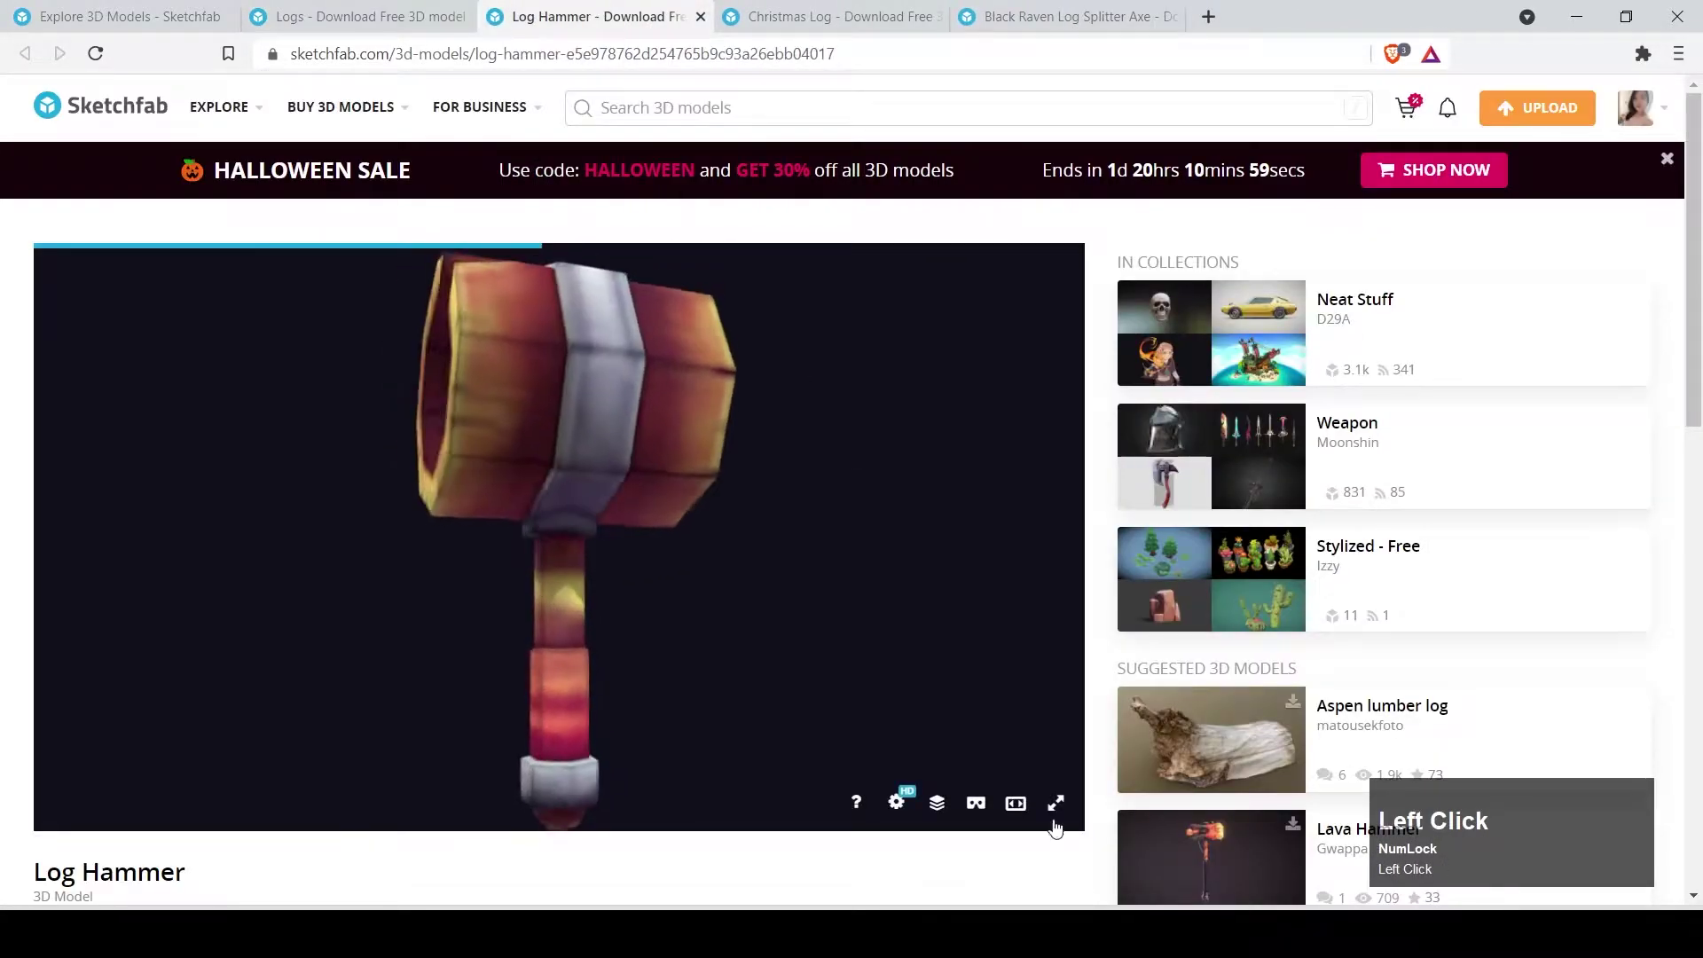
{"action": "scroll", "scroll_direction": "down", "scroll_amount": 3}
Copy the Log Hammer attribution credits and download it in original OBJ format.
{"action": "left_click", "coordinate": [166, 787]}
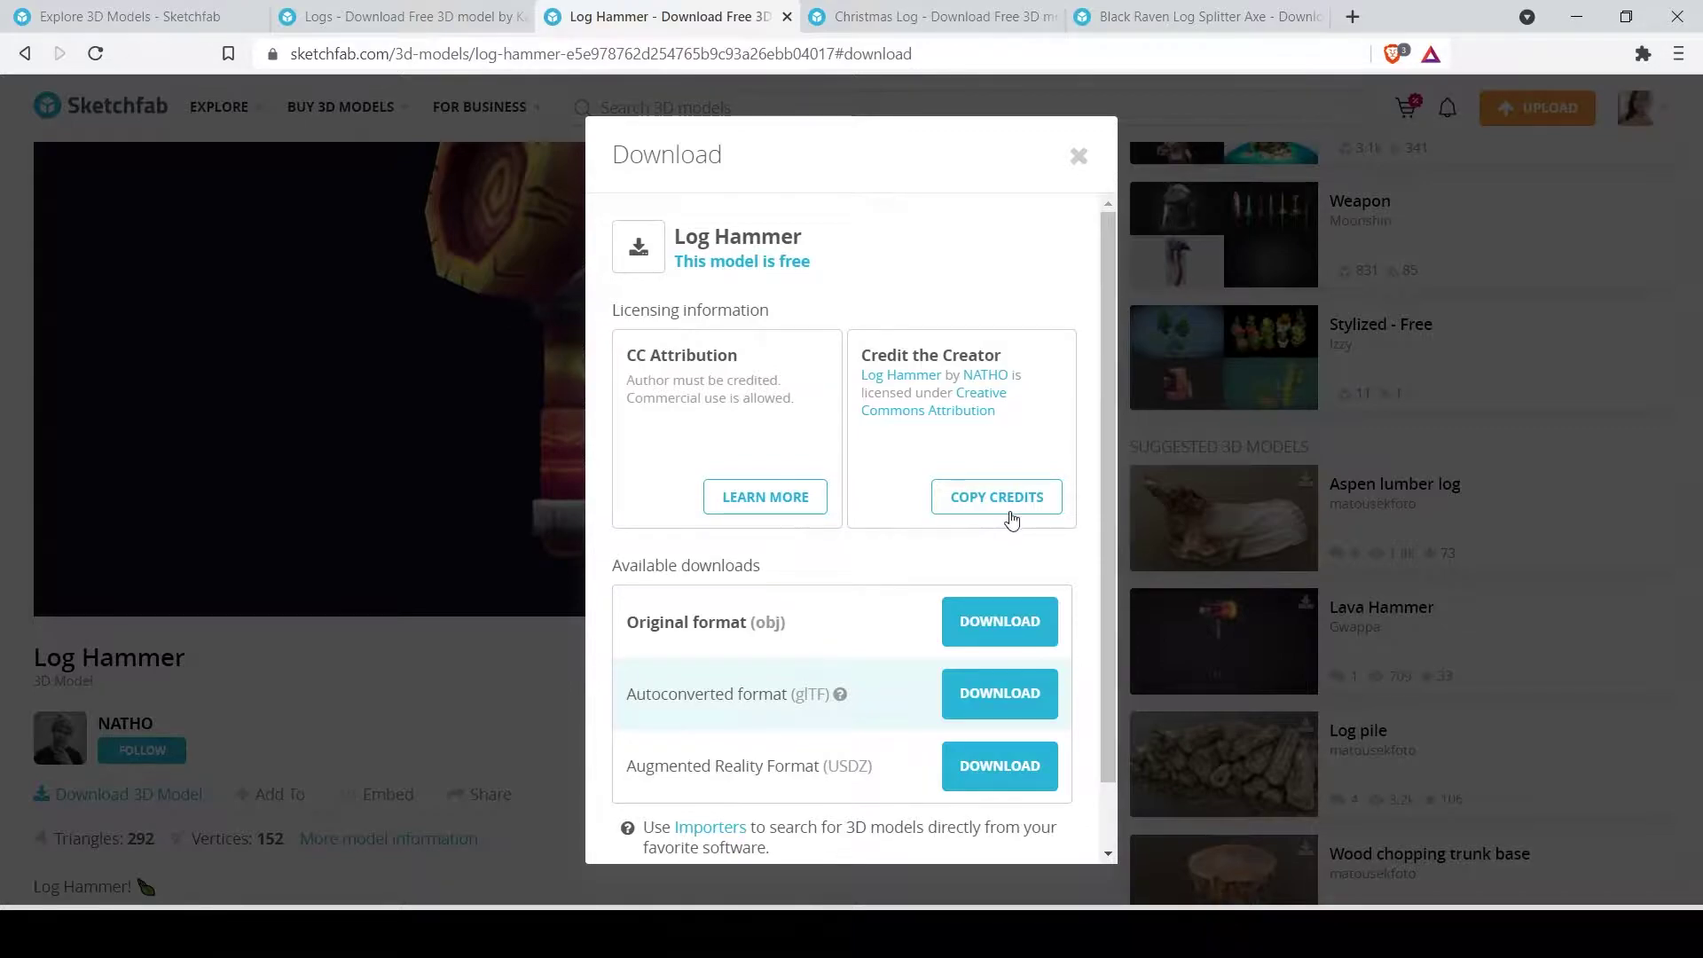
{"action": "left_click", "coordinate": [1017, 512]}
{"action": "left_click", "coordinate": [1010, 522]}
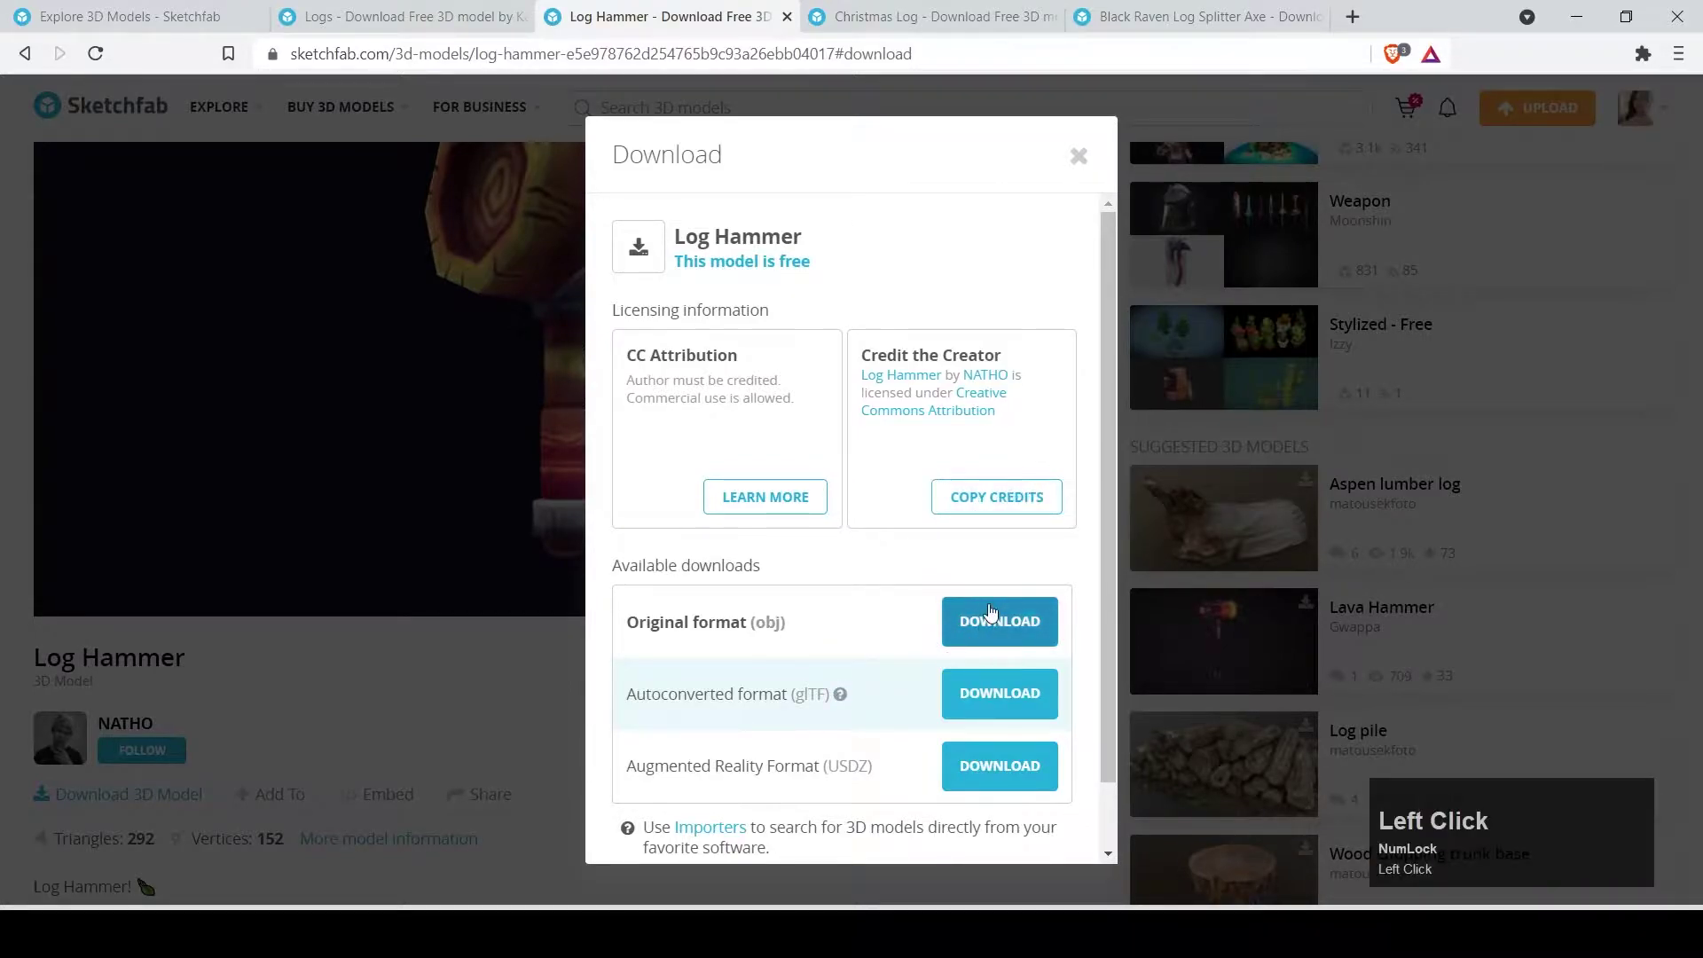
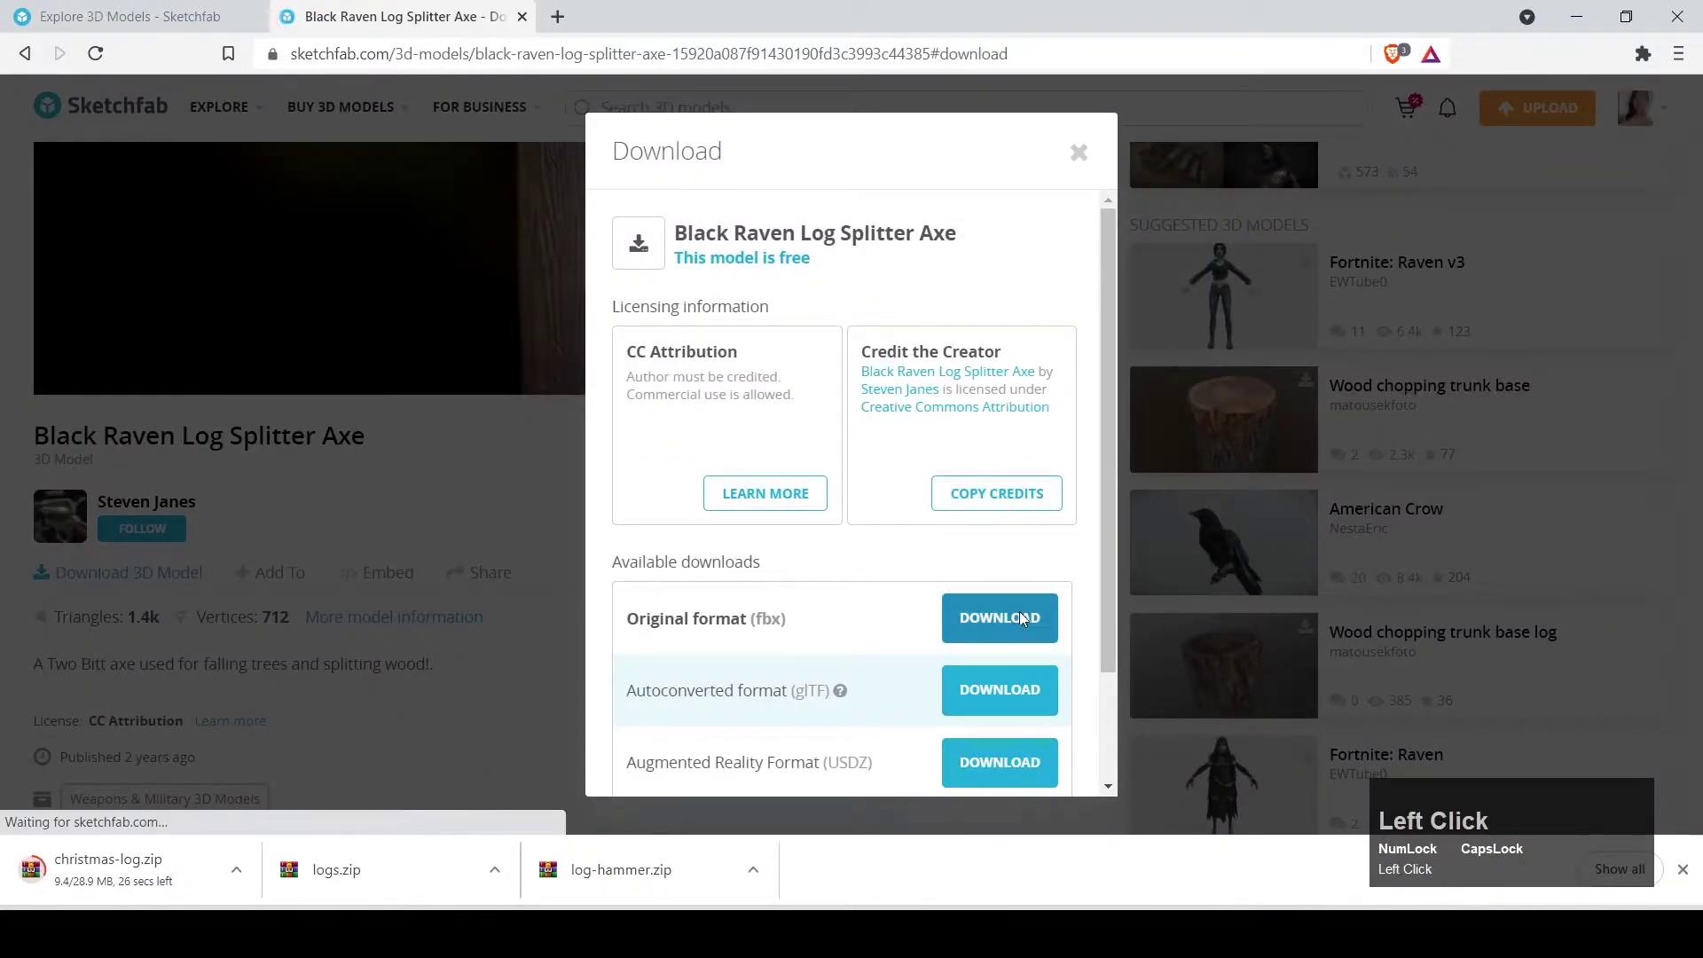
Paste the copied credit line into the CC.txt credits file and save it.
{"action": "double_click", "coordinate": [683, 511]}
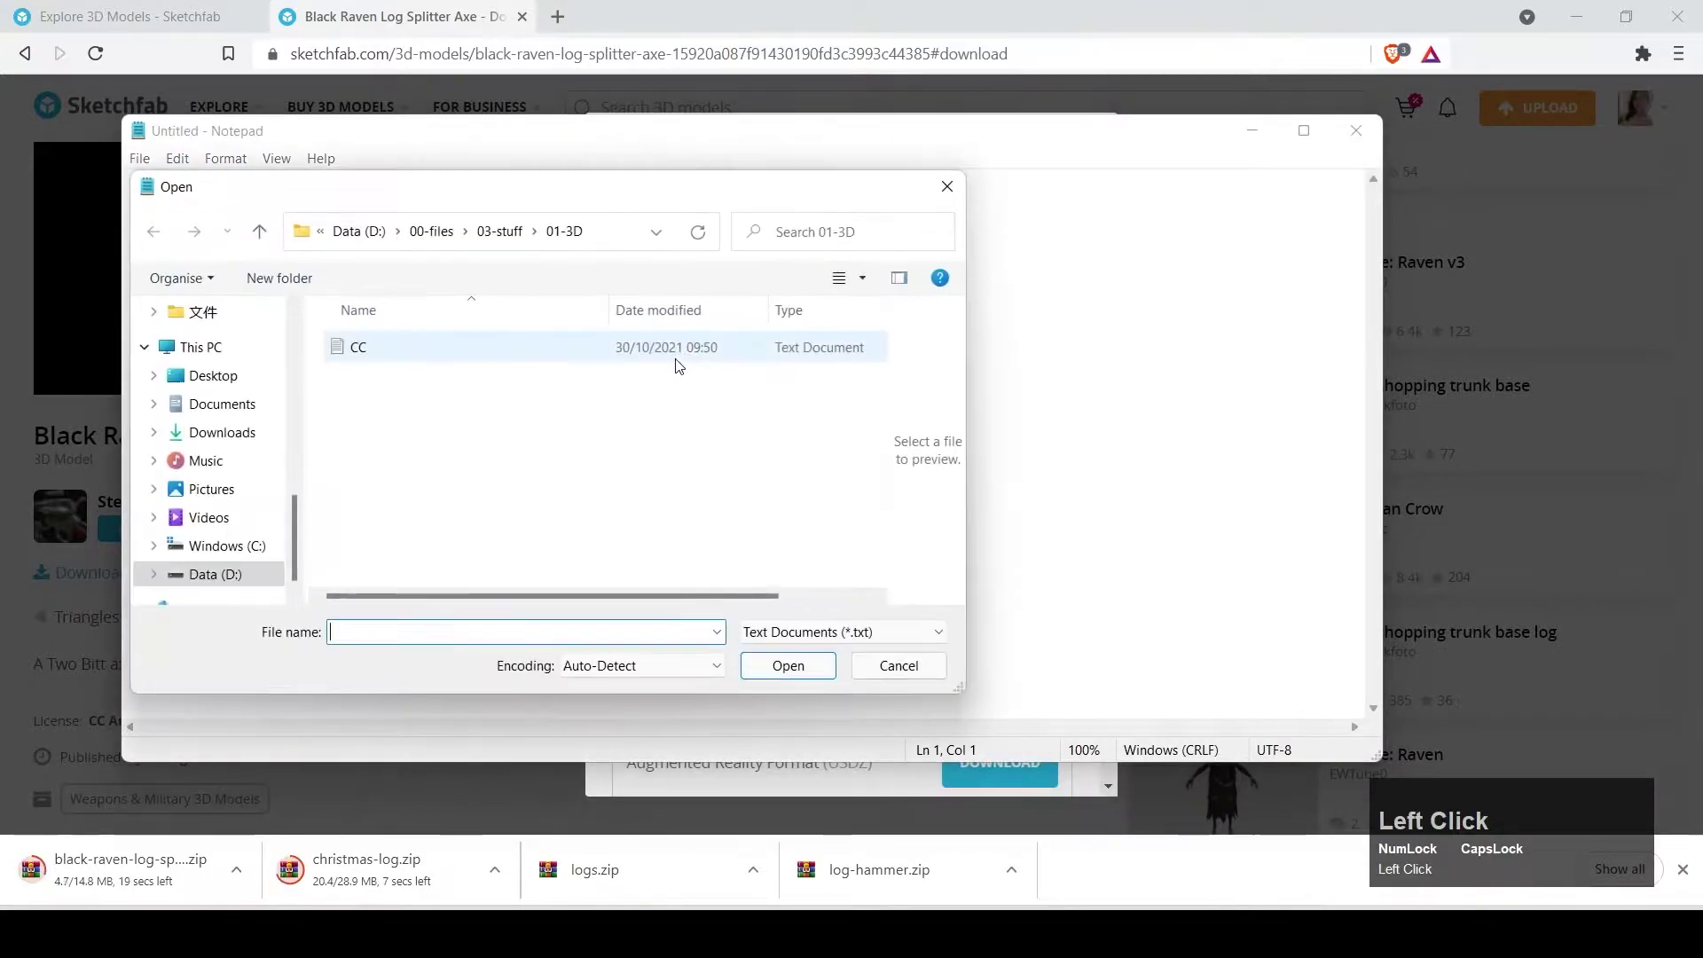
{"action": "key", "text": "shift+Return"}
{"action": "key", "text": "Down"}
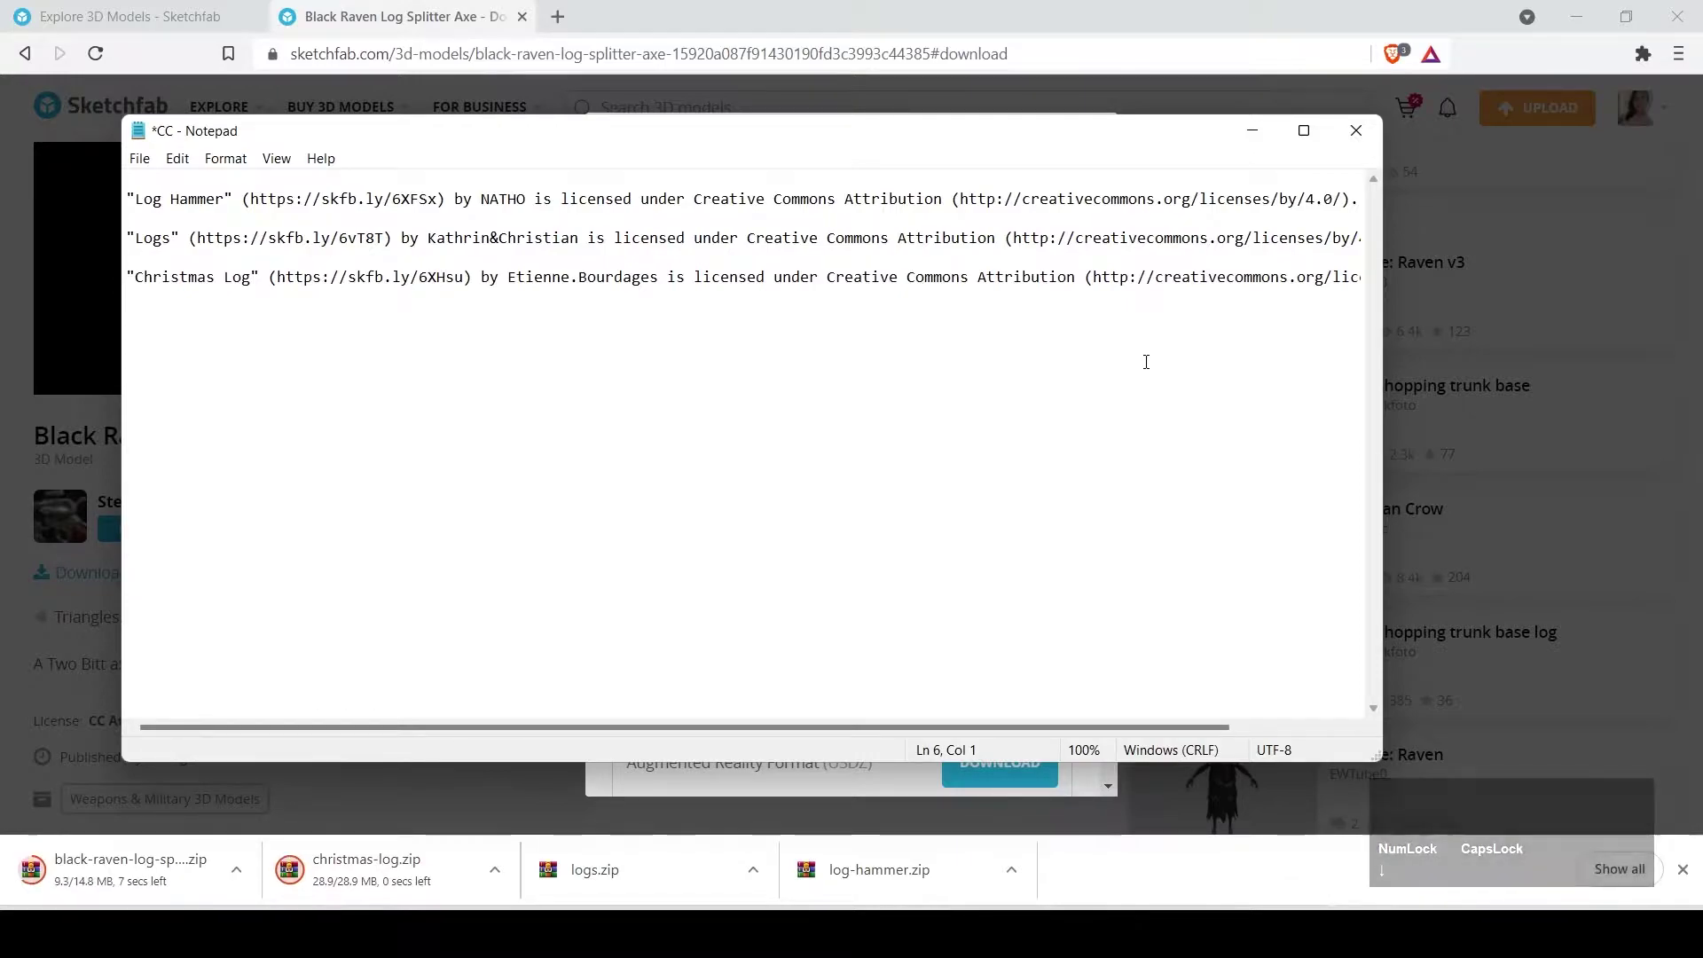
{"action": "key", "text": "shift+Return"}
{"action": "key", "text": "Up"}
{"action": "key", "text": "ctrl+v"}
{"action": "key", "text": "ctrl+s"}
Drag RavenAxe_lowpoly.fbx into the Content Browser and import all.
{"action": "left_click_drag", "start_coordinate": [1343, 132], "coordinate": [799, 191]}
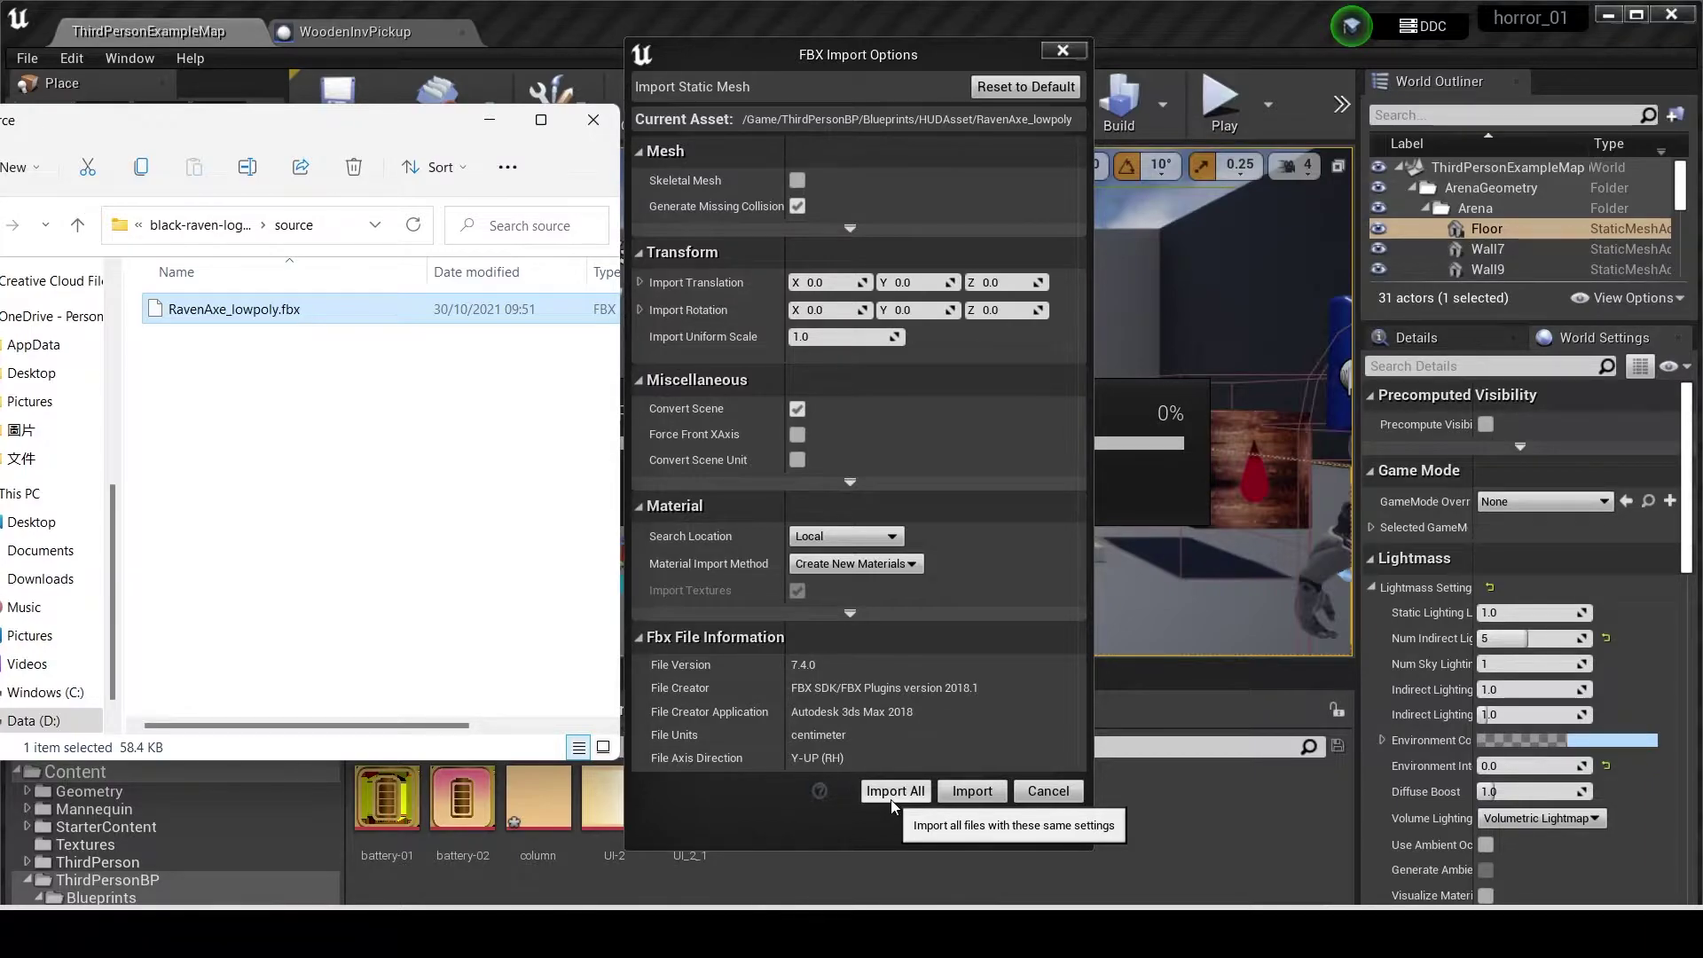
{"action": "left_click", "coordinate": [968, 806]}
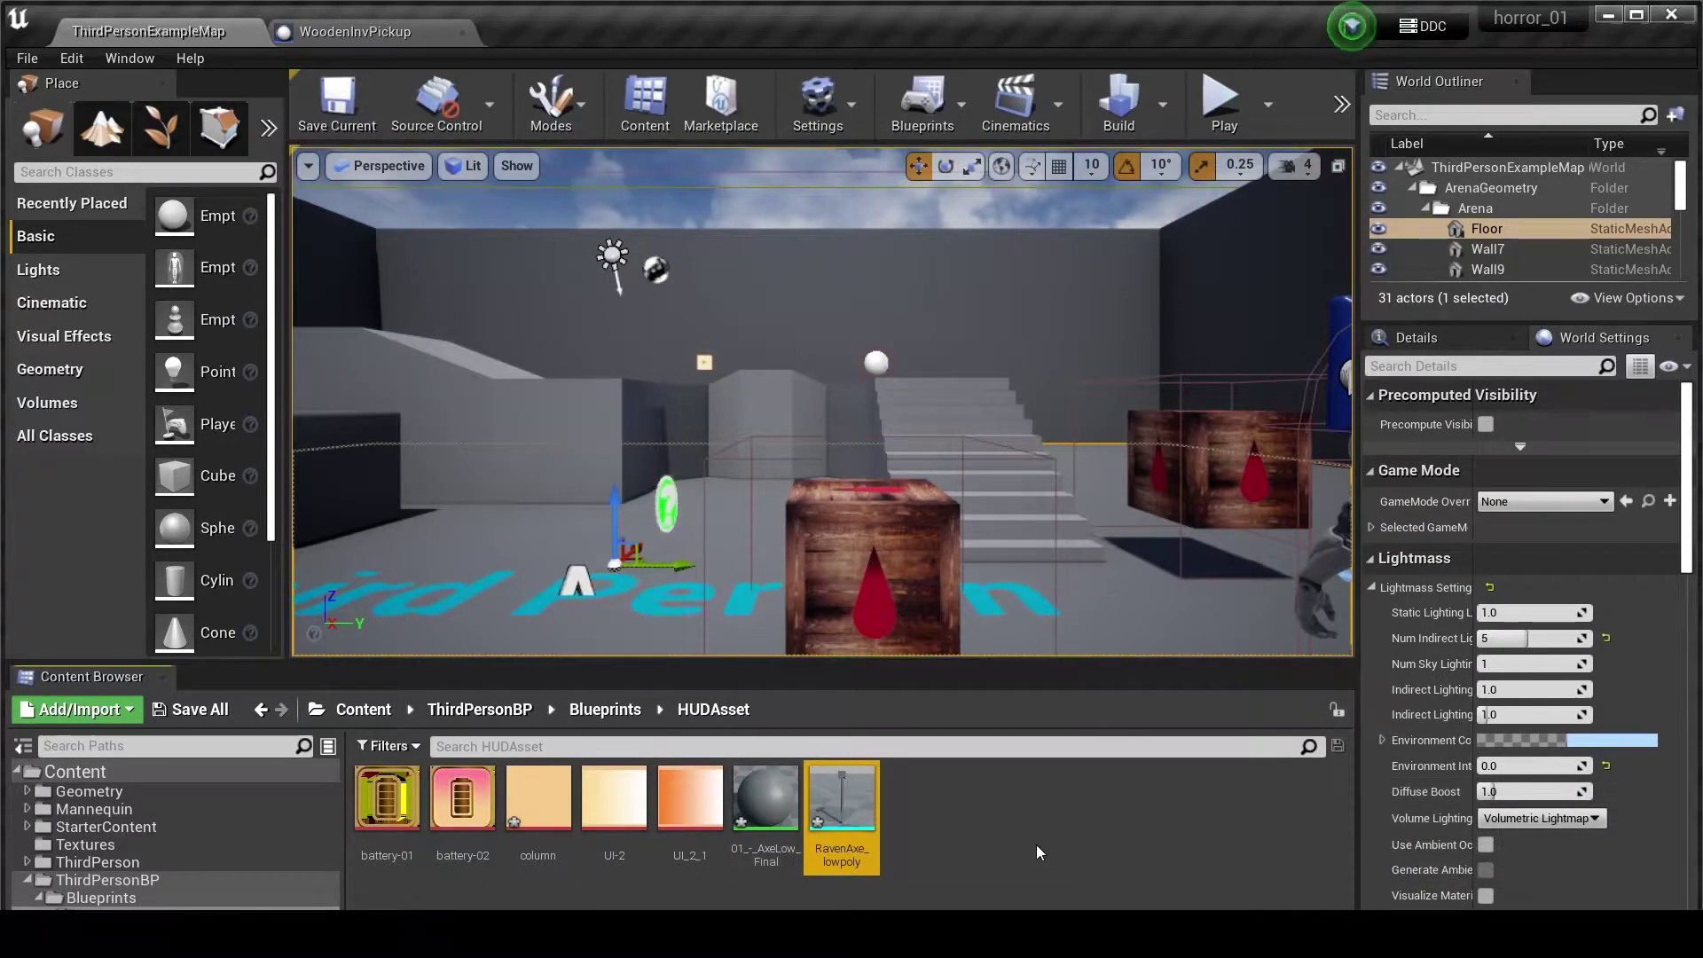
{"action": "left_click", "coordinate": [1042, 851]}
Browse the axe's textures folder and move into the AXE folder under HUDAsset.
{"action": "key", "text": "alt+Tab"}
{"action": "key", "text": "alt+Tab"}
{"action": "left_click", "coordinate": [163, 126]}
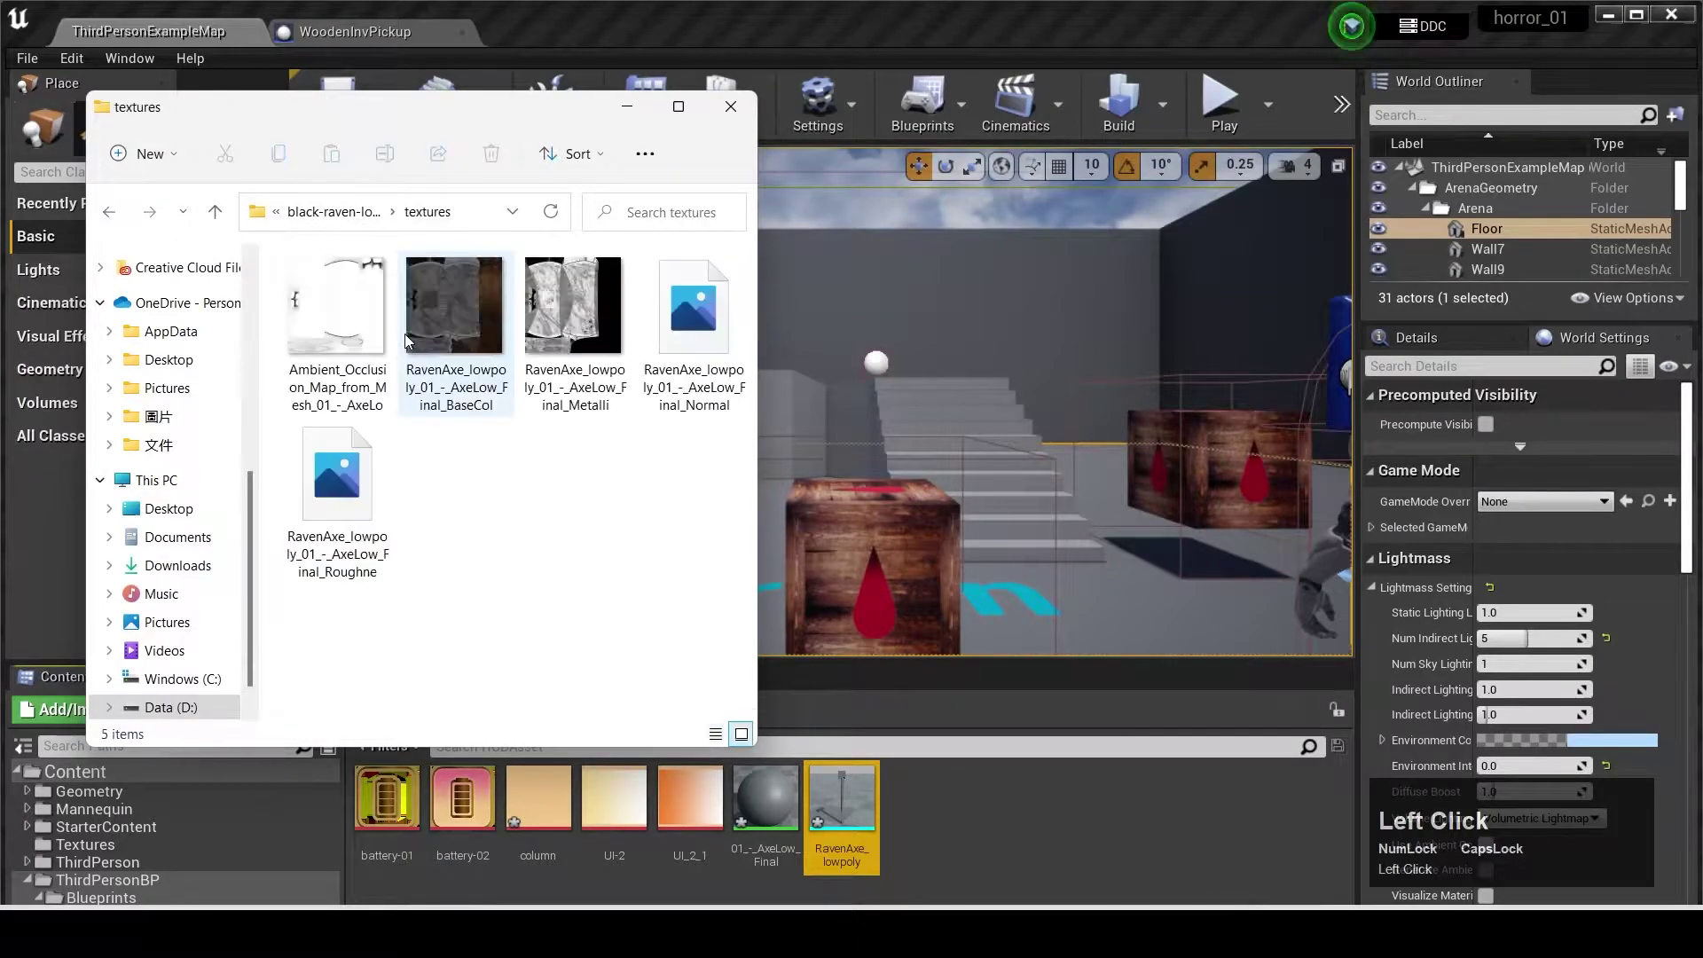
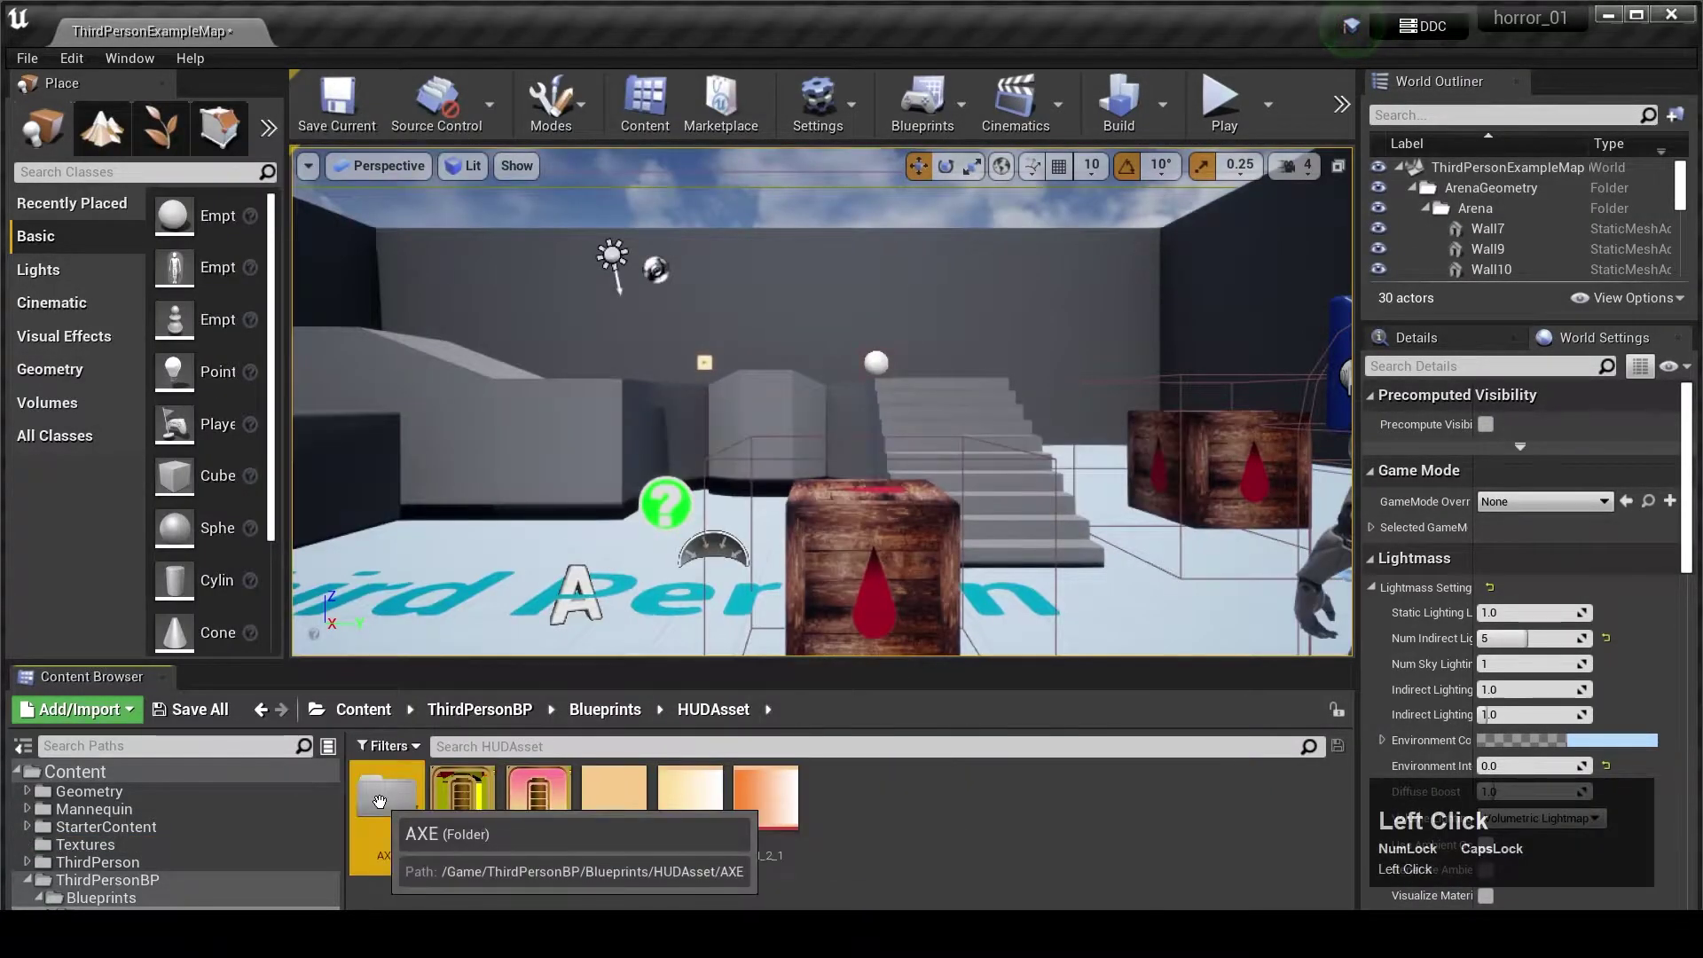
{"action": "key", "text": "ctrl+v"}
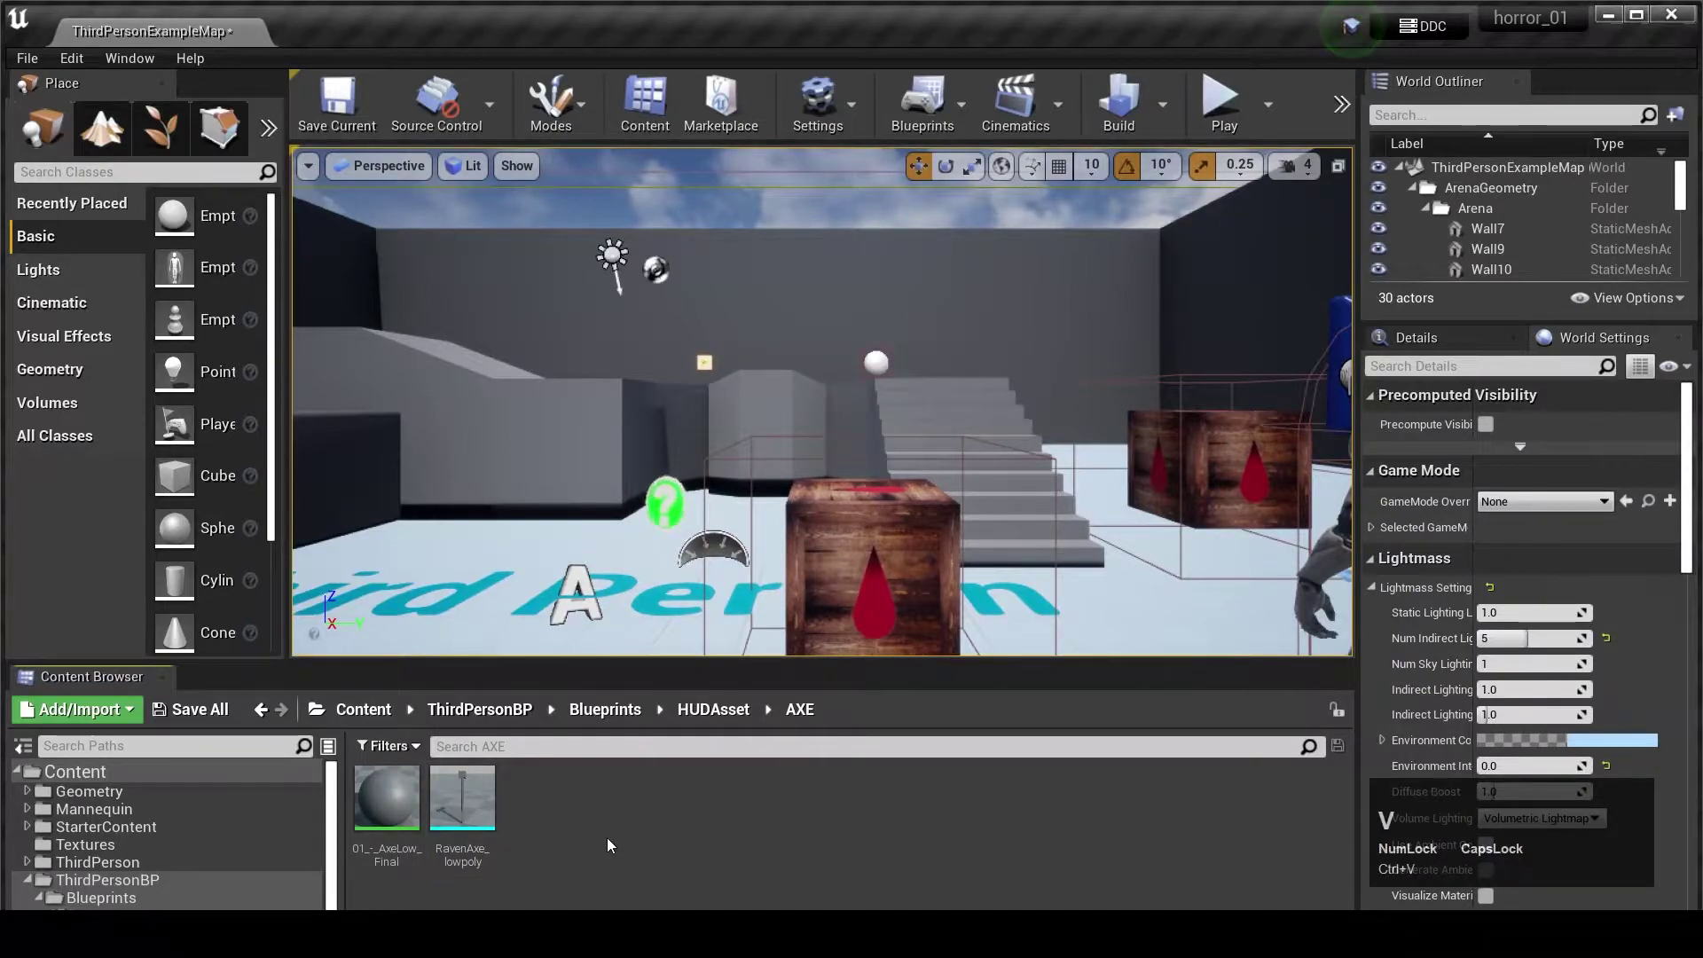
{"action": "left_click_drag", "start_coordinate": [109, 849], "coordinate": [456, 811]}
{"action": "right_click", "coordinate": [522, 808]}
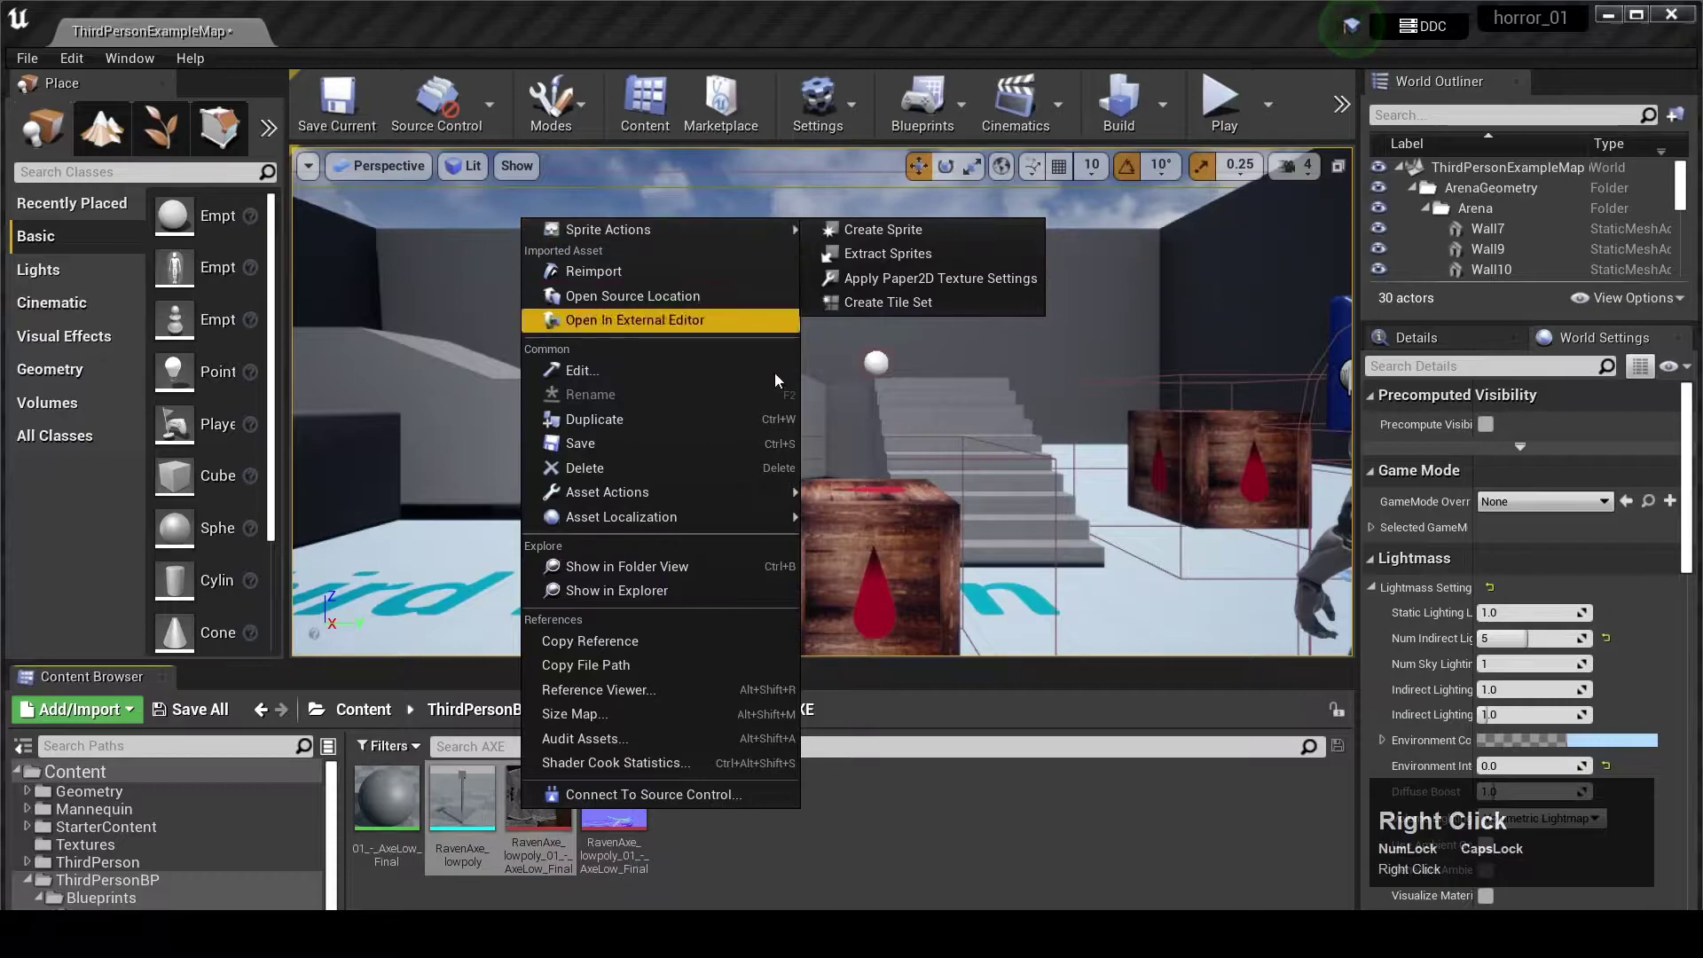
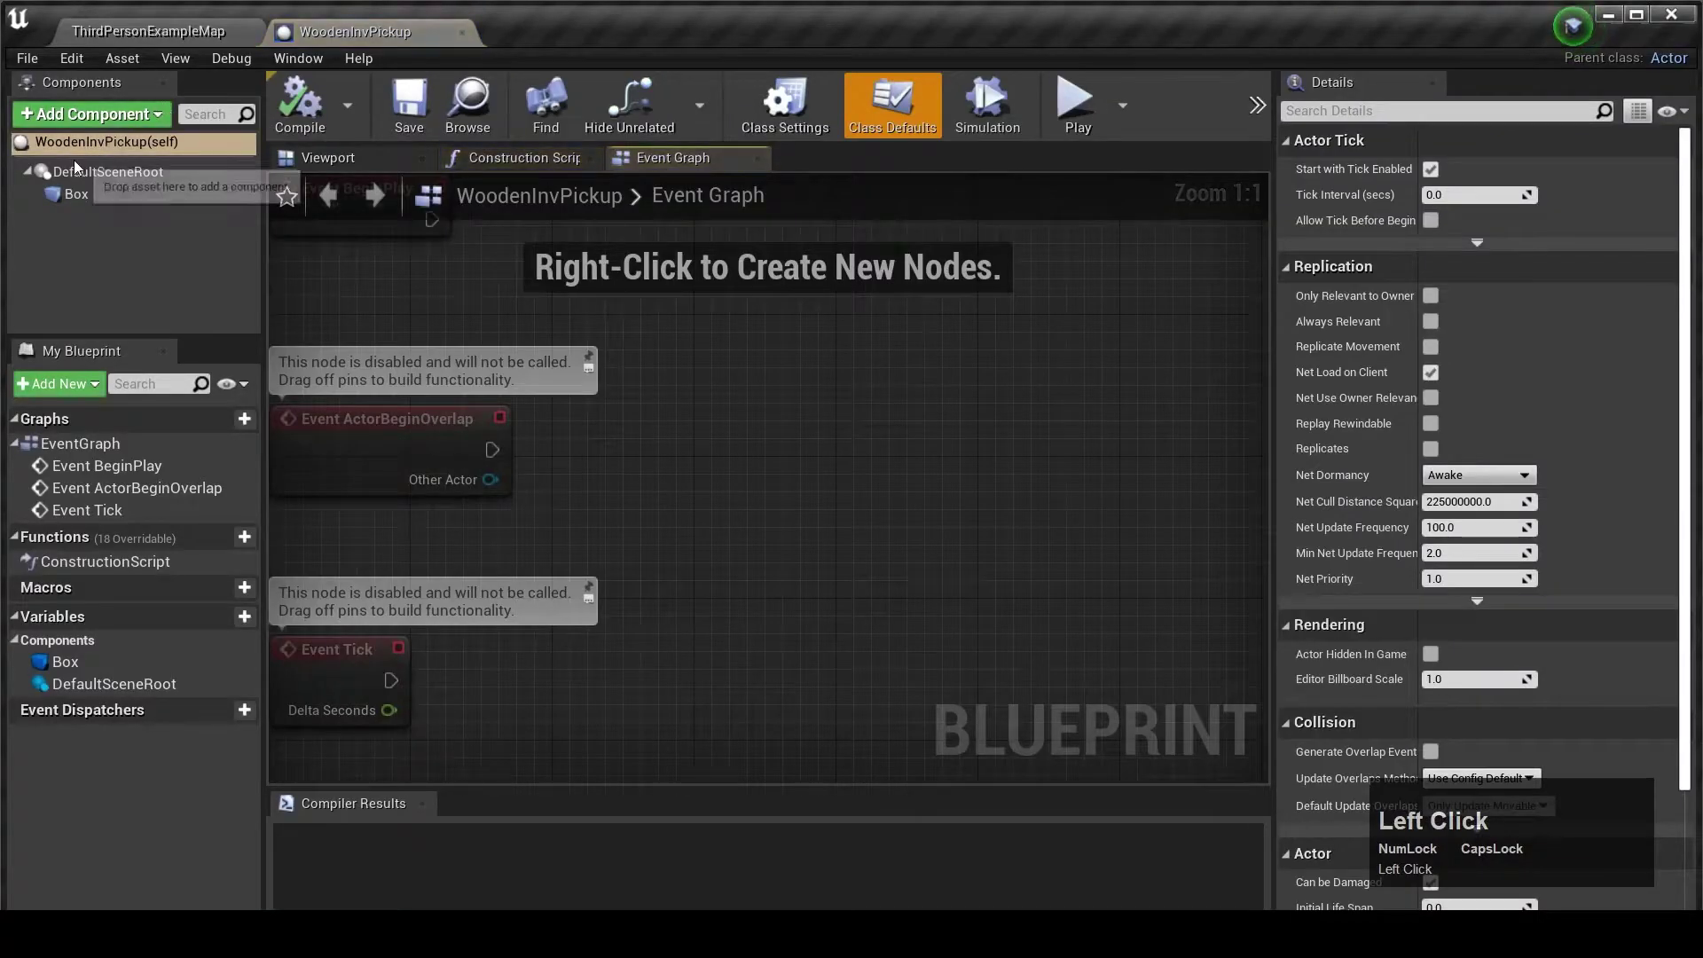
Set the WoodenInvPickup StaticMesh component's mesh to RavenAxe_lowpoly.
{"action": "type", "text": "stat"}
{"action": "left_click", "coordinate": [135, 262]}
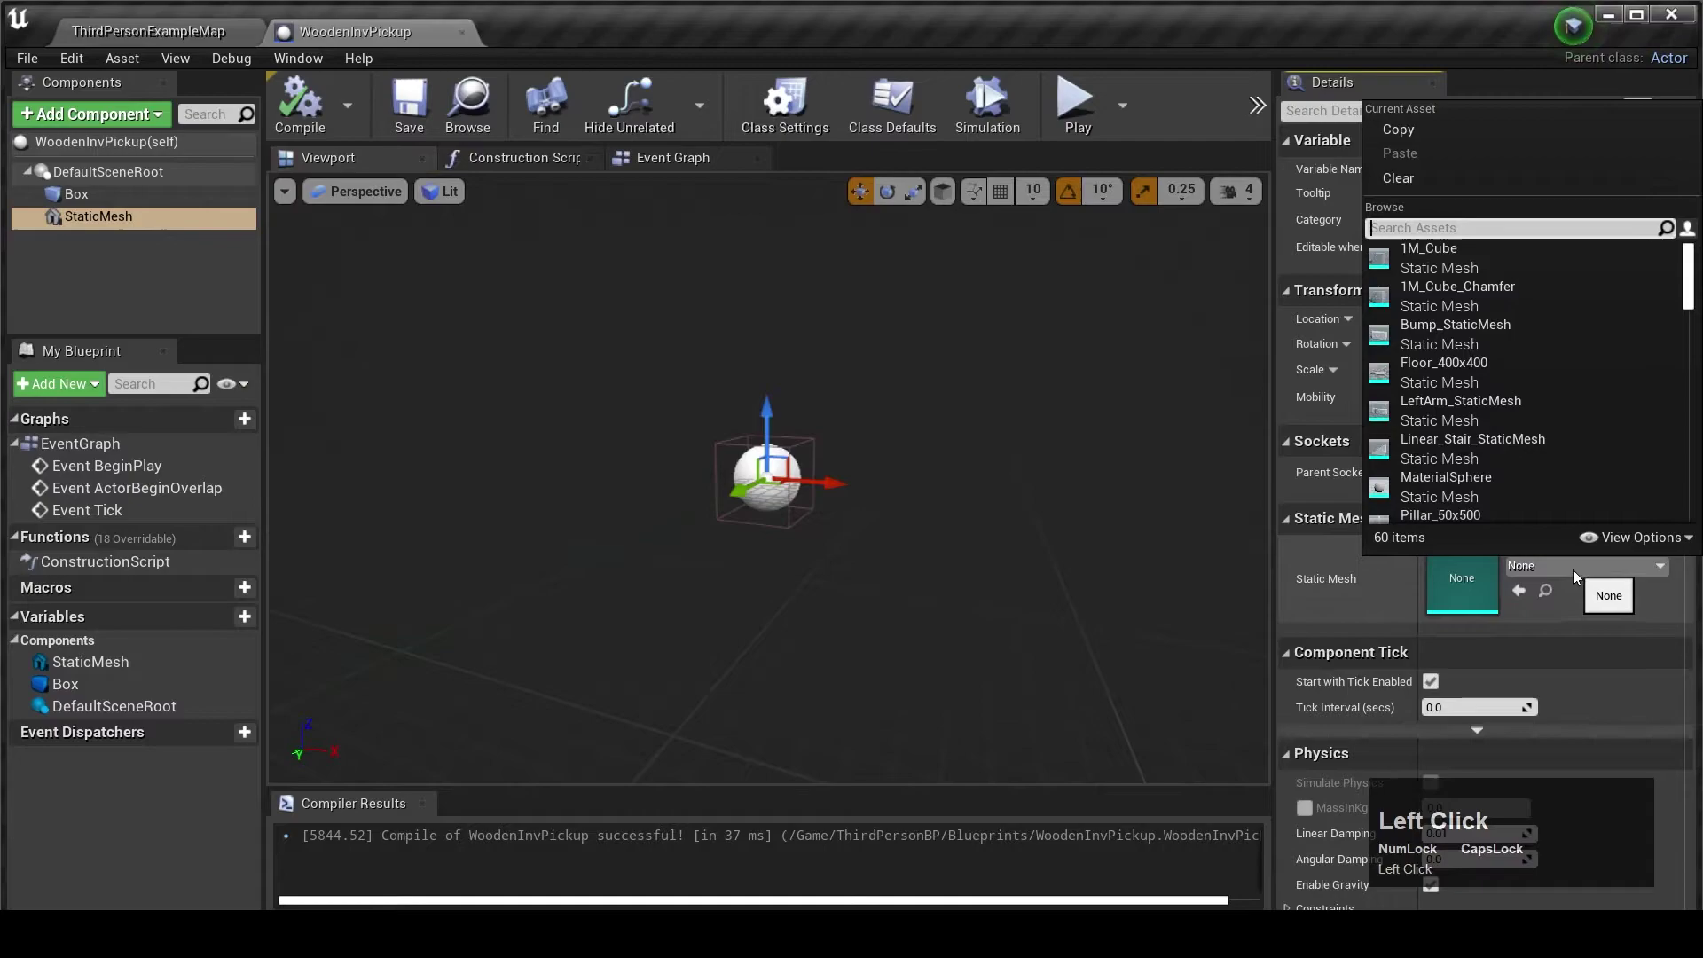
{"action": "type", "text": "xe"}
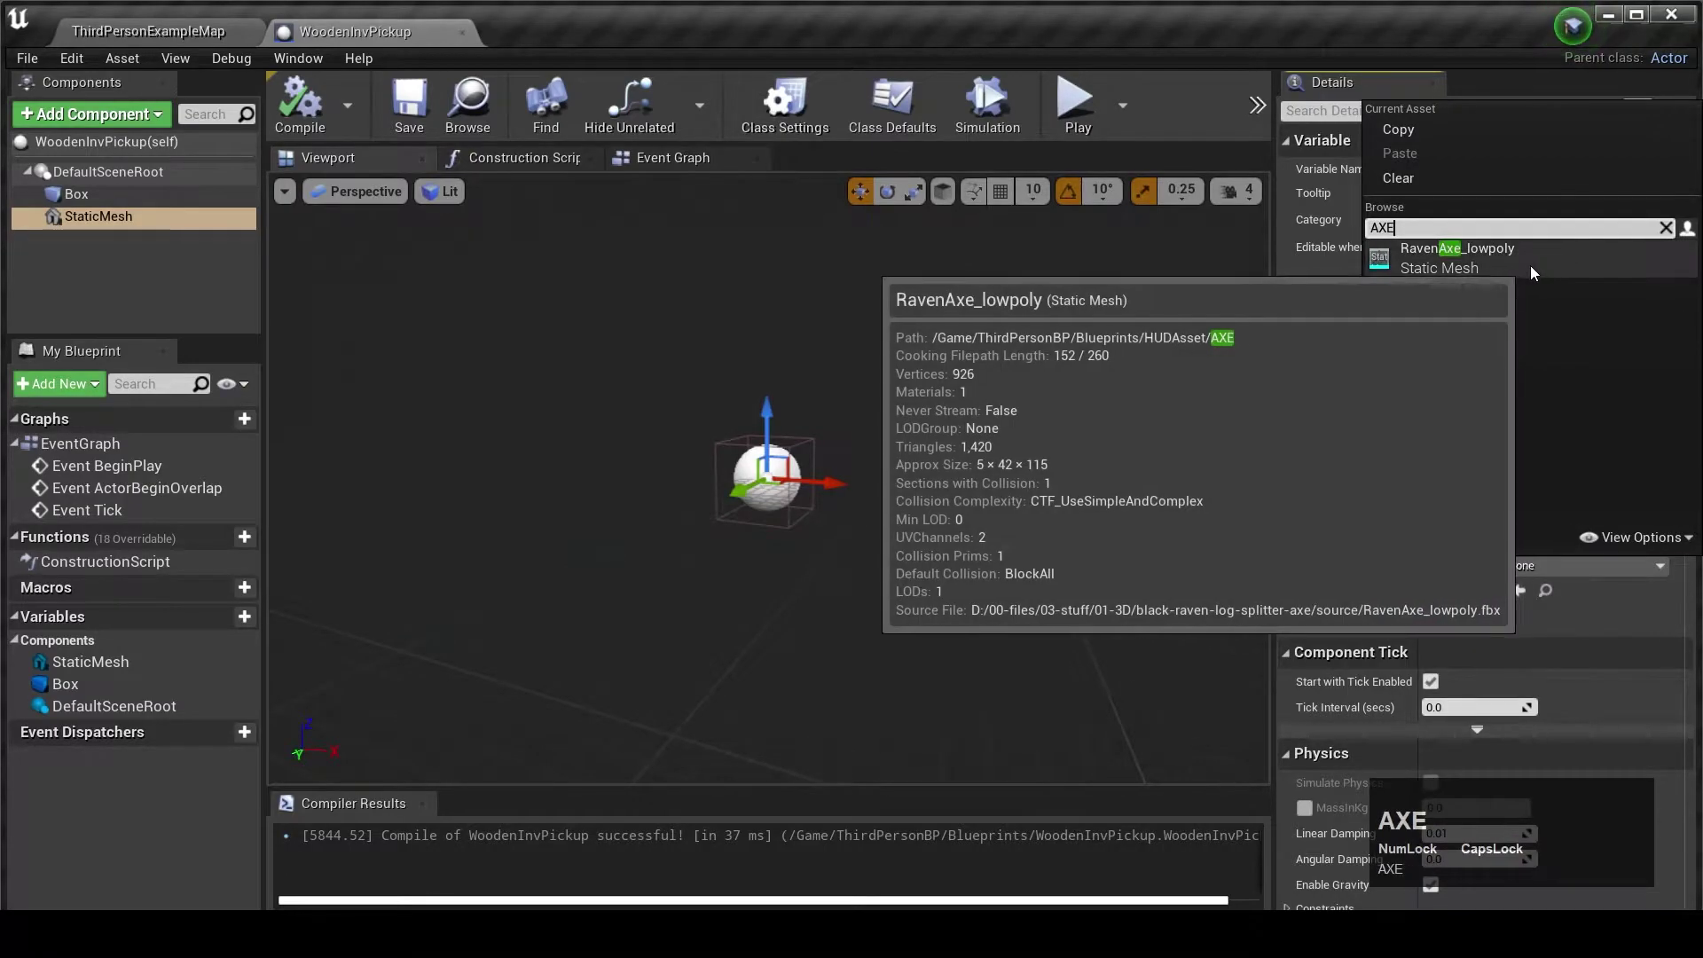
{"action": "left_click", "coordinate": [1539, 273]}
{"action": "scroll", "scroll_direction": "up", "scroll_amount": 3}
{"action": "scroll", "scroll_direction": "down", "scroll_amount": 3}
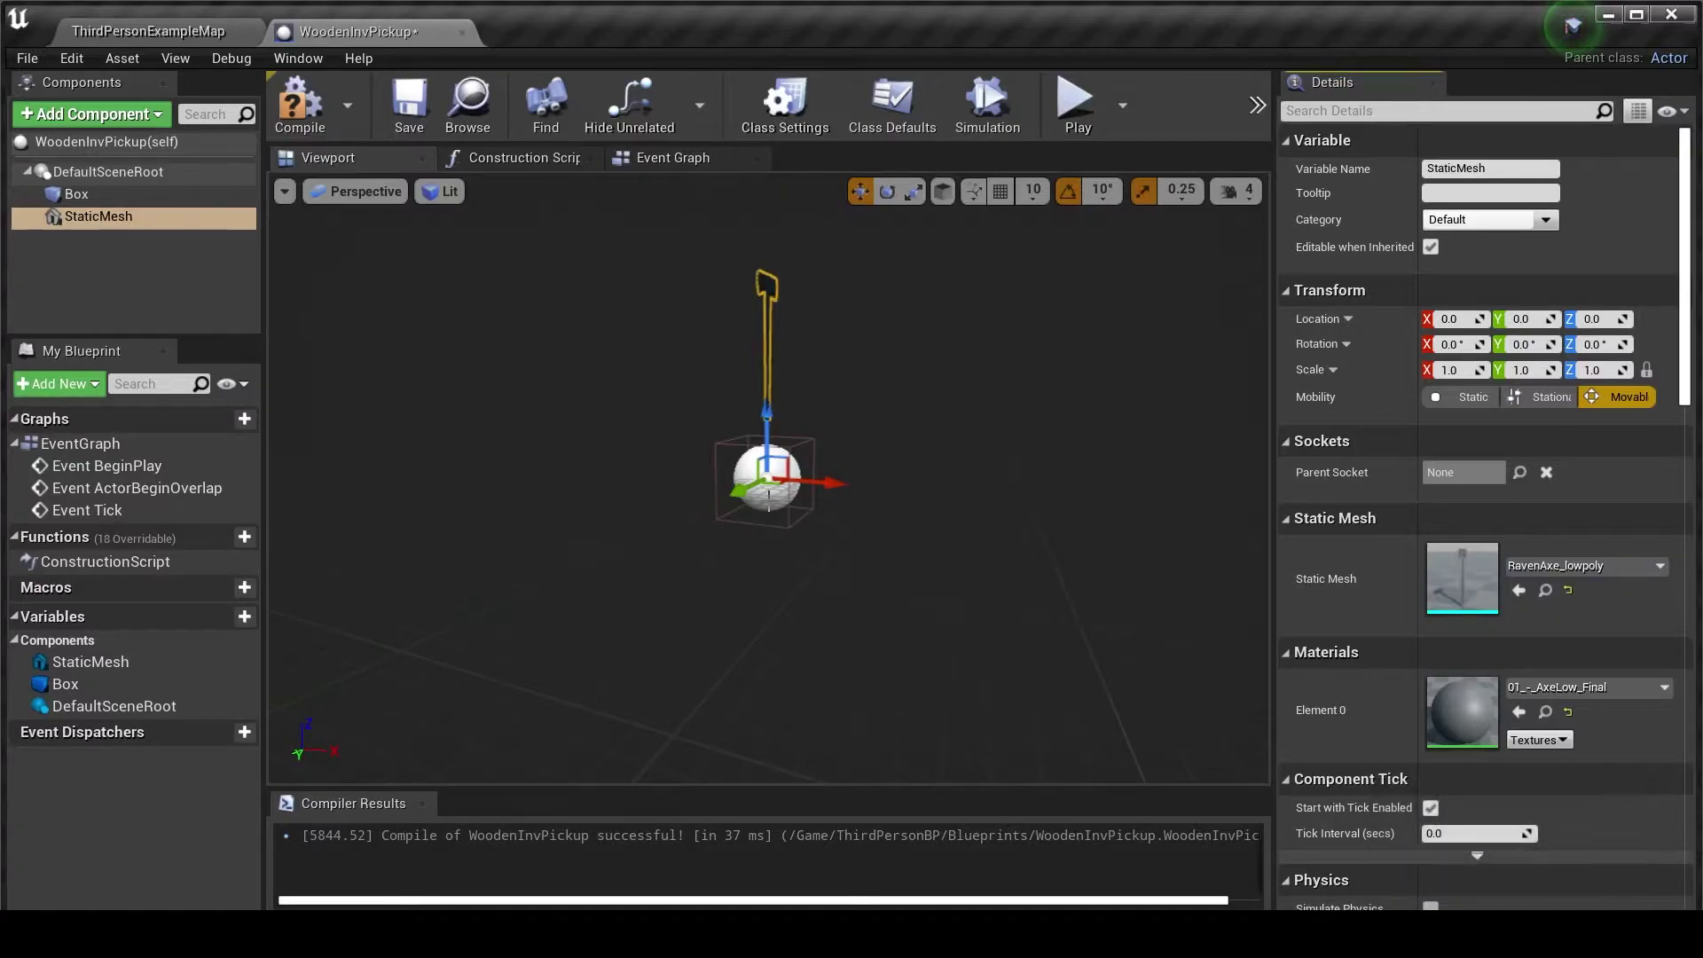
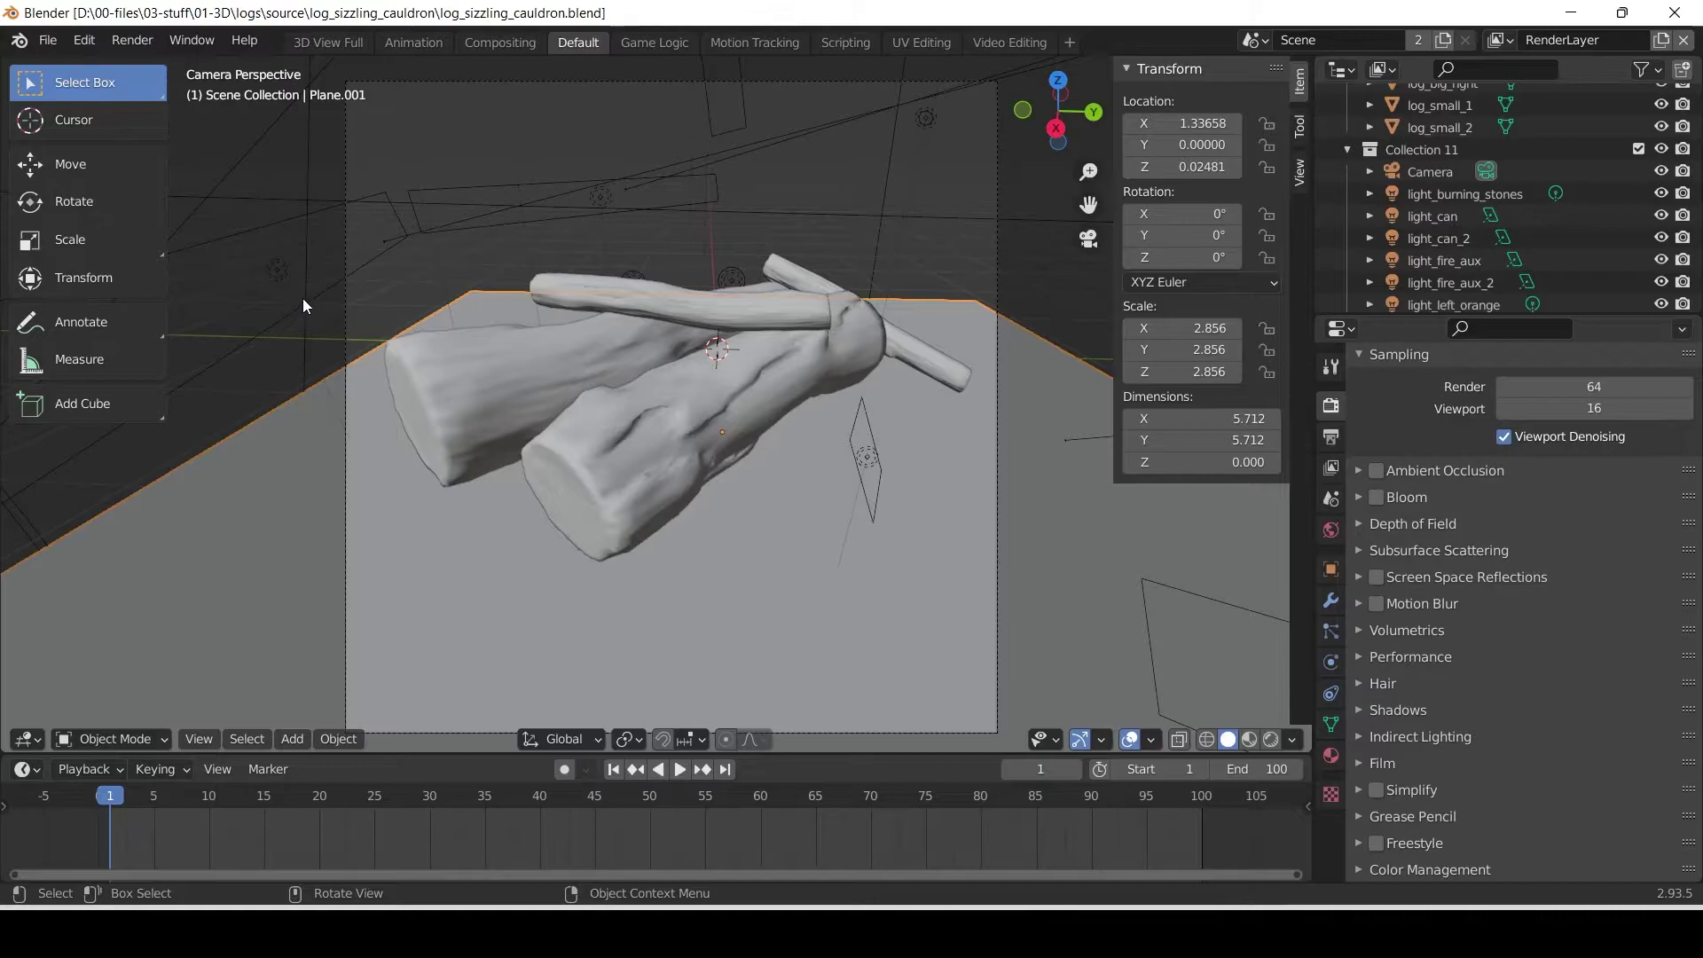
Start an FBX export of the log scene into the log_sizzling_cauldron folder.
{"action": "left_click", "coordinate": [28, 28]}
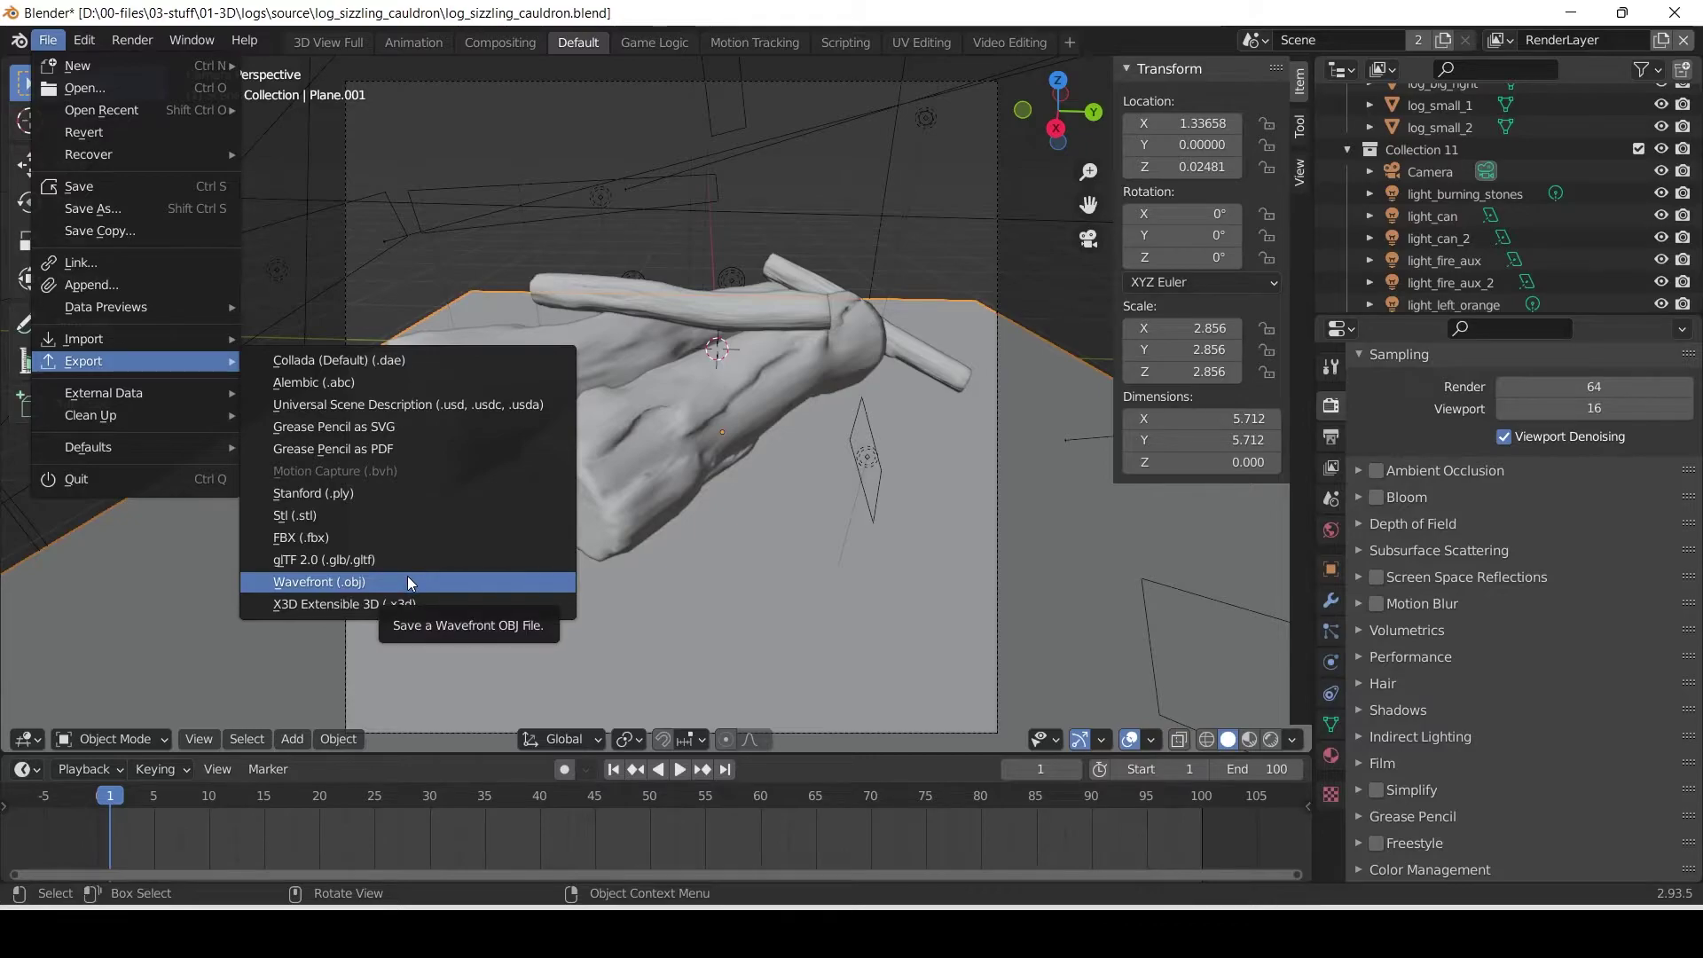
{"action": "left_click", "coordinate": [422, 543]}
{"action": "left_click", "coordinate": [466, 536]}
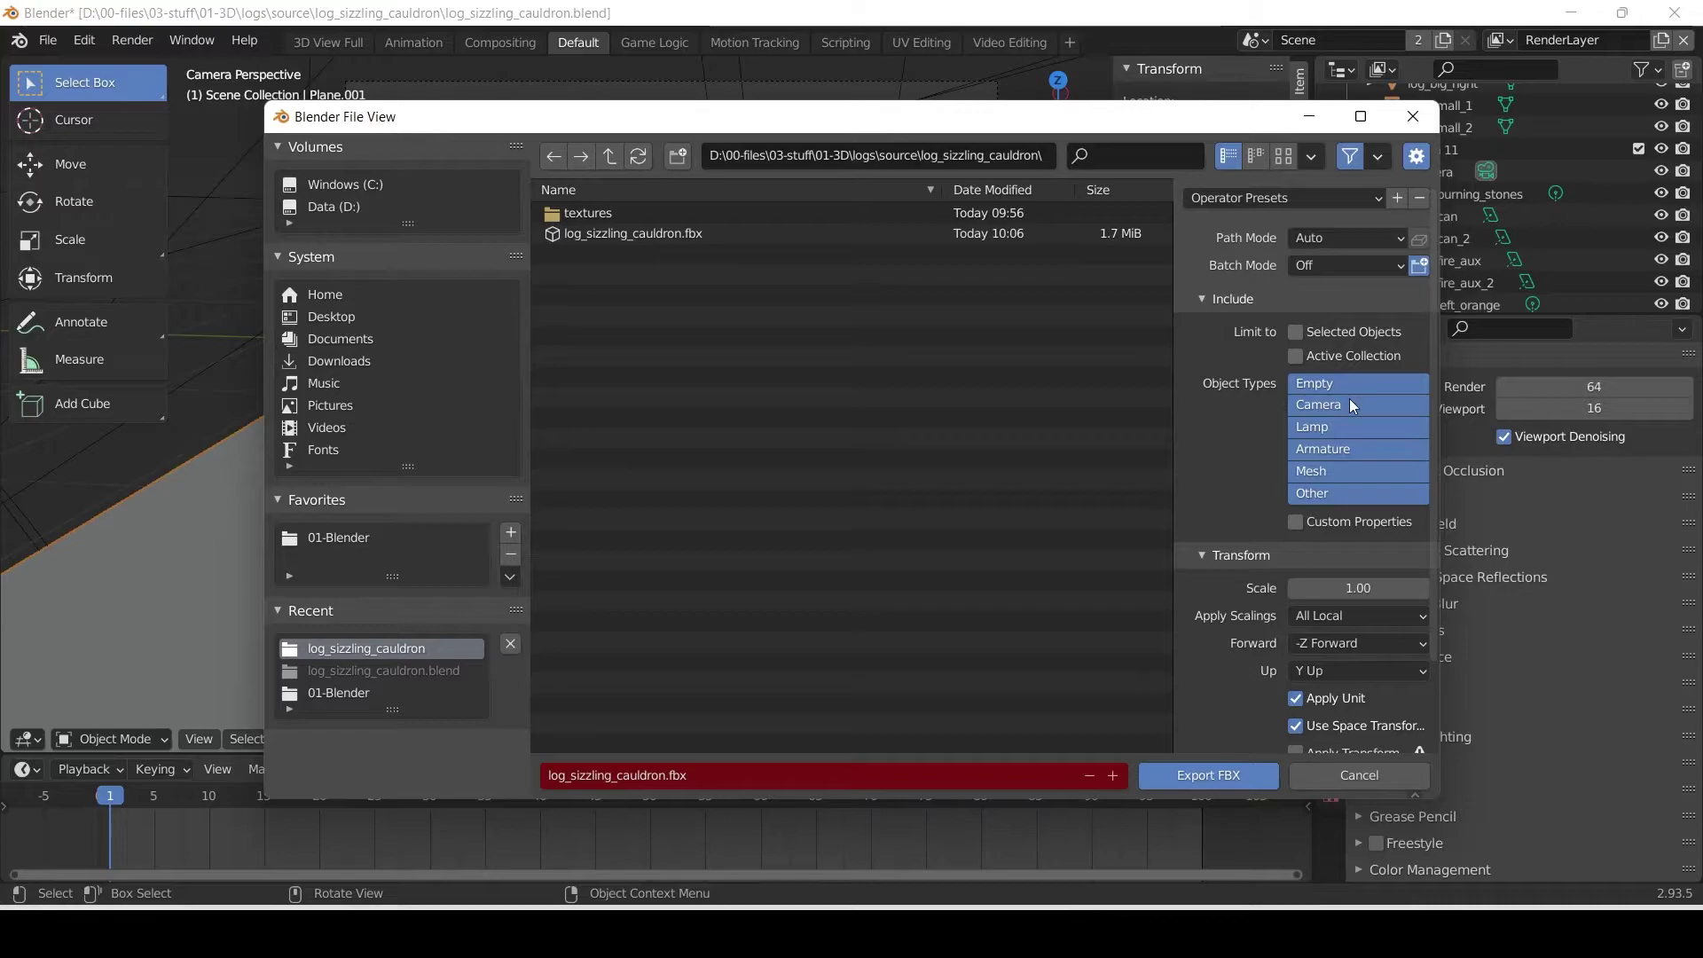
Limit the export to Mesh object types and expand the Geometry settings.
{"action": "left_click", "coordinate": [1348, 419]}
{"action": "left_click", "coordinate": [1350, 438]}
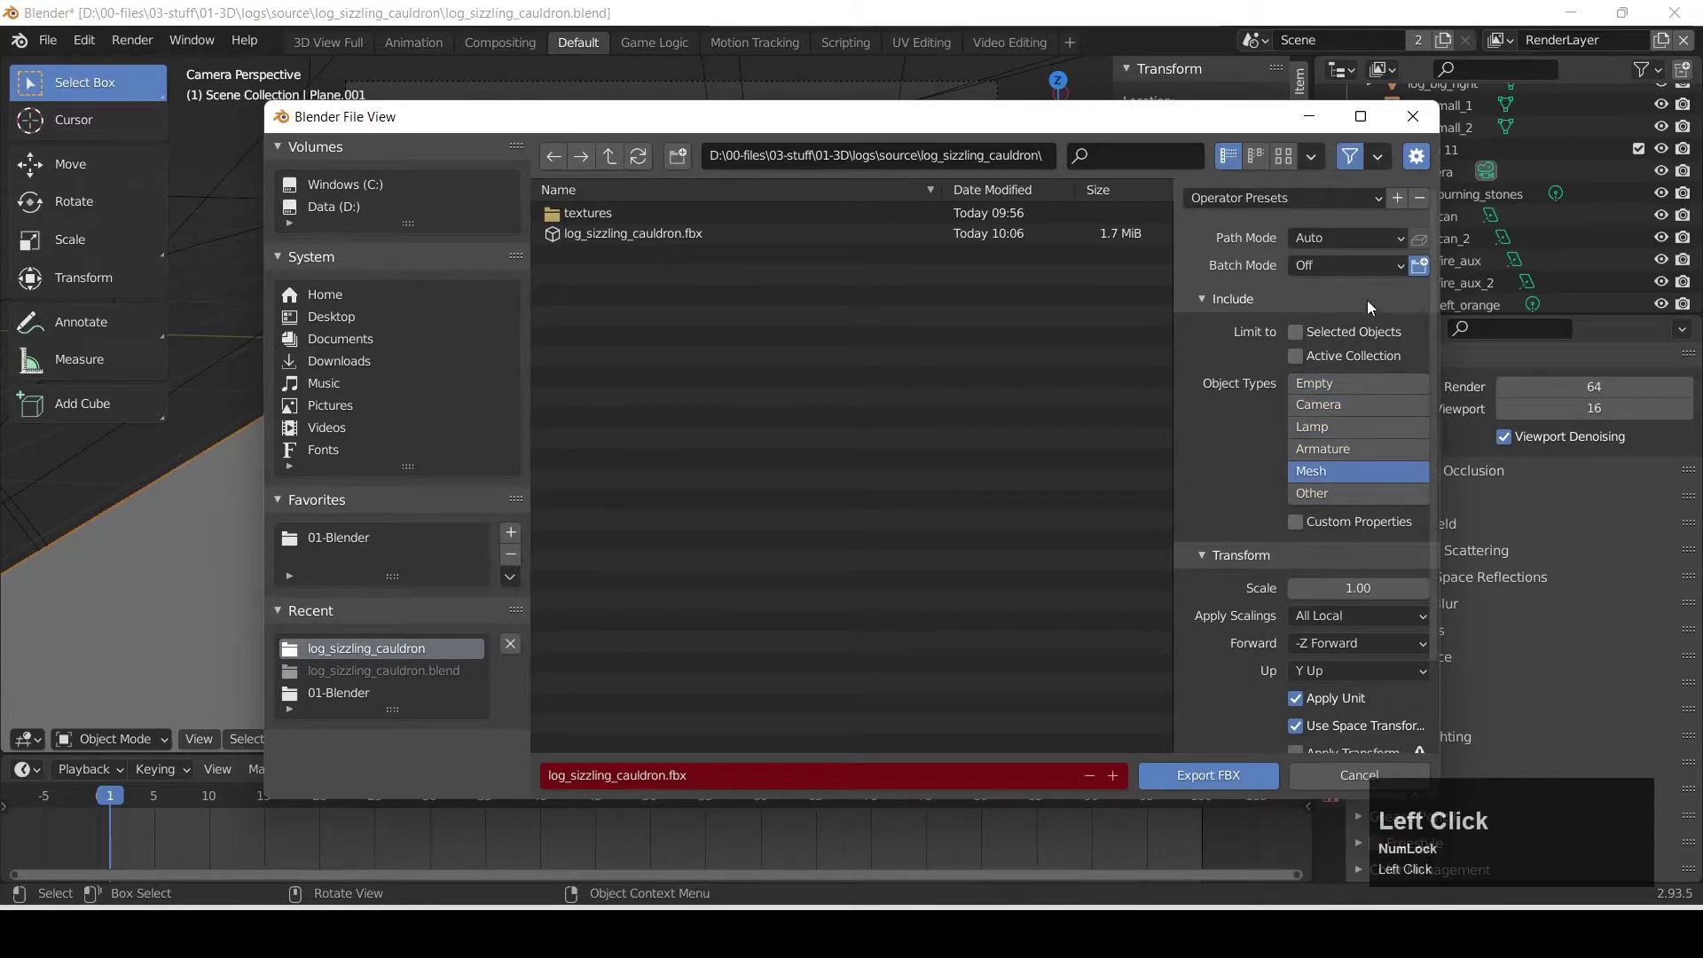
{"action": "left_click", "coordinate": [1385, 295]}
{"action": "scroll", "scroll_direction": "down", "scroll_amount": 3}
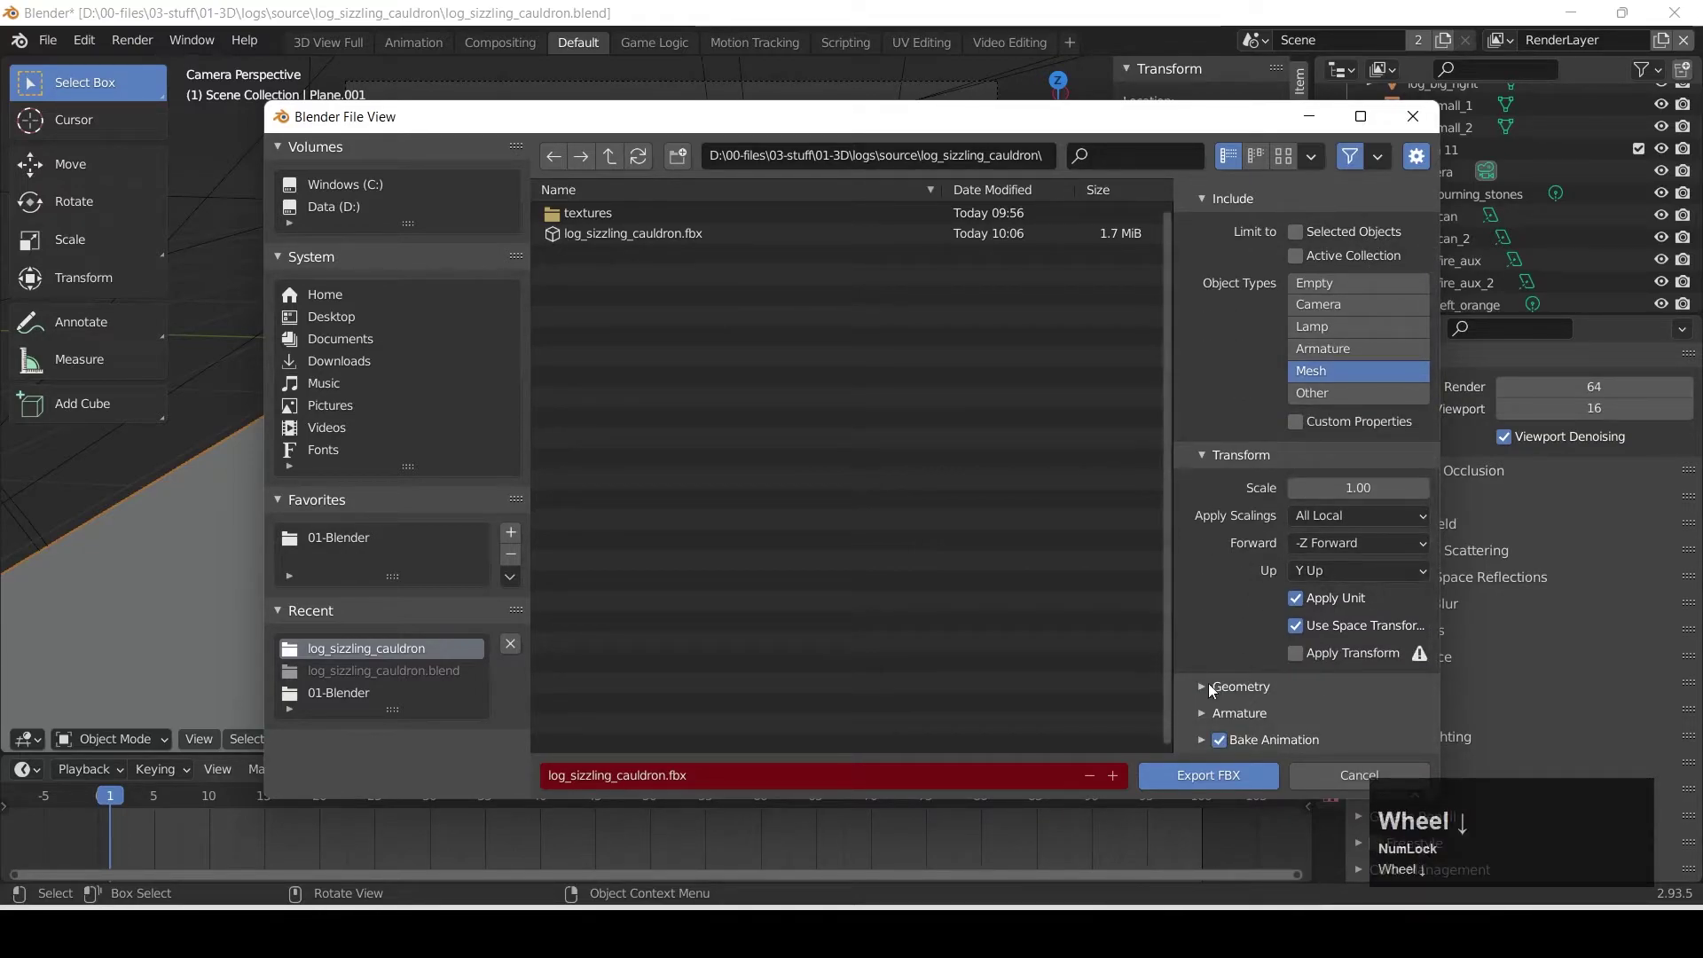
{"action": "left_click", "coordinate": [1209, 697]}
{"action": "scroll", "scroll_direction": "down", "scroll_amount": 3}
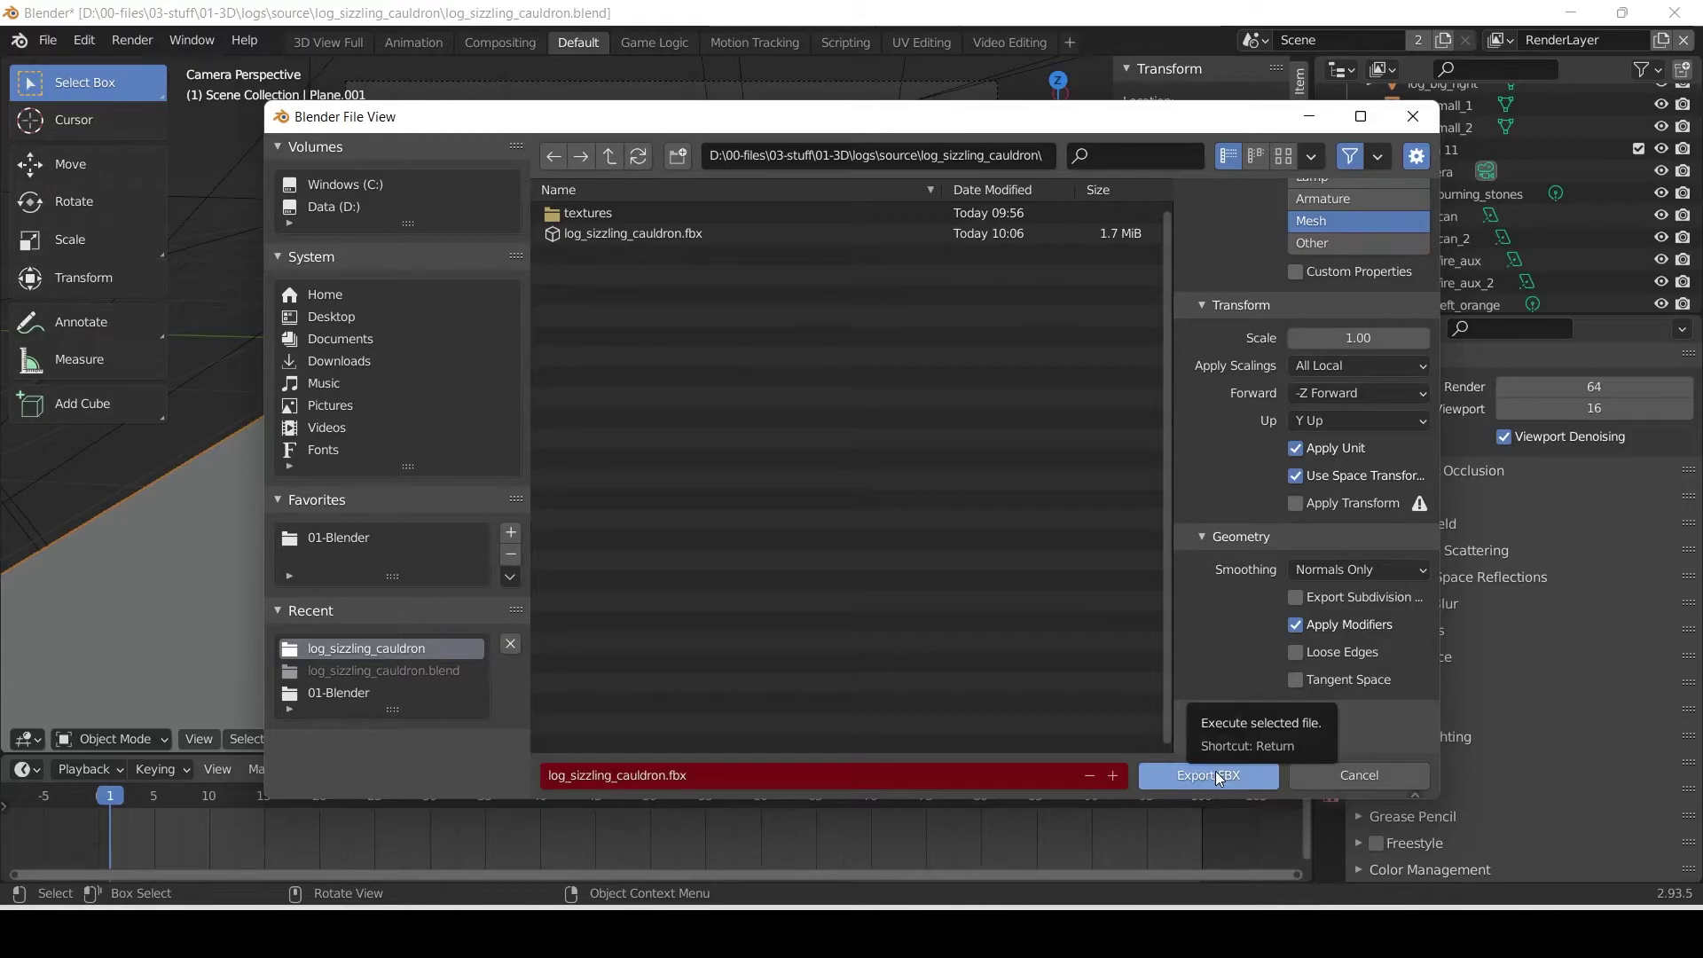
Import the exported log_sizzling_cauldron FBX into the WoodenInv folder.
{"action": "left_click_drag", "start_coordinate": [1225, 778], "coordinate": [1059, 478]}
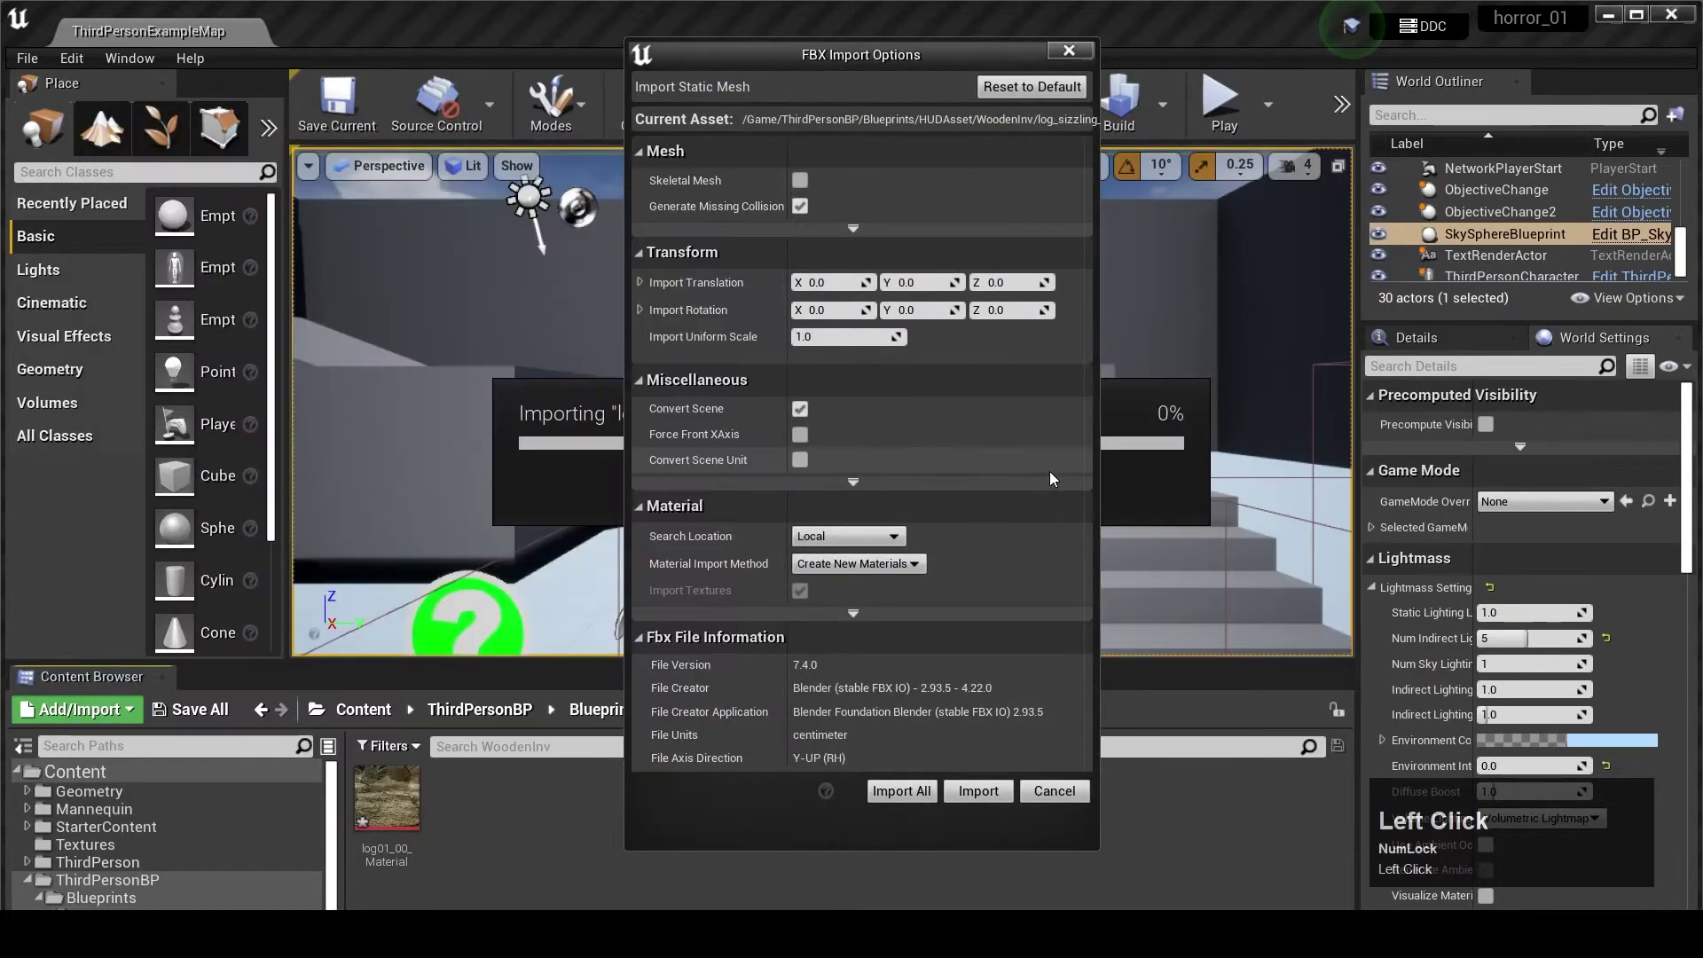
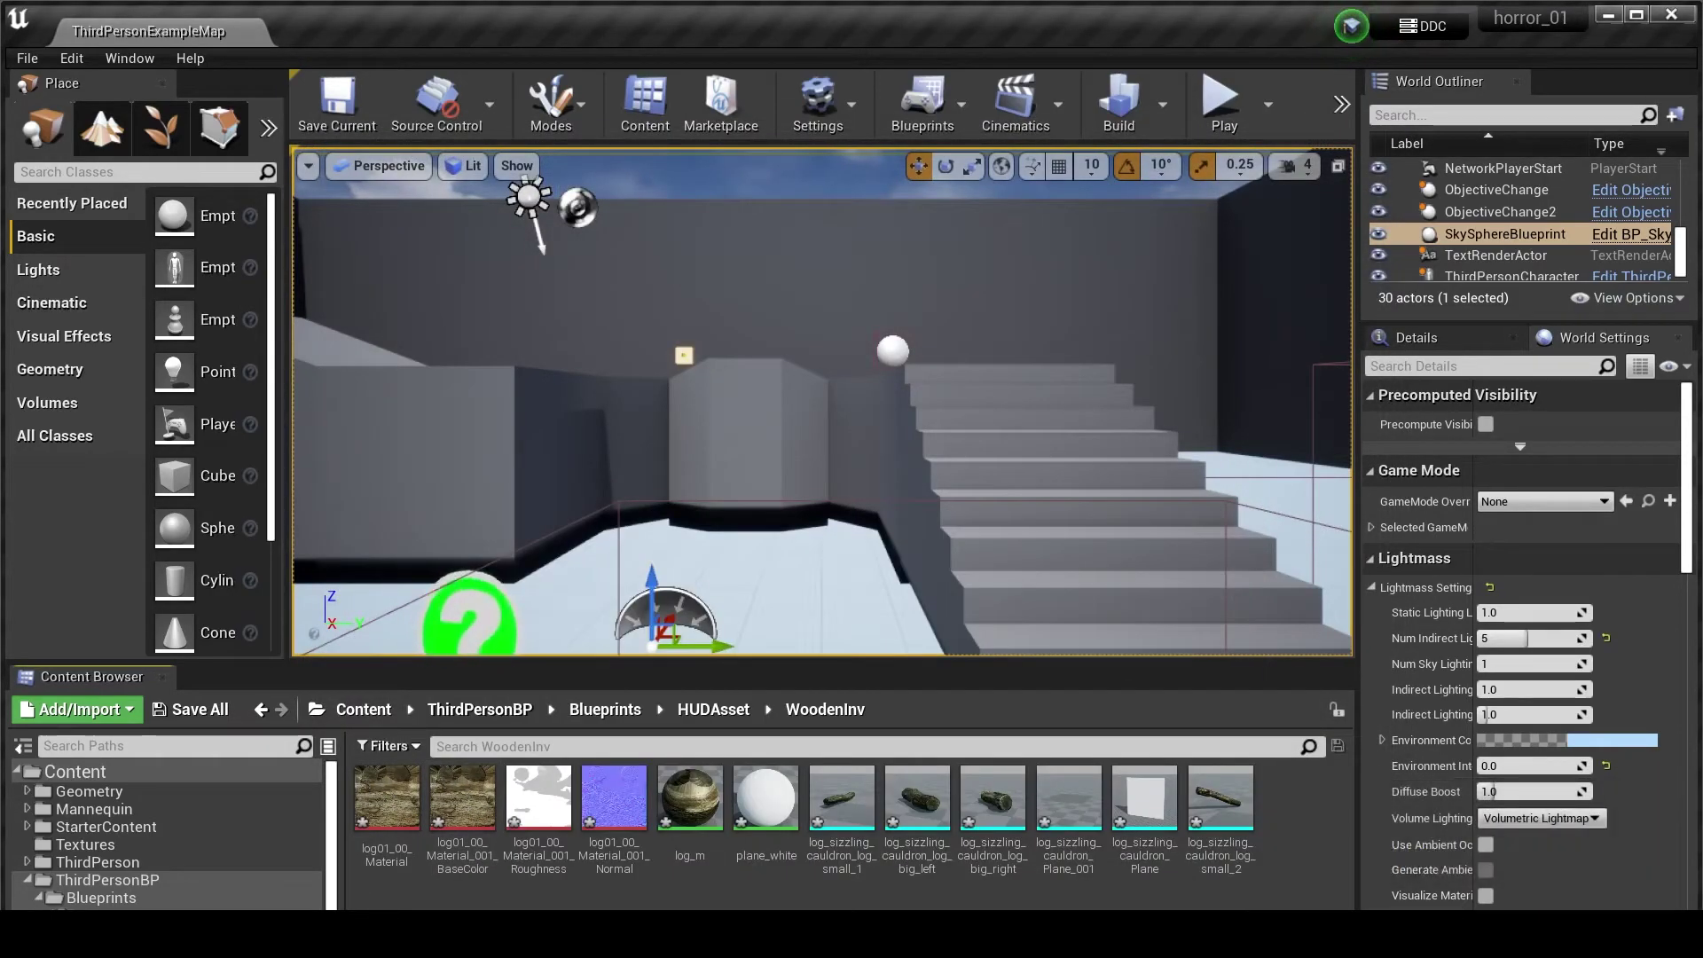
{"action": "double_click", "coordinate": [389, 802]}
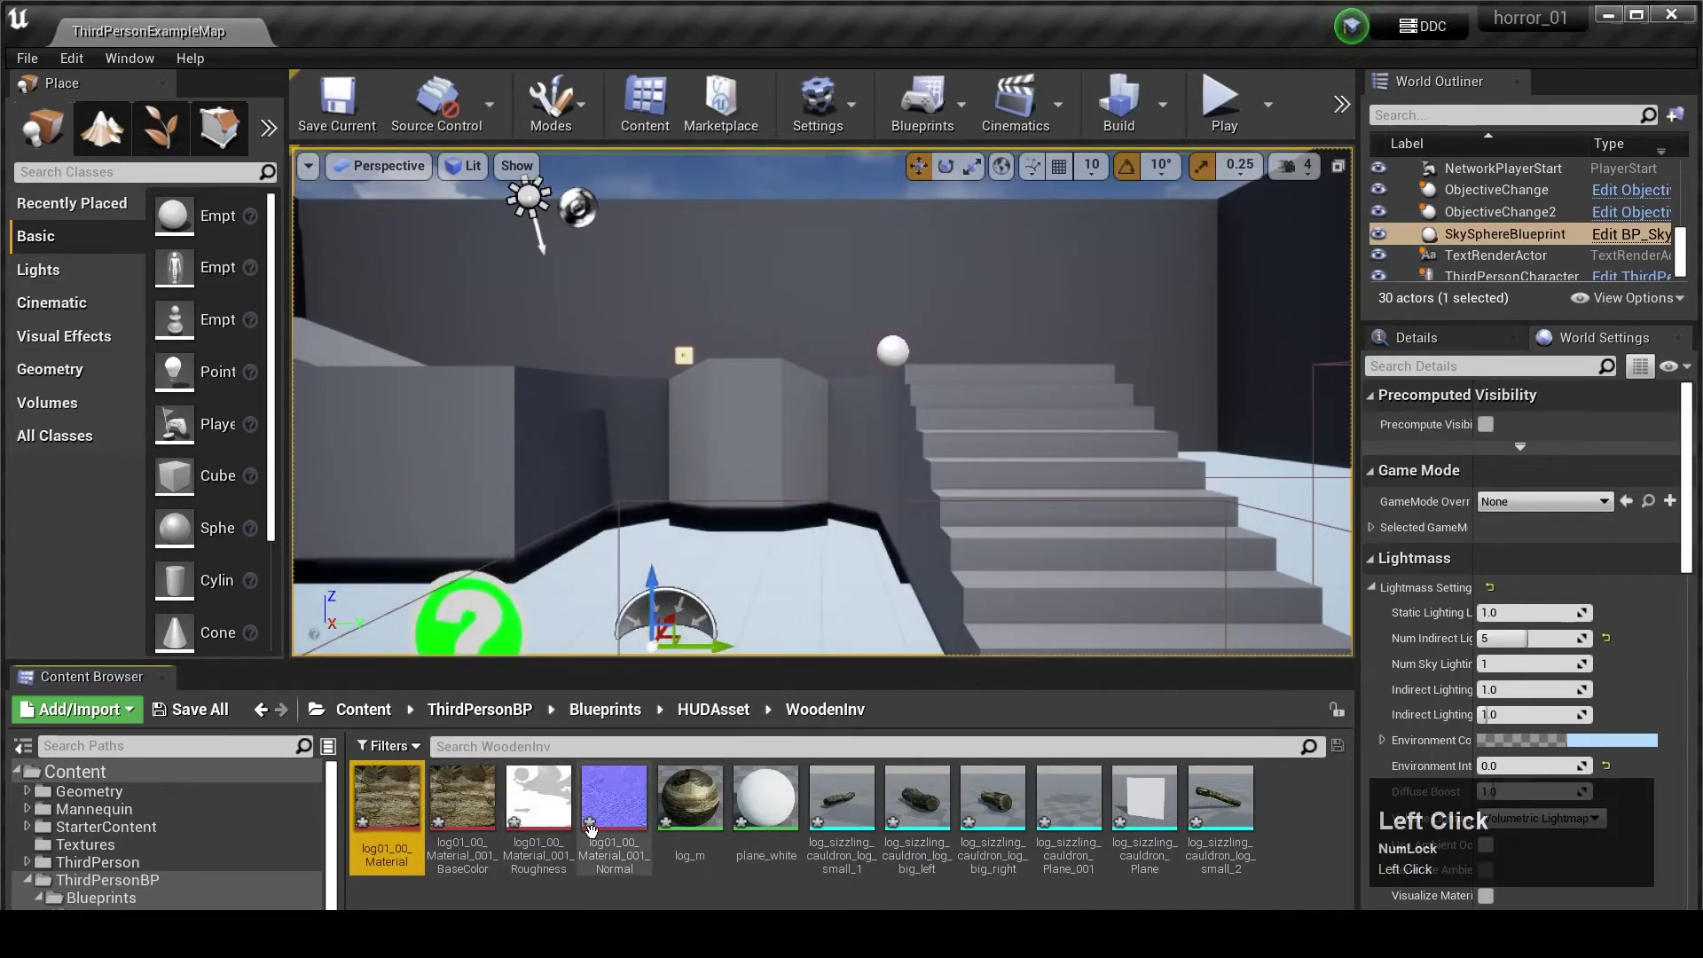
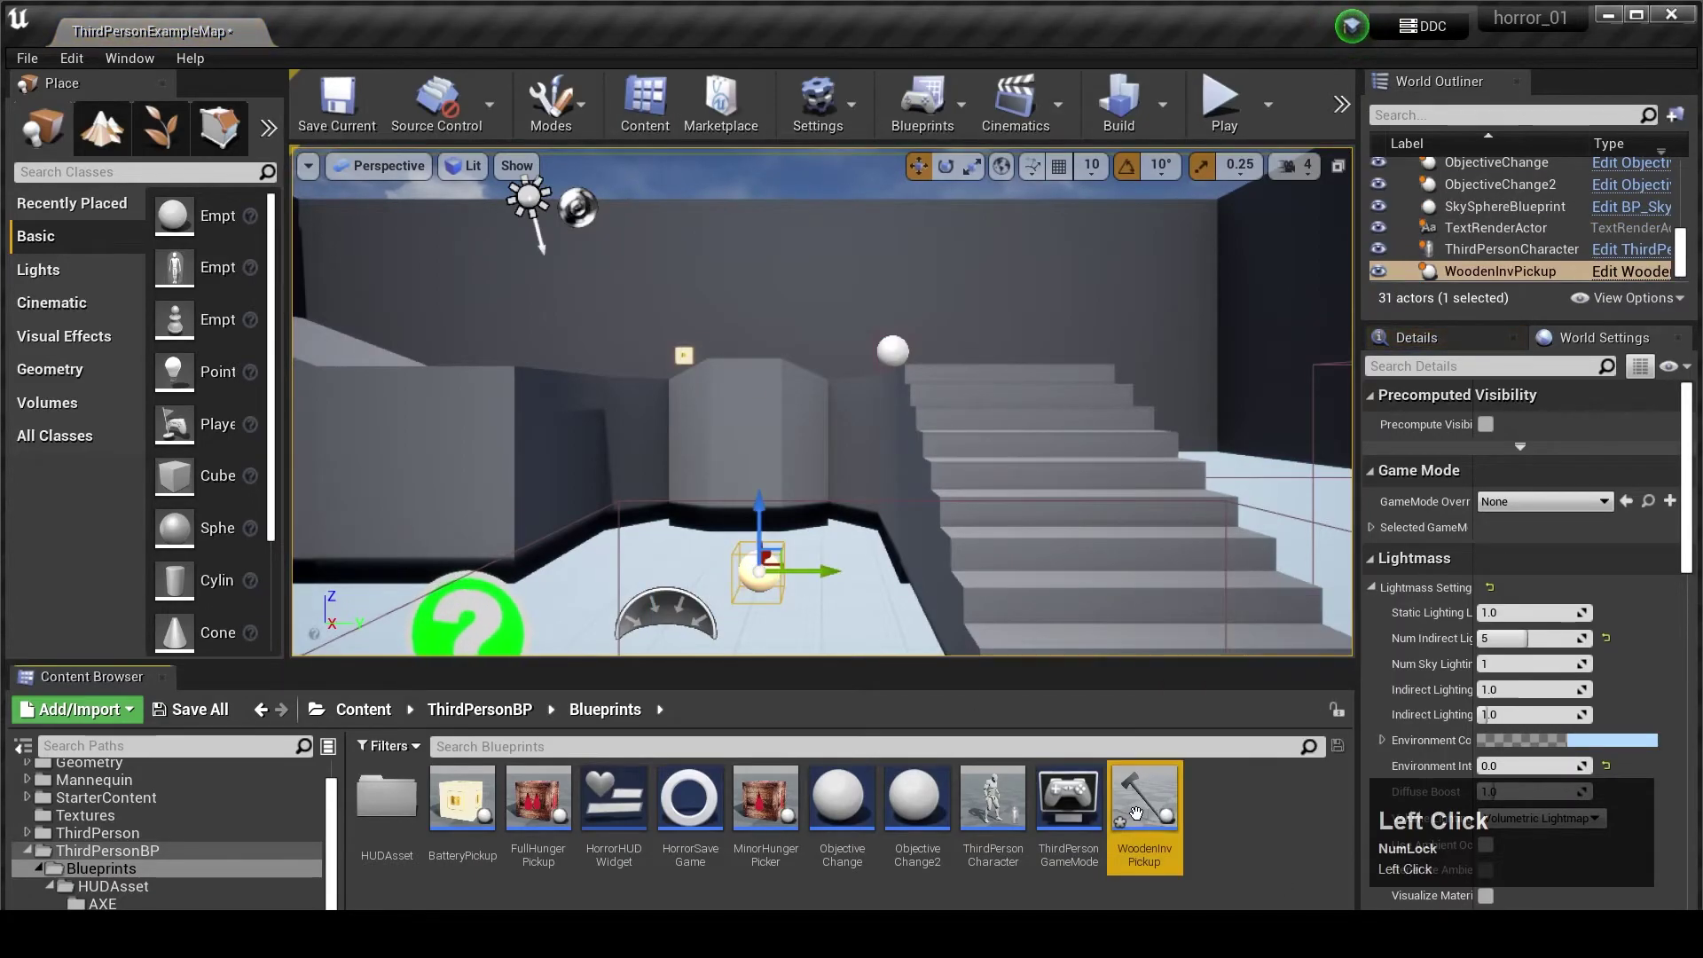
Assign the log_sizzling_cauldron_log_big_left mesh to the pickup's StaticMesh component.
{"action": "scroll", "scroll_direction": "down", "scroll_amount": 3}
{"action": "left_click", "coordinate": [1440, 447]}
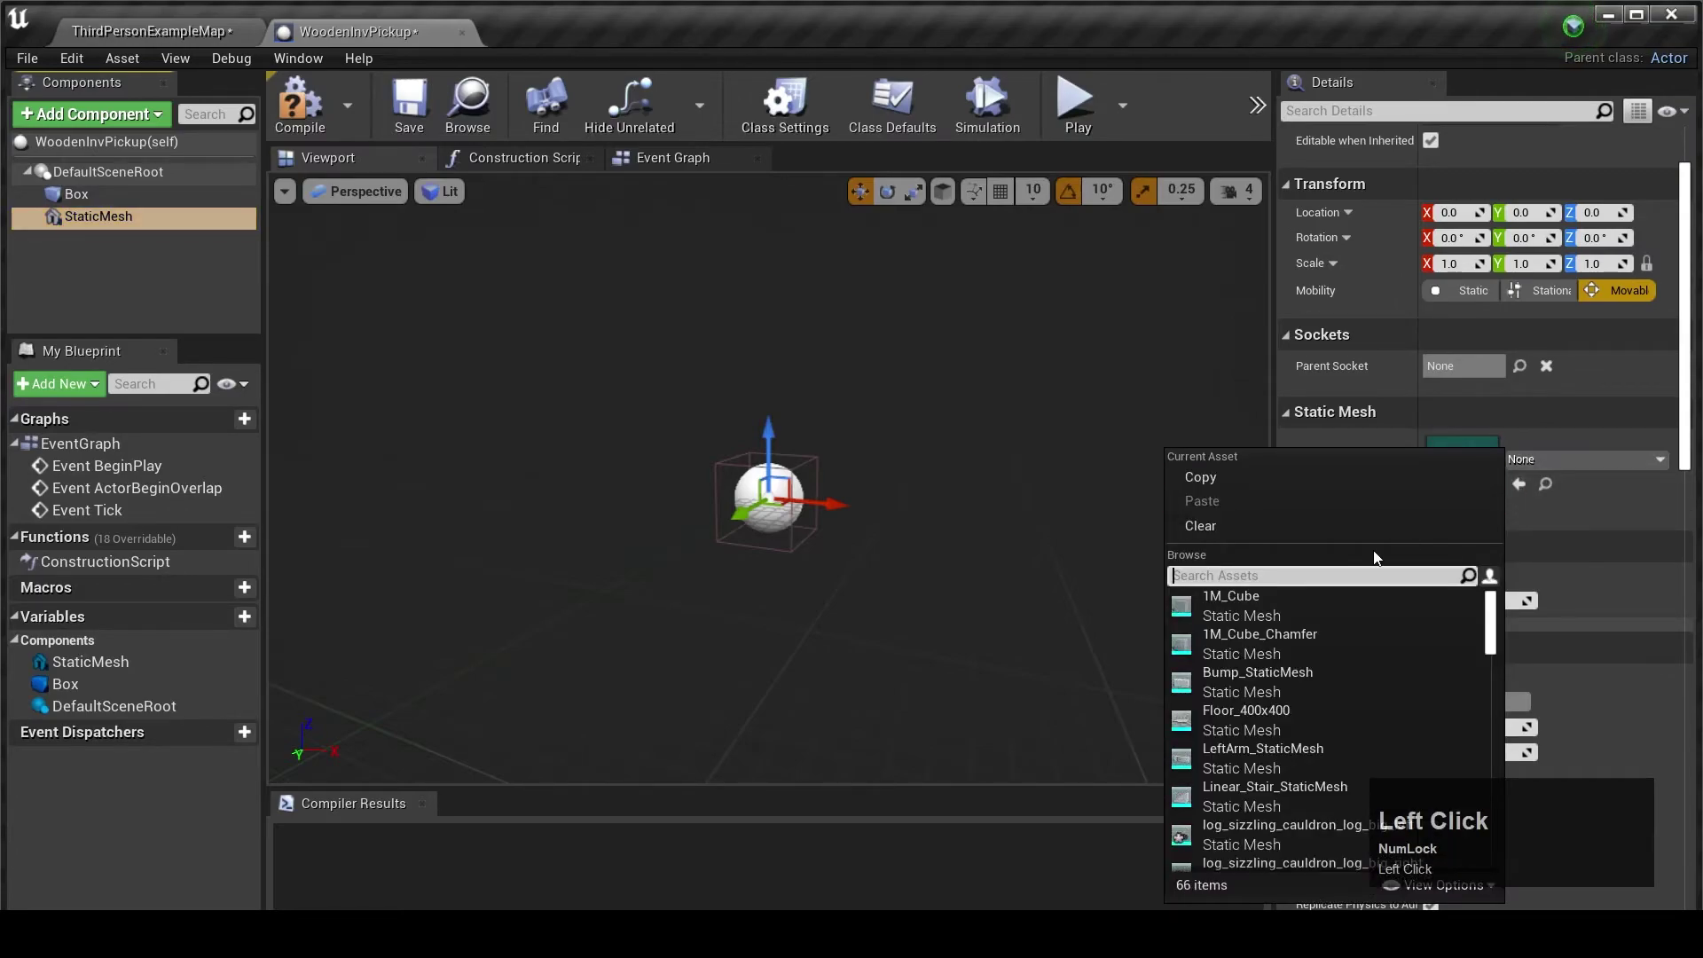
{"action": "type", "text": "log"}
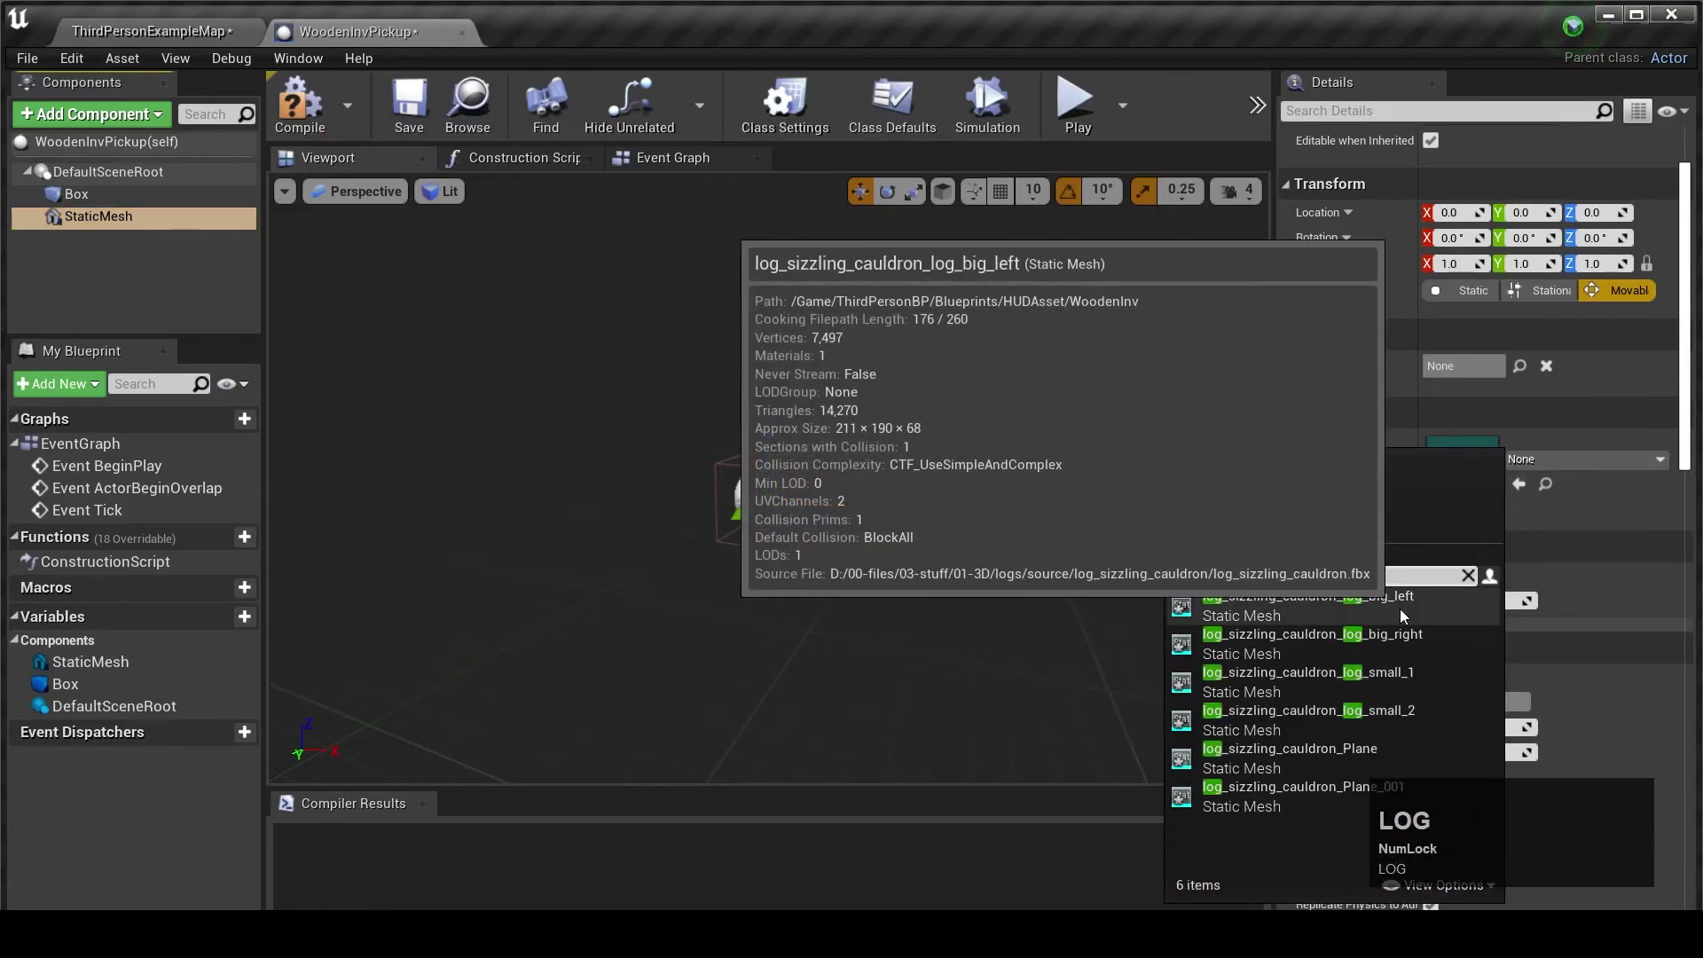
{"action": "left_click", "coordinate": [1409, 616]}
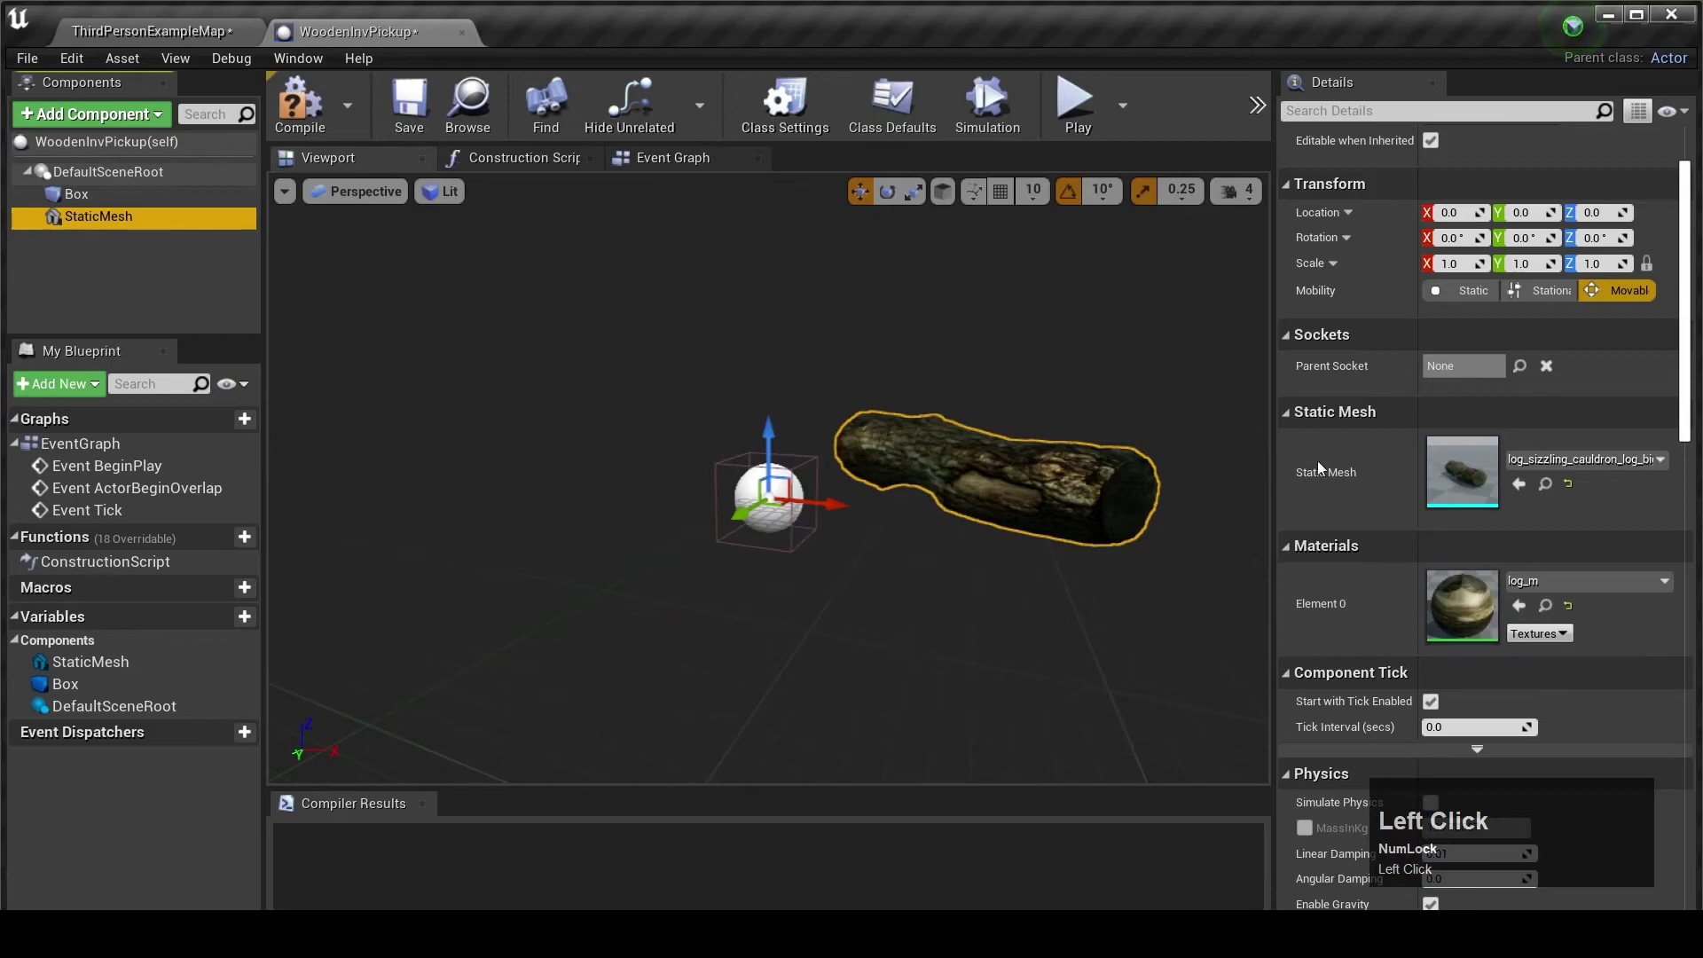
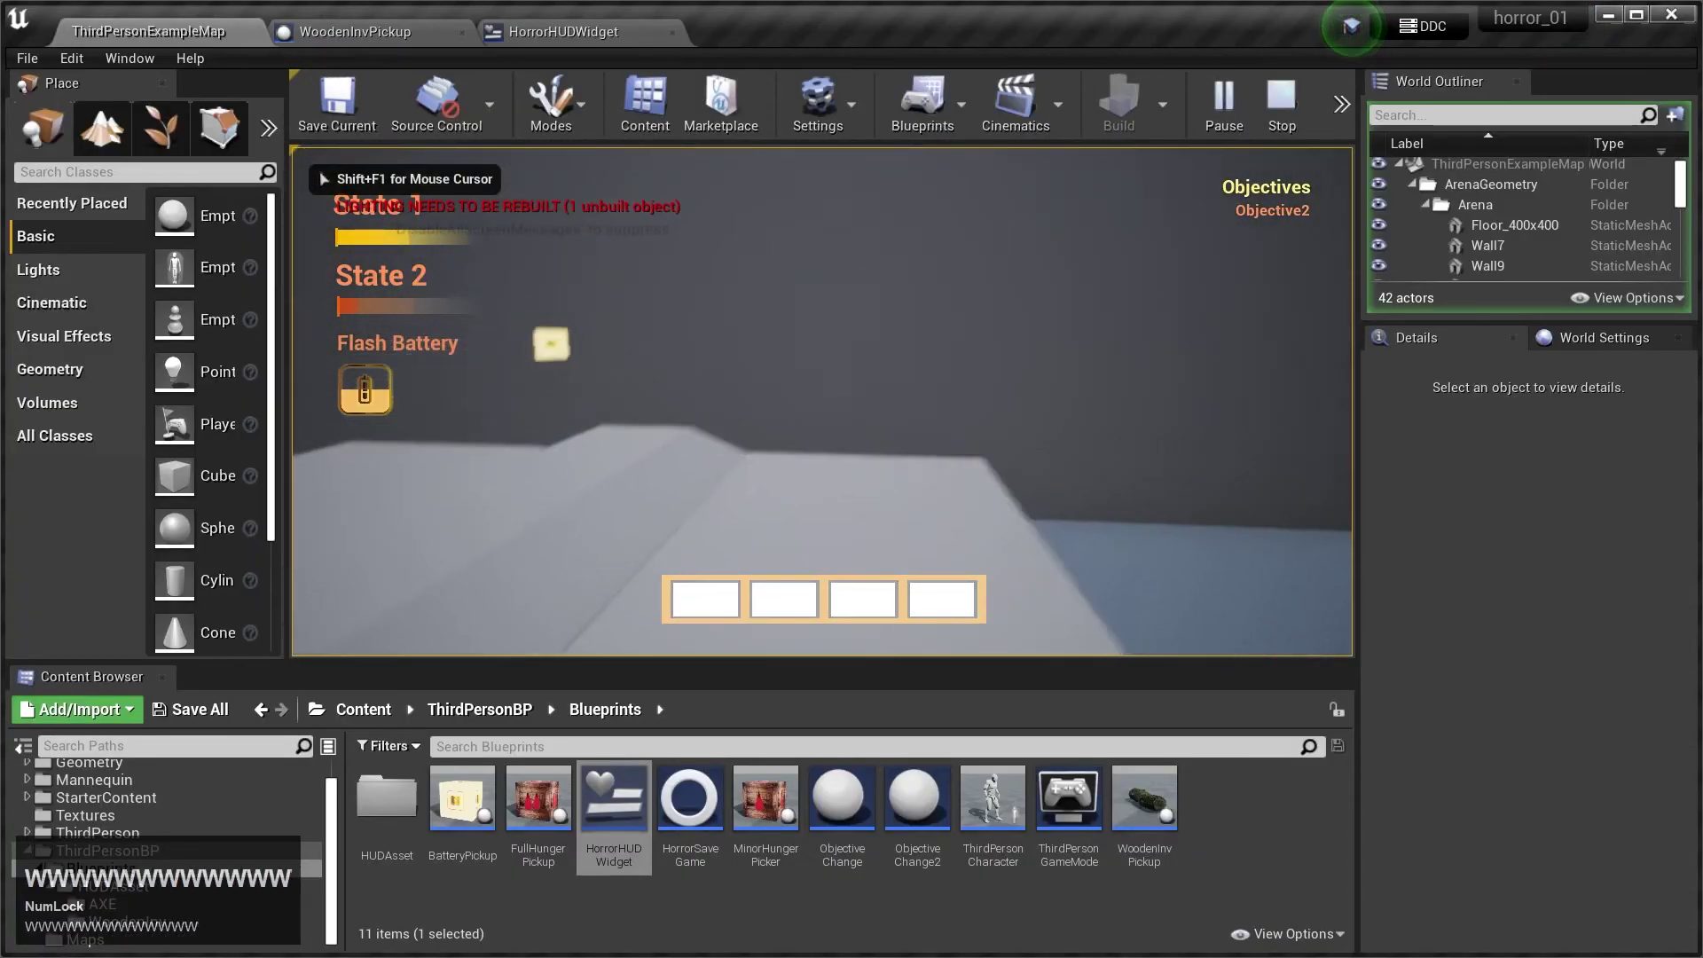
Walk the character to the pickup and collect it into the first inventory slot.
{"action": "type", "text": "wwww"}
{"action": "key", "text": "space"}
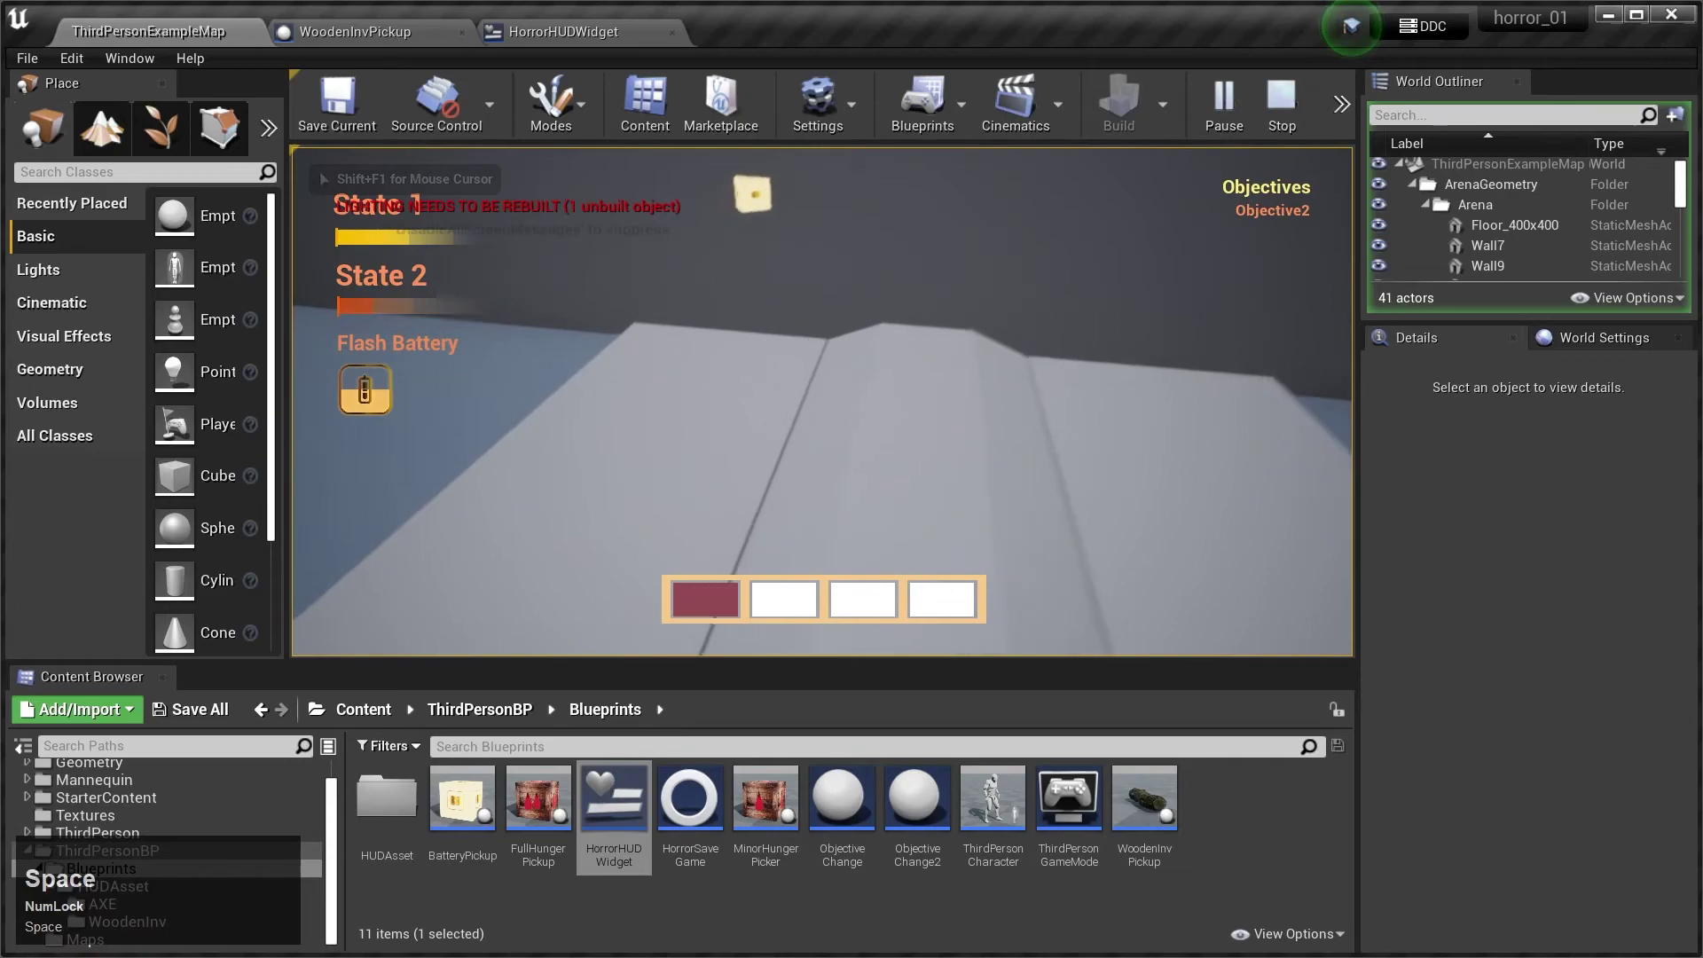
{"action": "key", "text": "space"}
{"action": "type", "text": "wwWWWWWWWWWWWWW"}
{"action": "key", "text": "space"}
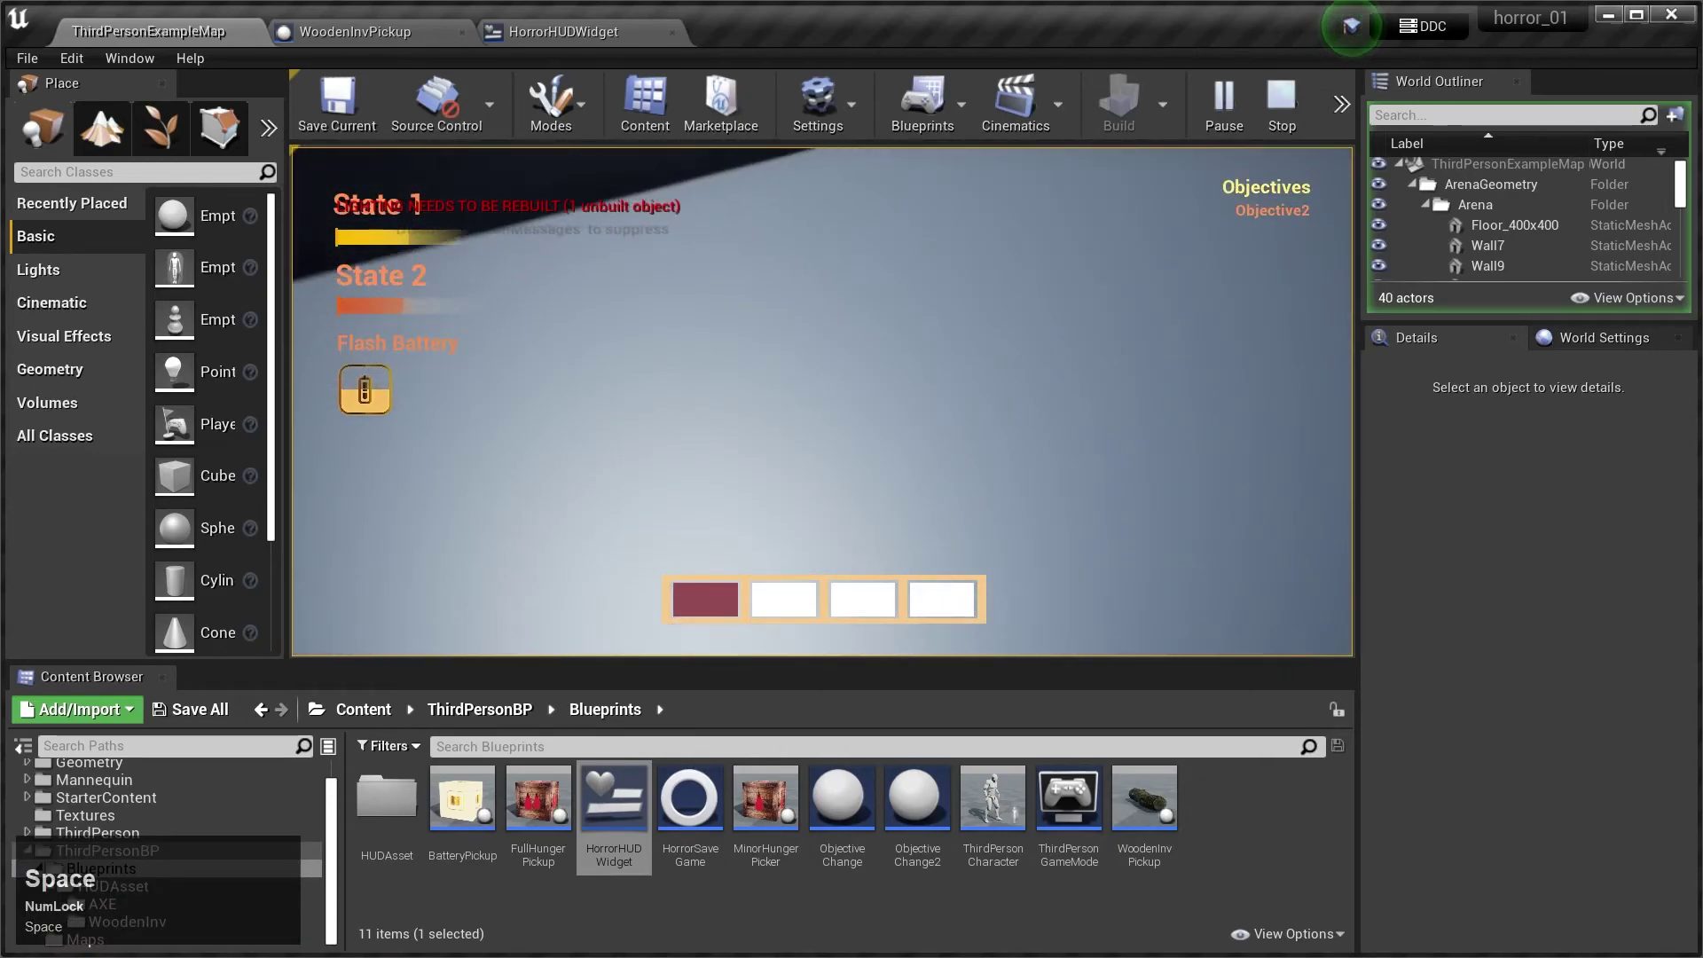
{"action": "key", "text": "space"}
{"action": "key", "text": "f"}
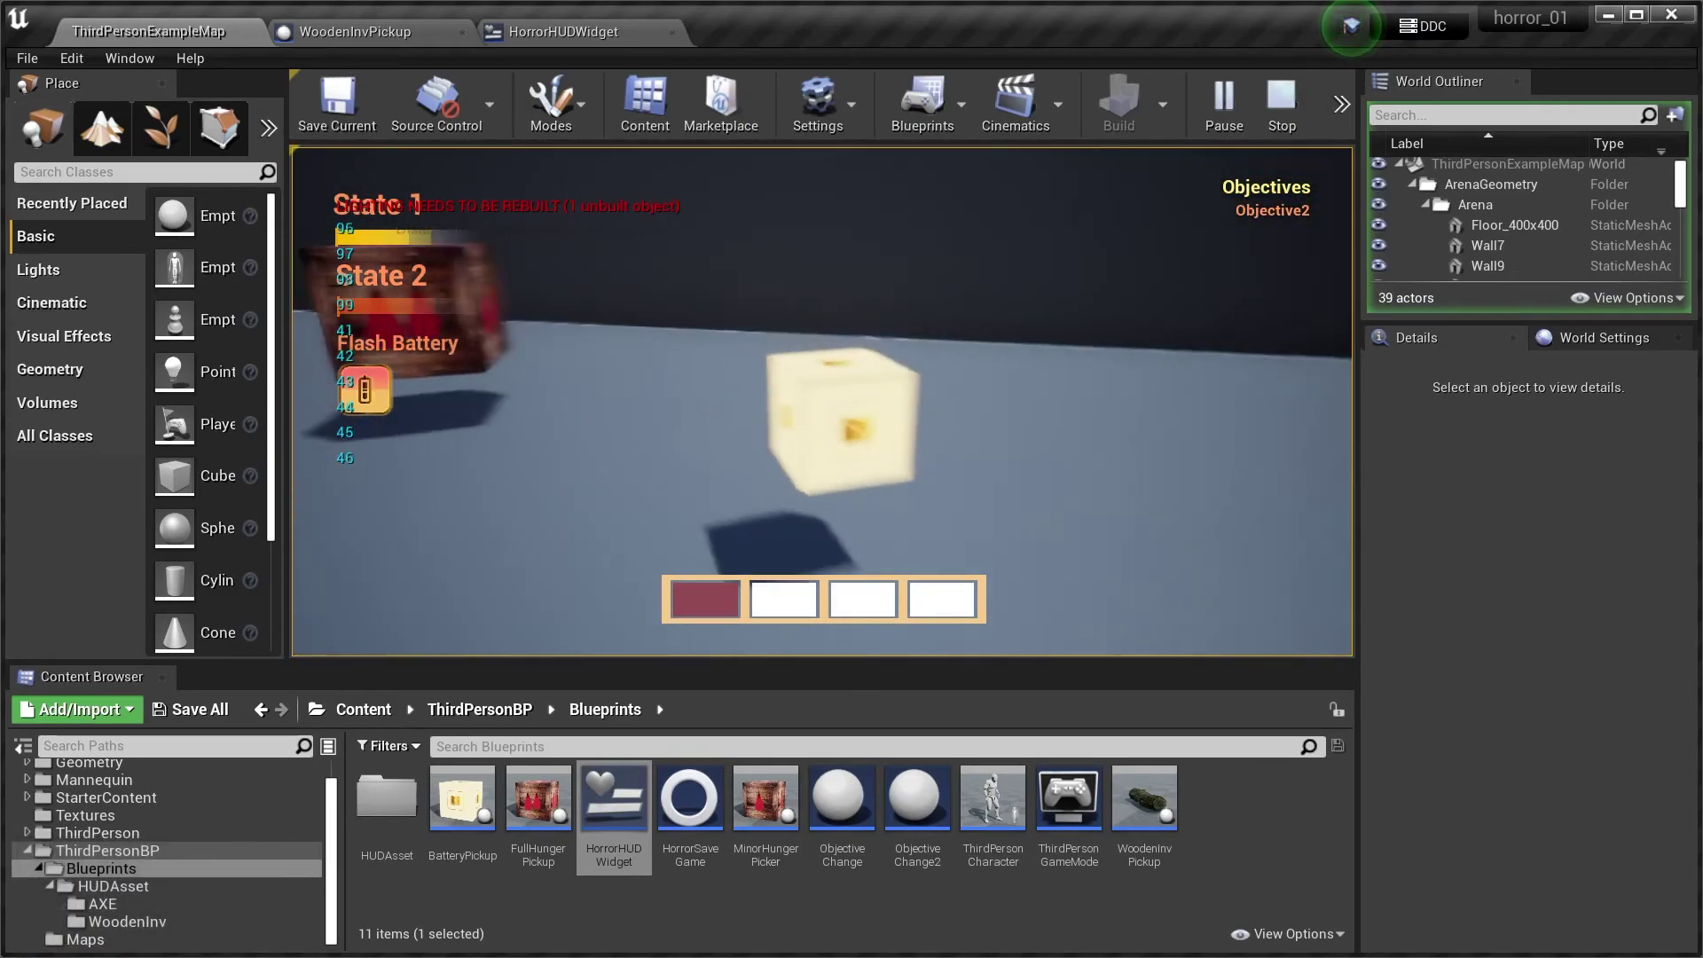
{"action": "key", "text": "f"}
Walk and jump the character around the arena to look around.
{"action": "key", "text": "space"}
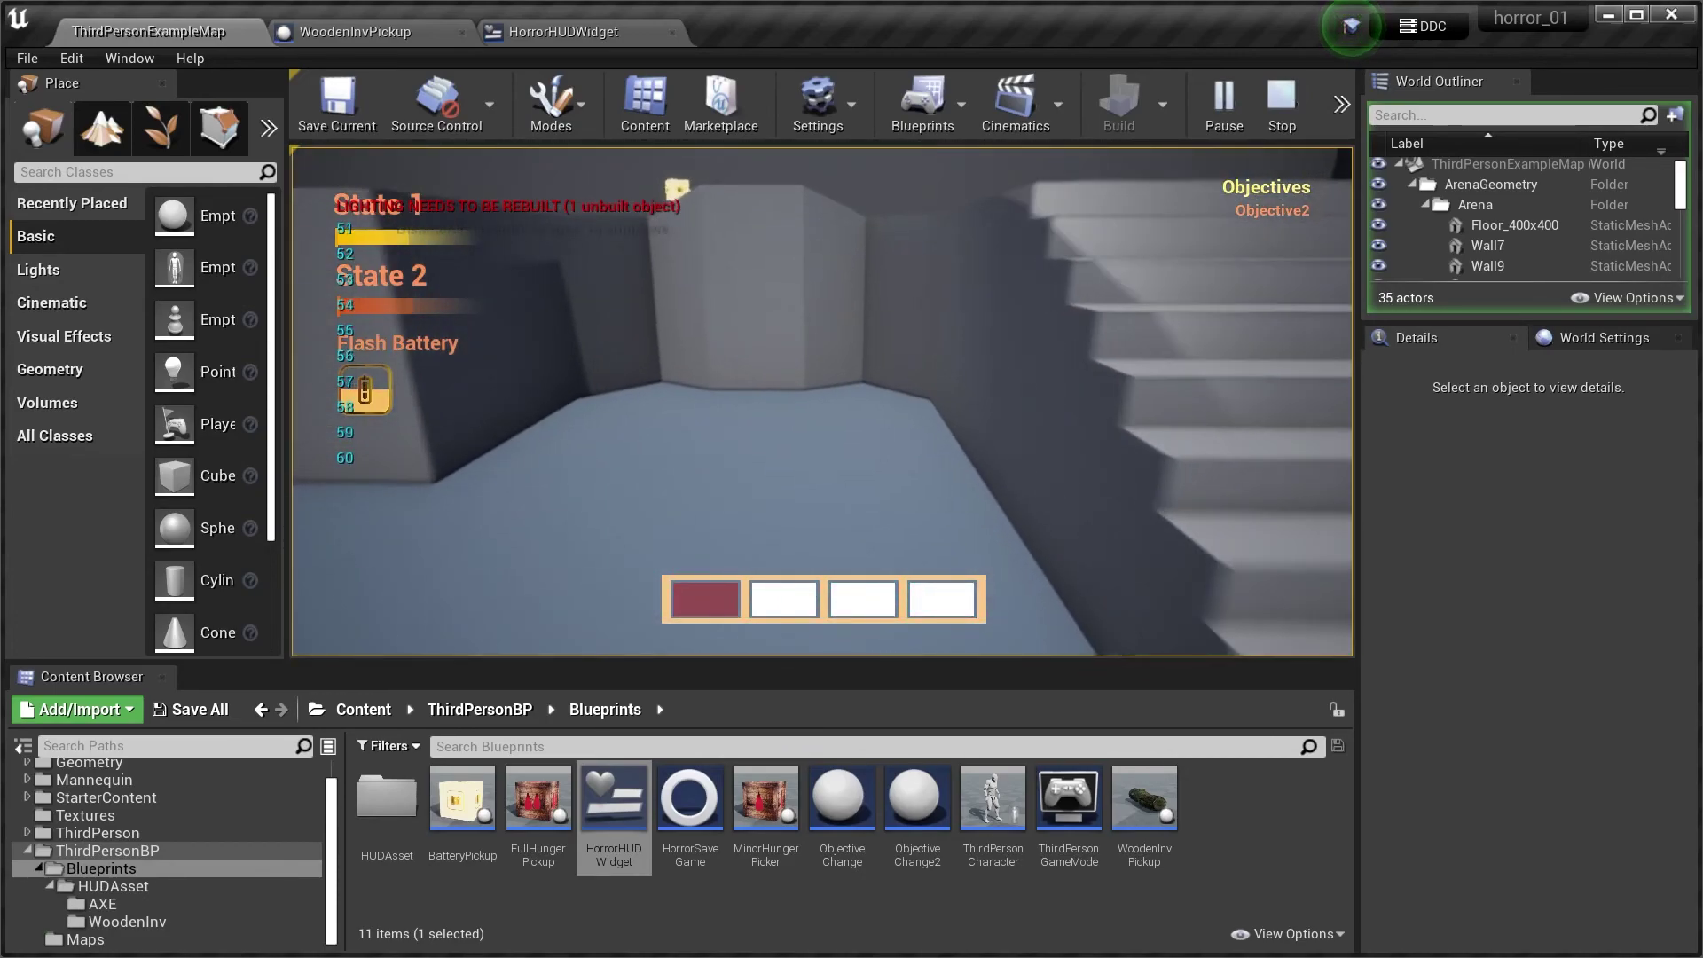
{"action": "key", "text": "space"}
{"action": "key", "text": "space"}
{"action": "type", "text": "wwWWWWWW"}
{"action": "key", "text": "space"}
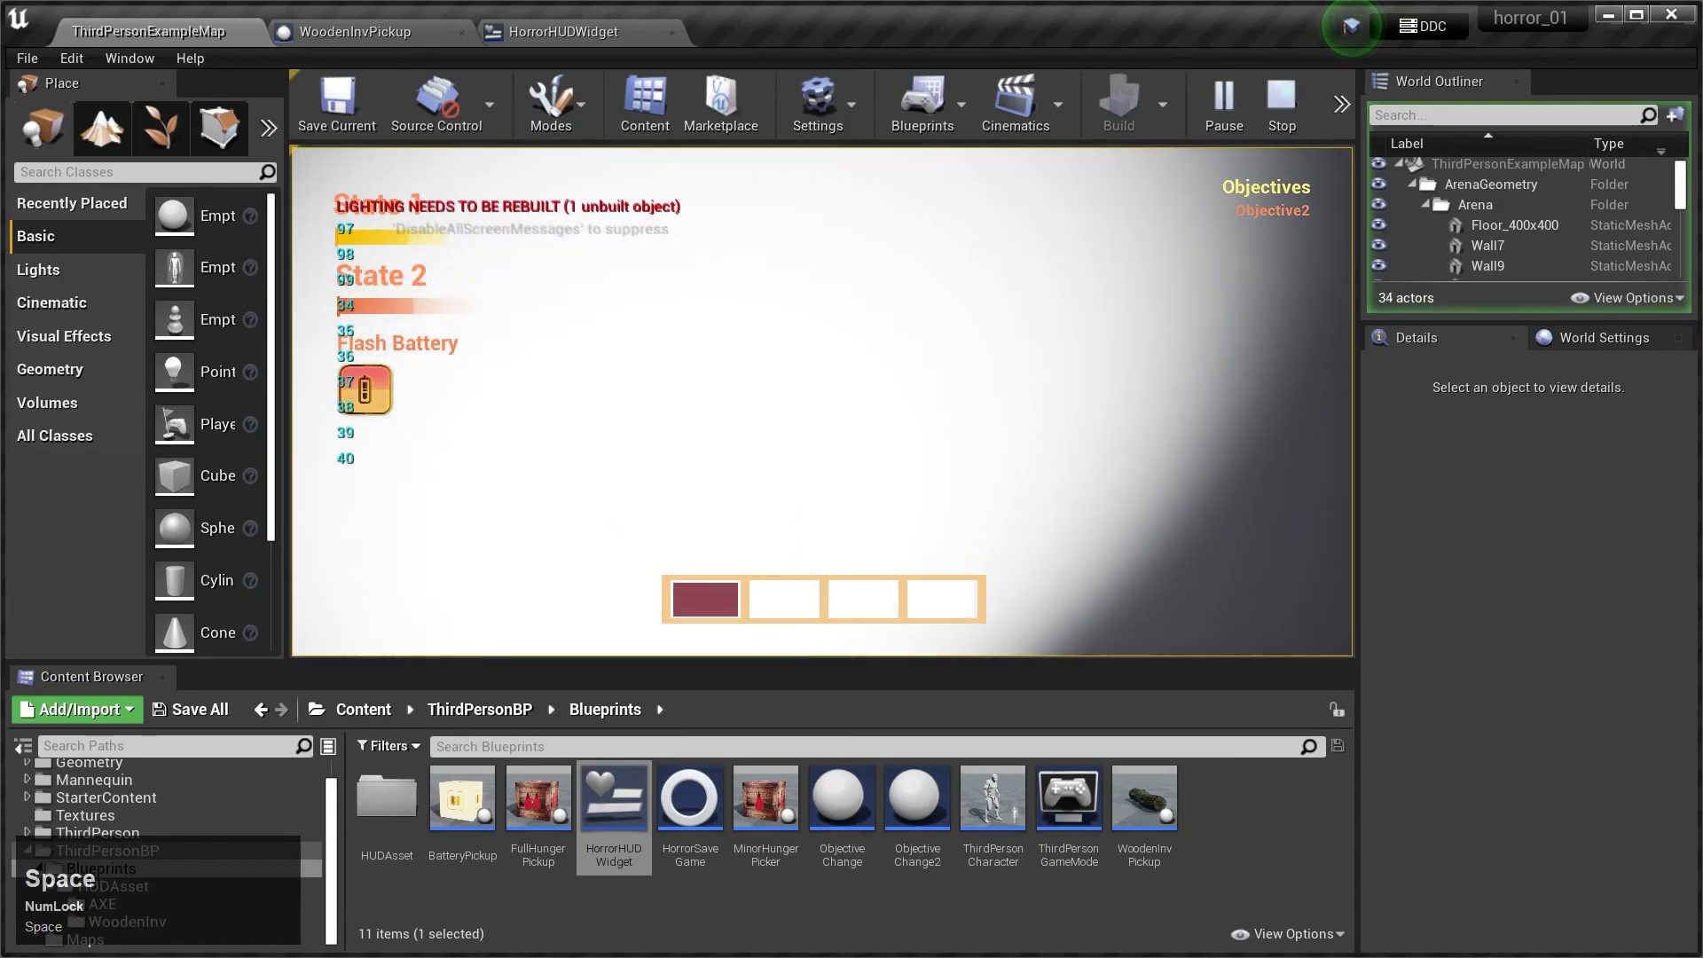
{"action": "key", "text": "space"}
{"action": "type", "text": "wwWWWWWWWWWWWWWWWWWw"}
{"action": "key", "text": "space"}
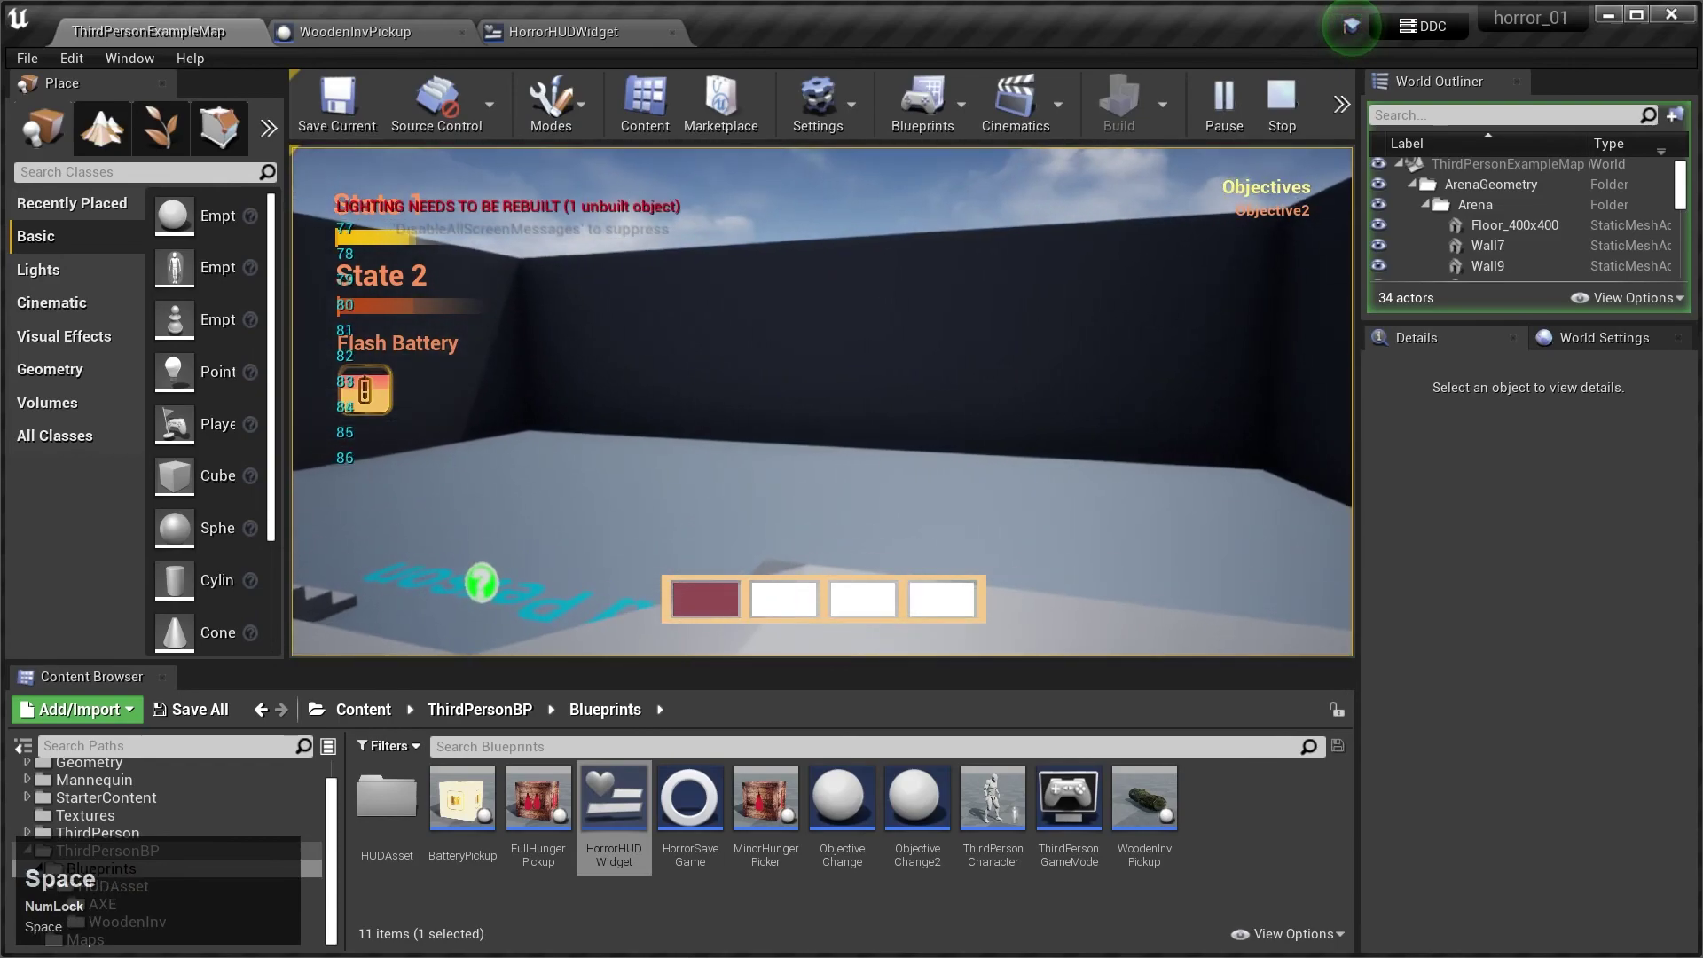
{"action": "key", "text": "w"}
{"action": "key", "text": "space"}
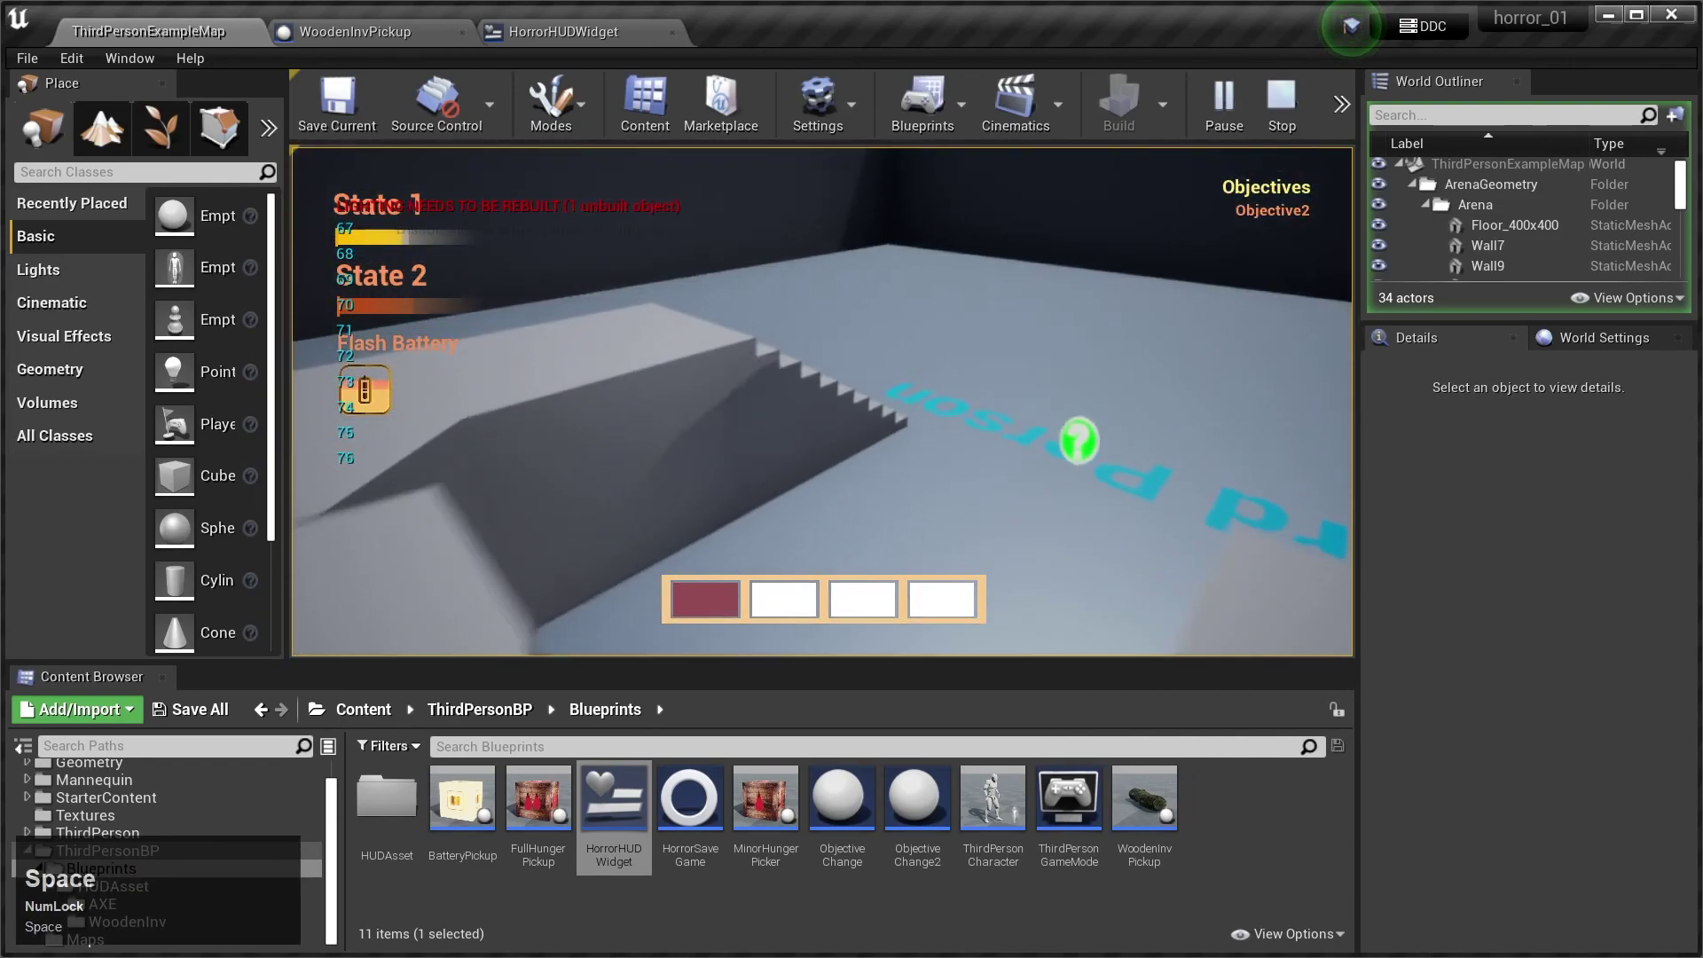